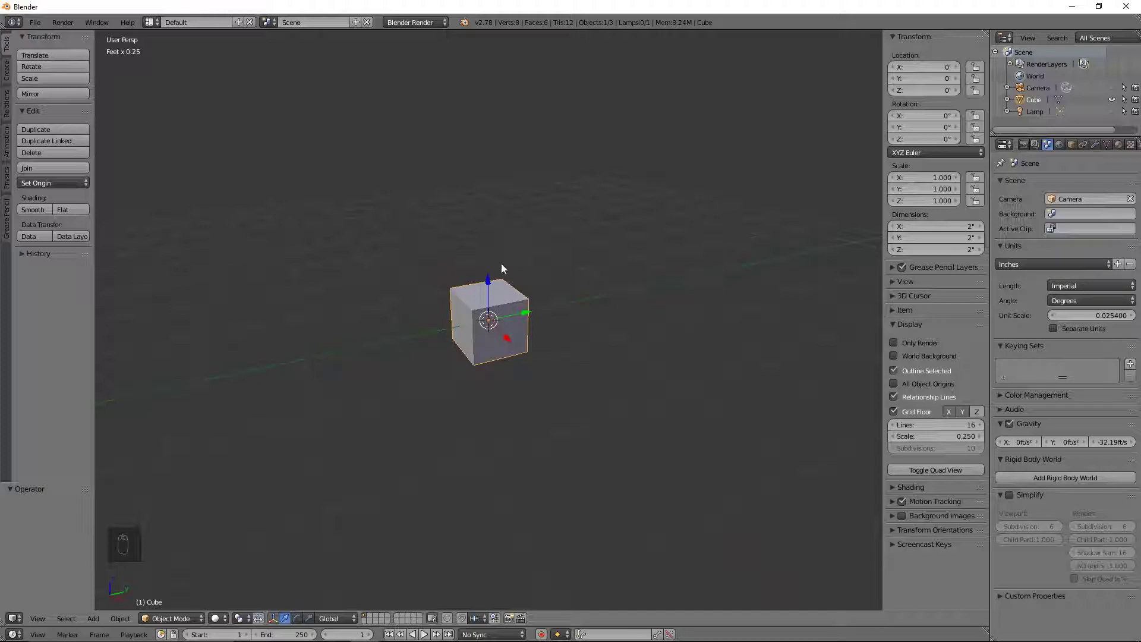
Step: Flatten the cube into a thin slab in front orthographic view
left_click(505, 277)
left_click_drag(695, 286, 479, 330)
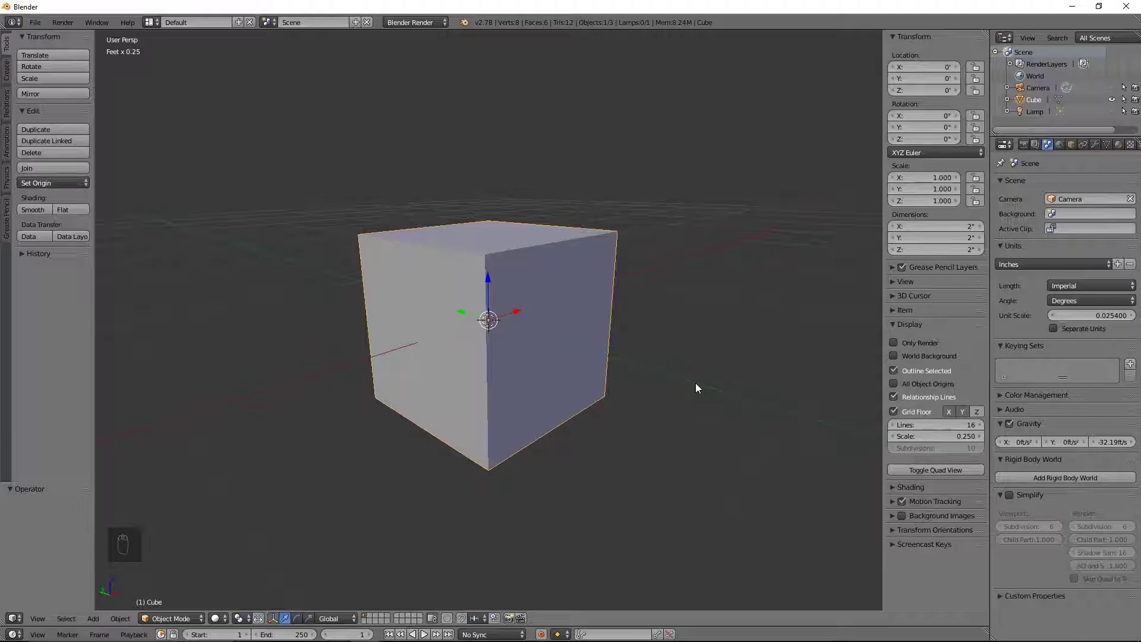
left_click_drag(549, 329, 520, 347)
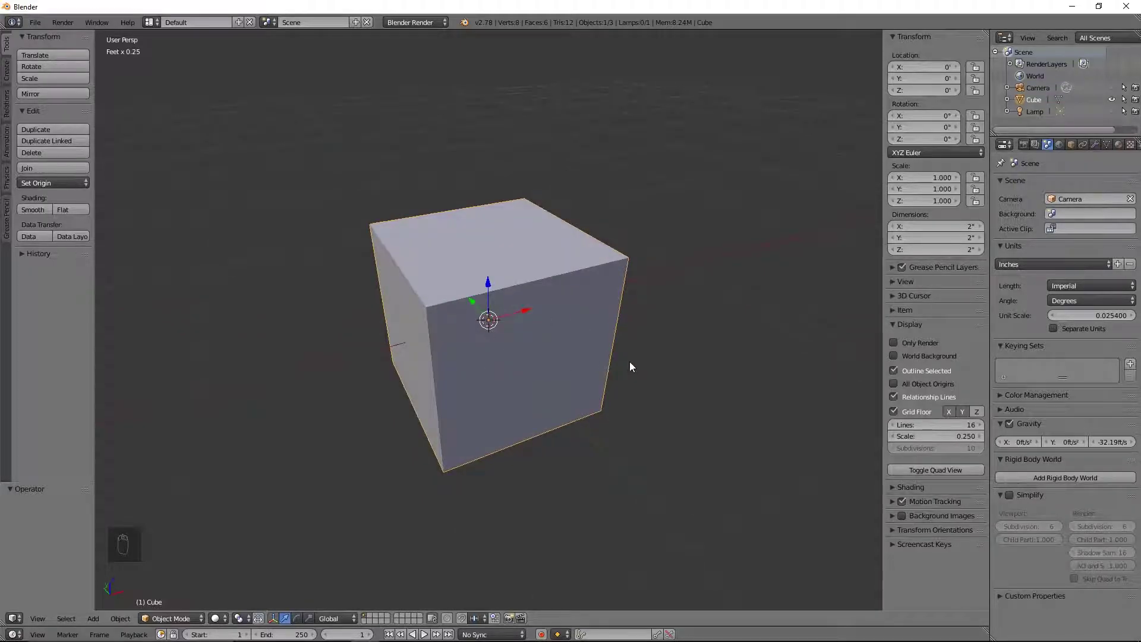
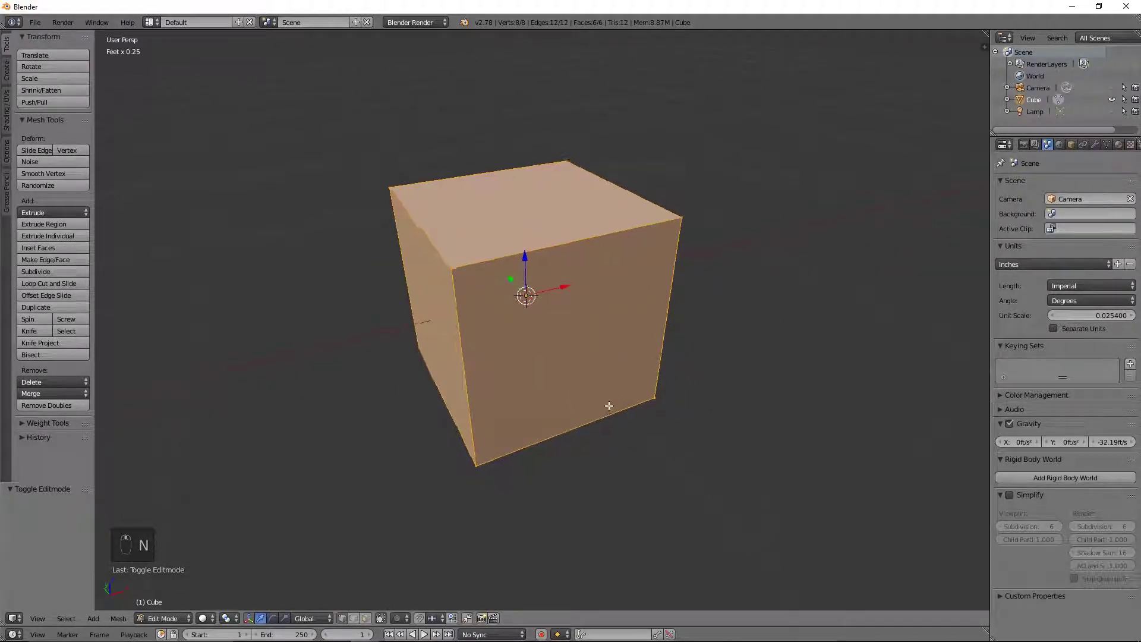
key("KP_1")
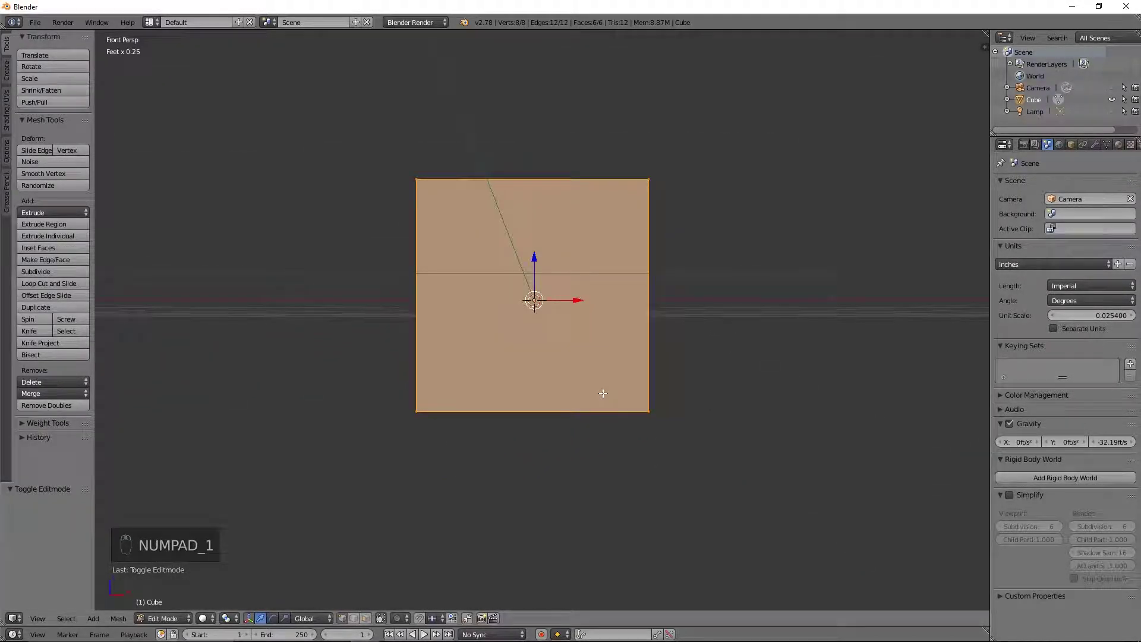
key("KP_5")
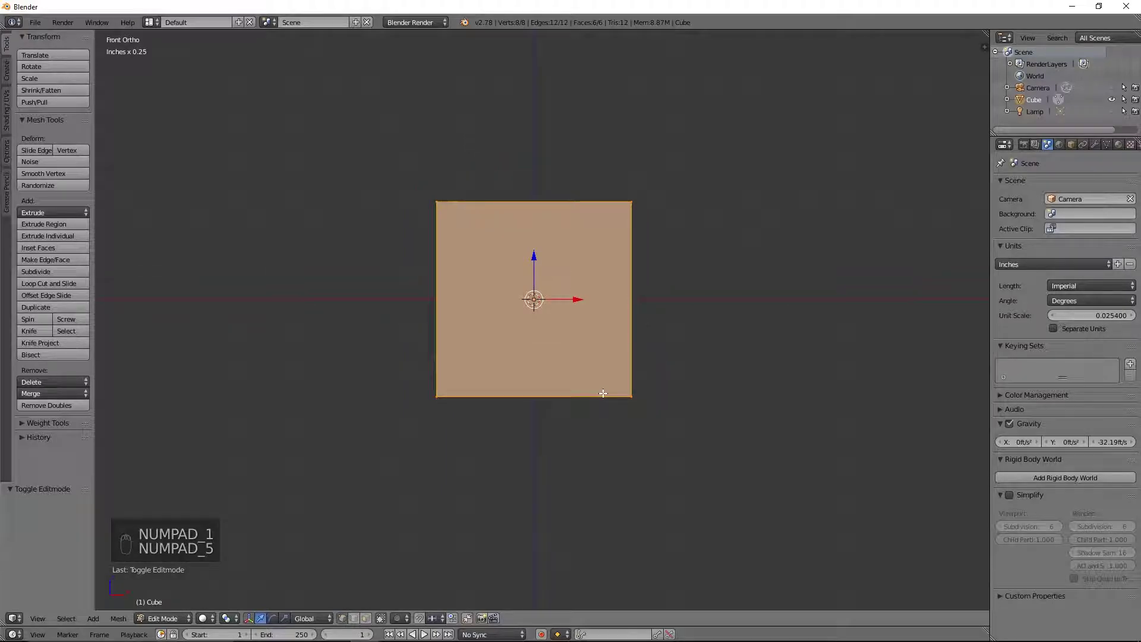
key("s")
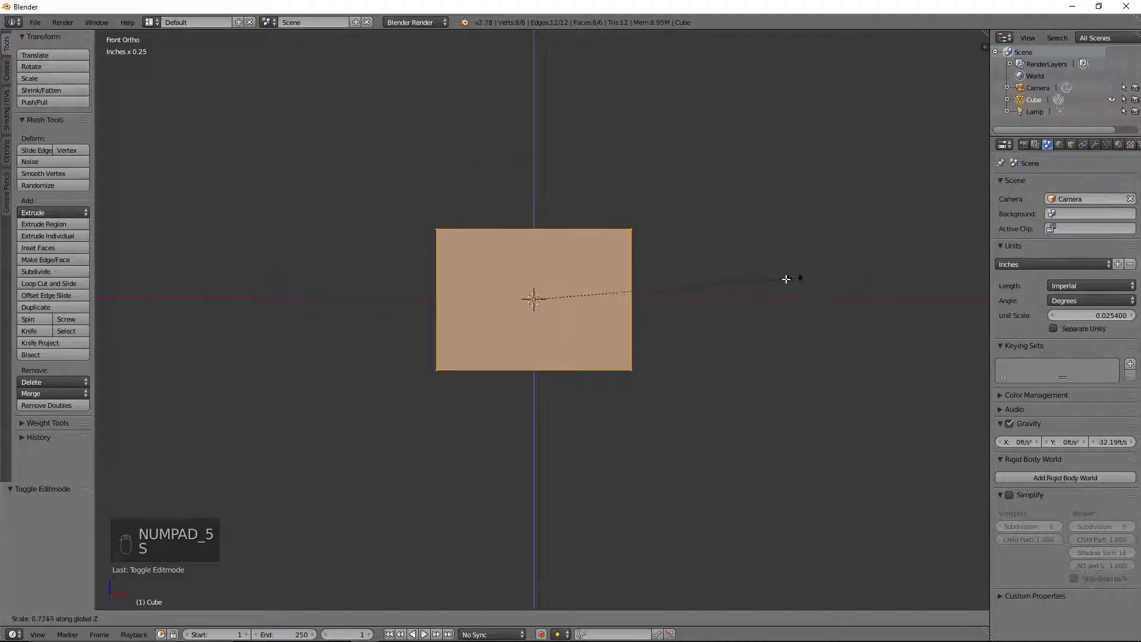
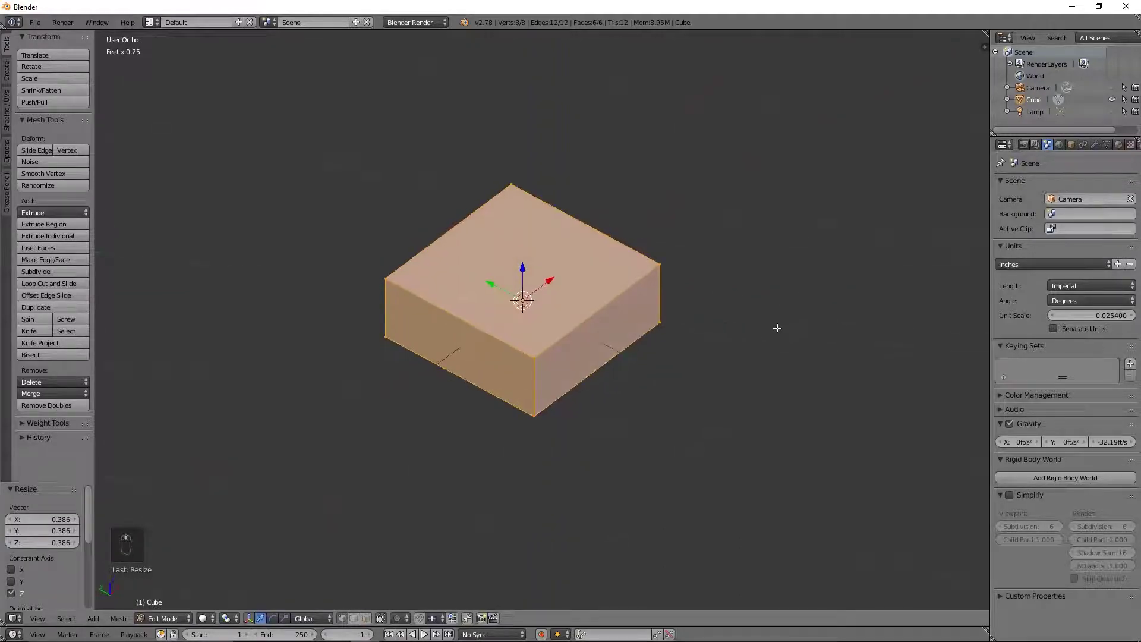
Step: Lengthen the slab from top view, add two lengthwise loop cuts and stretch the centre strip past the ends
key("KP_7")
key("s")
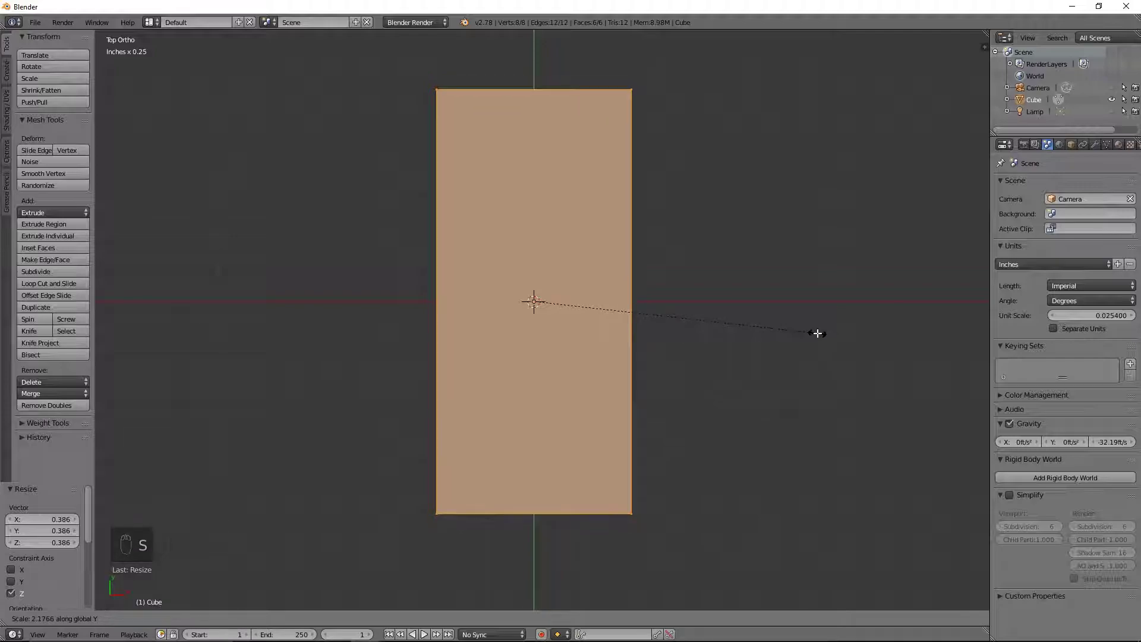
key("ctrl+r")
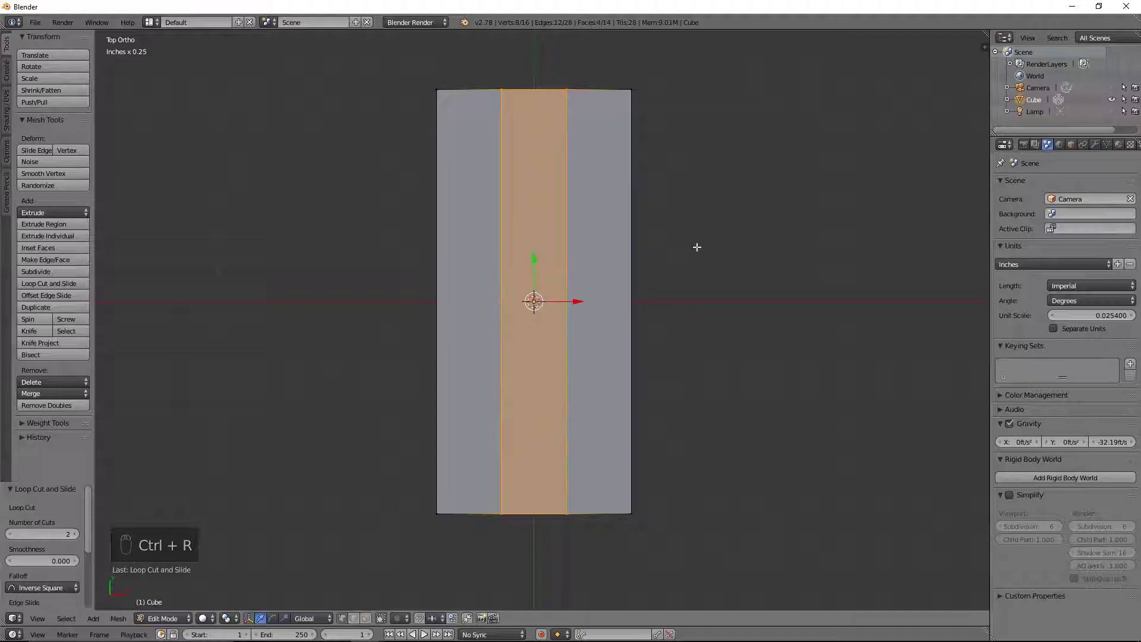
key("ctrl+r")
key("s")
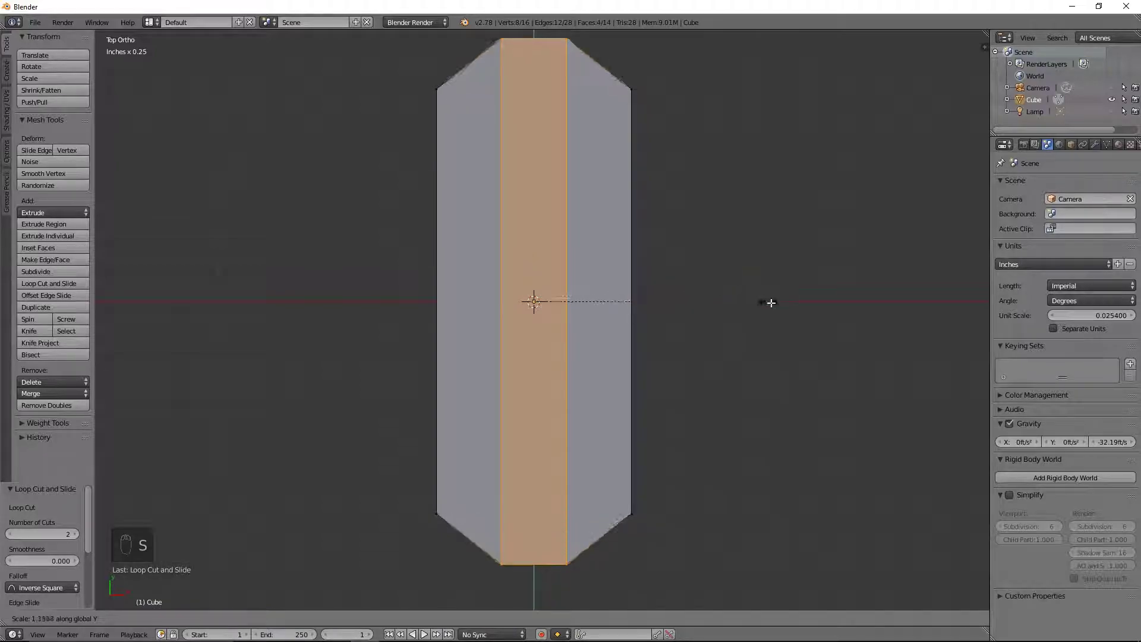
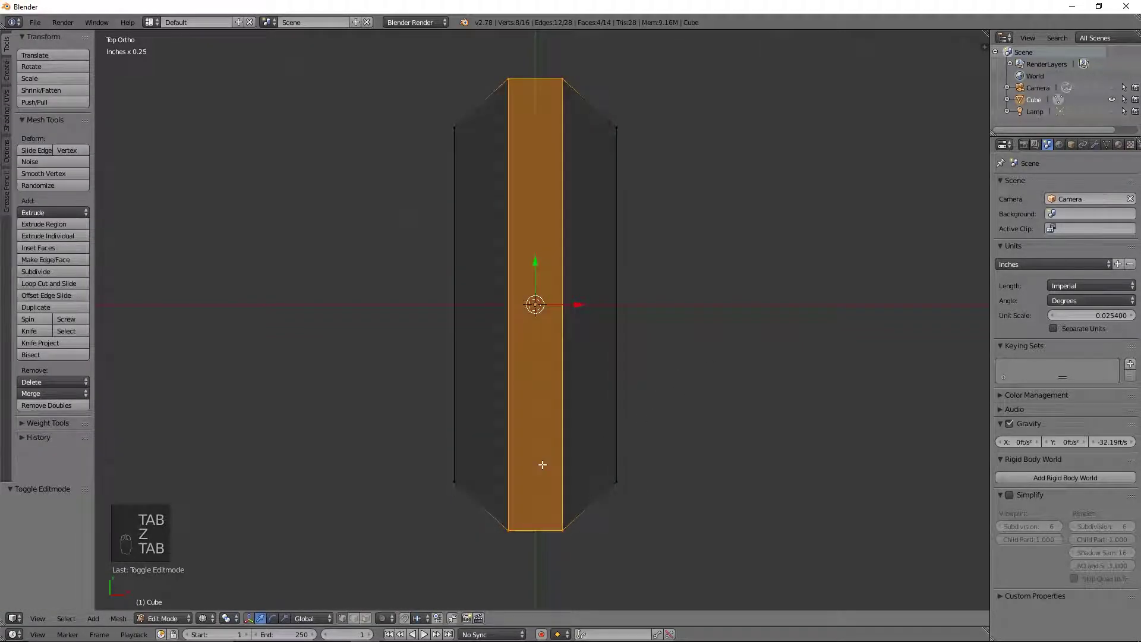
Step: Select the foot-end side corners and scale them inward to narrow the foot
key("a")
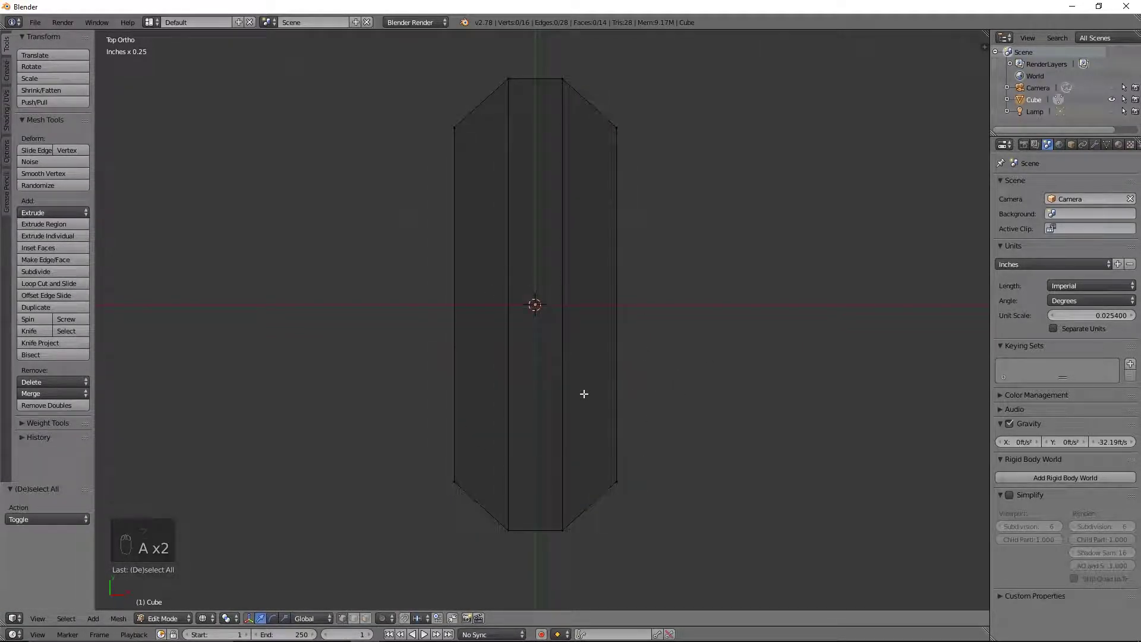
key("b")
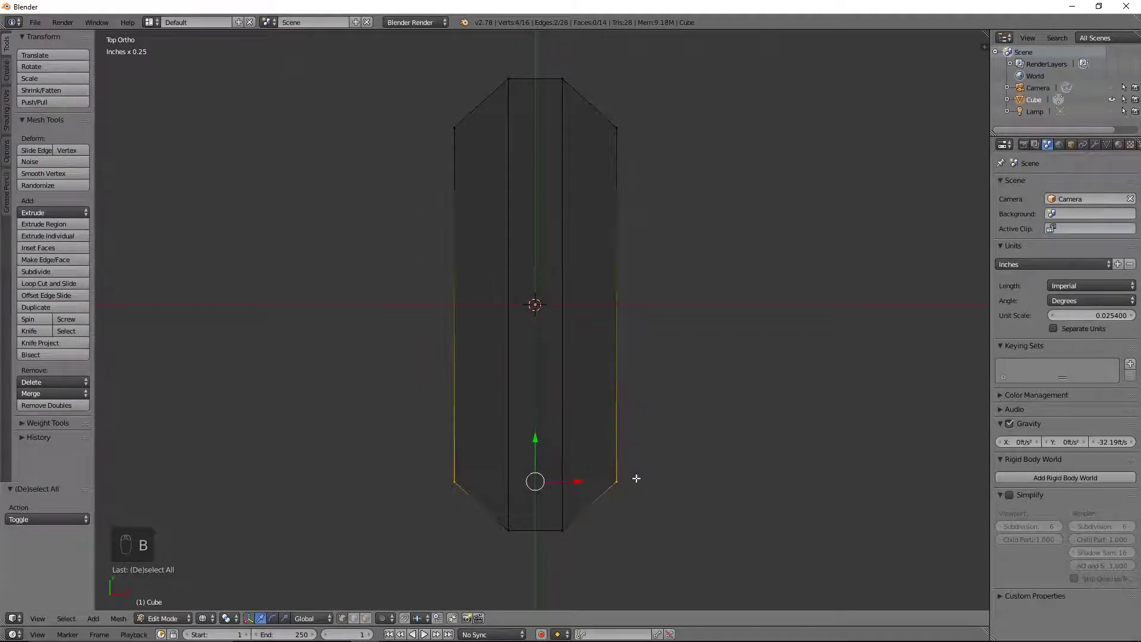
key("s")
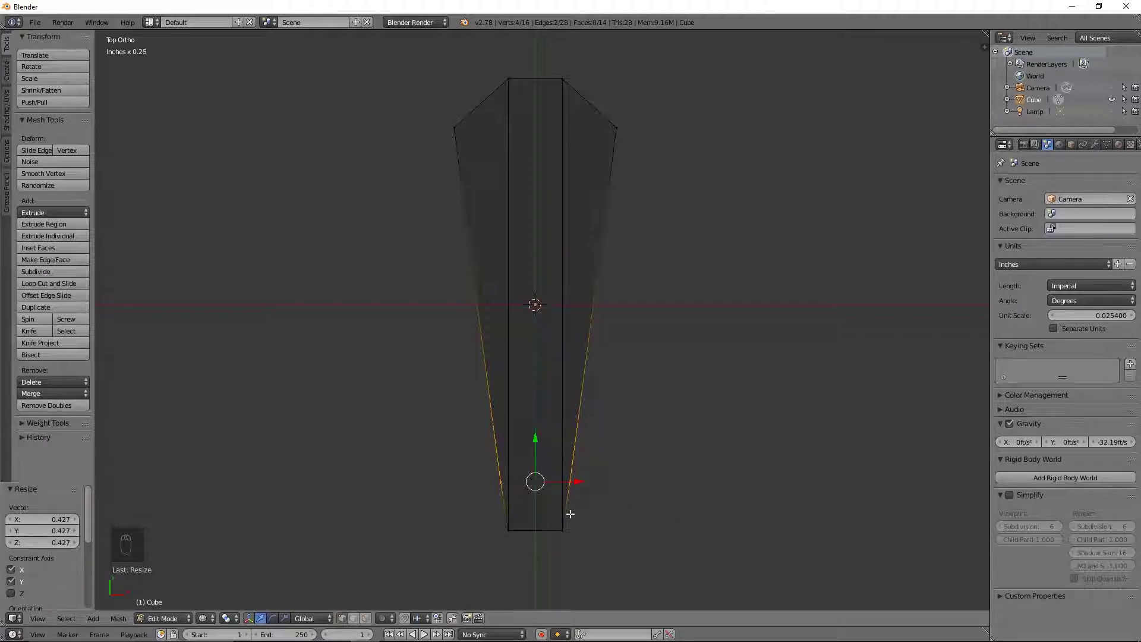
key("a")
Step: Refine the foot-end width with further box-selects and X scaling
key("b")
key("s")
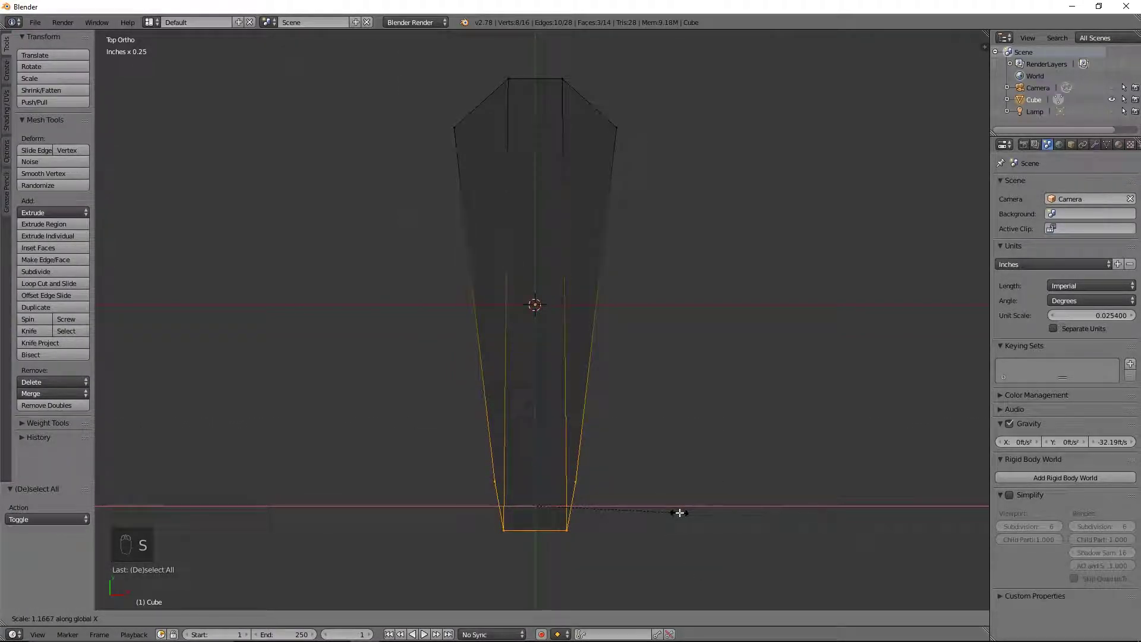
key("a")
key("b")
key("s")
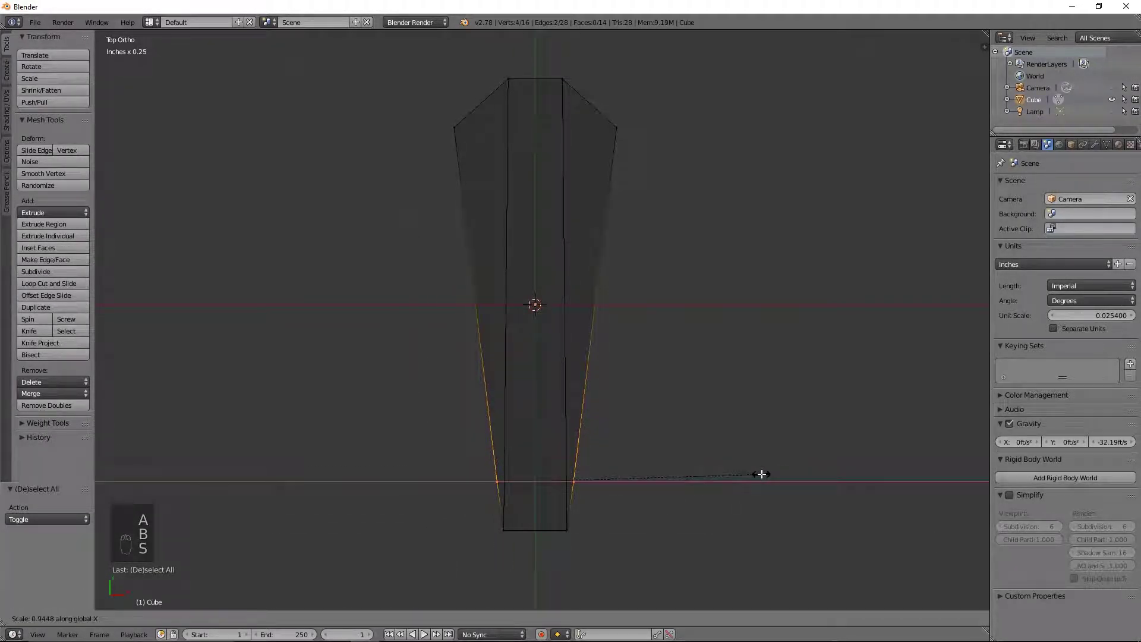
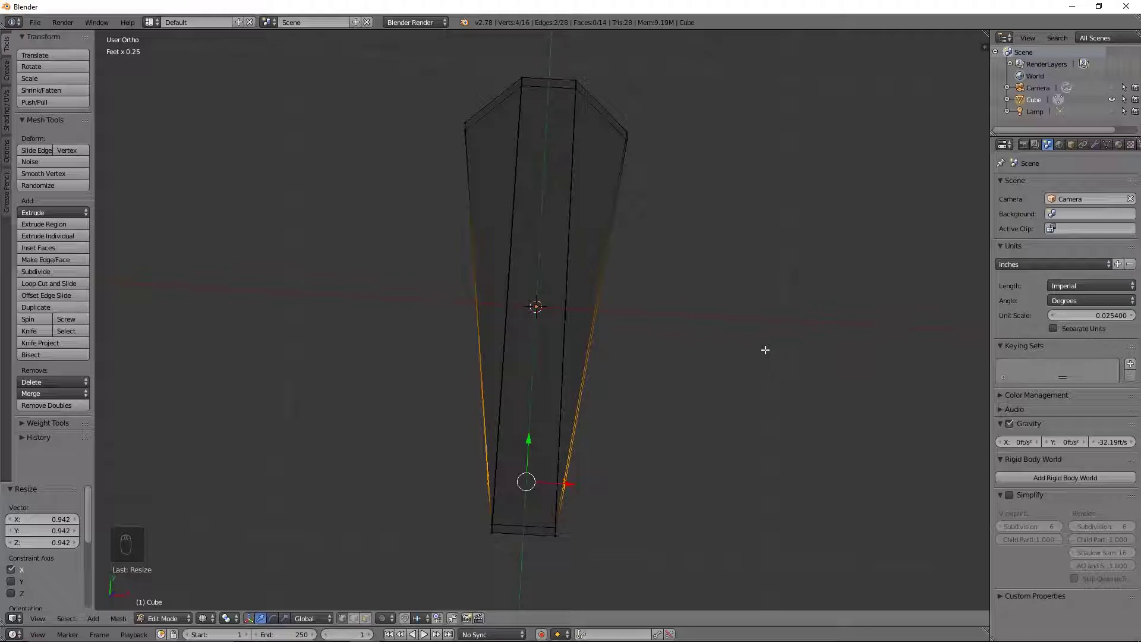
Step: Cut a horizontal loop around the coffin's sides in right view and slide it up near the top edge
key("z")
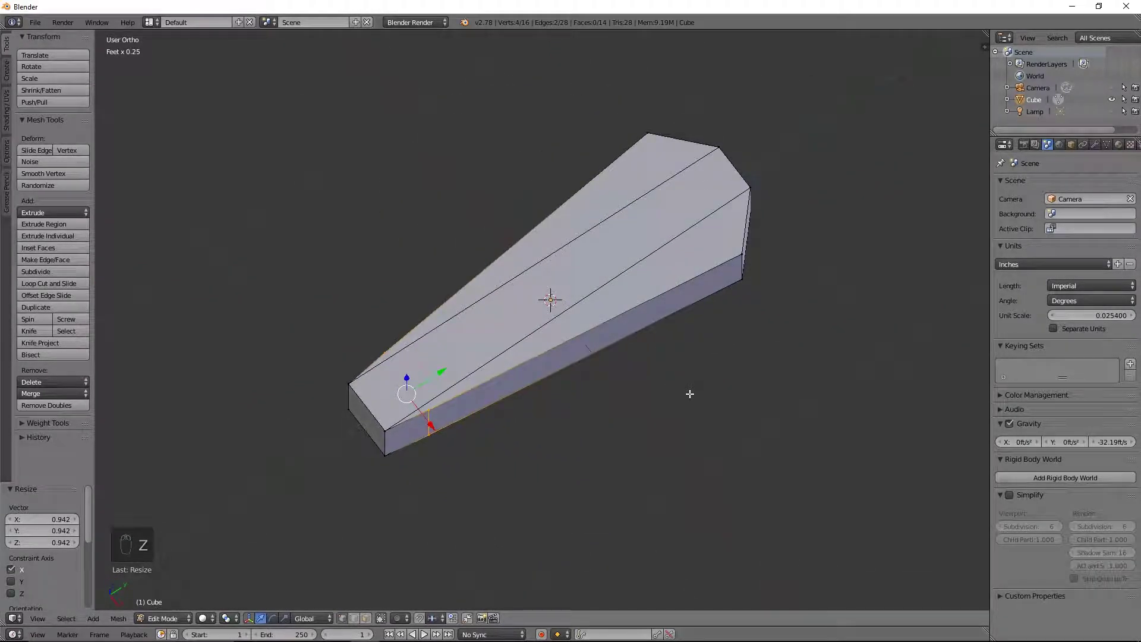
key("KP_3")
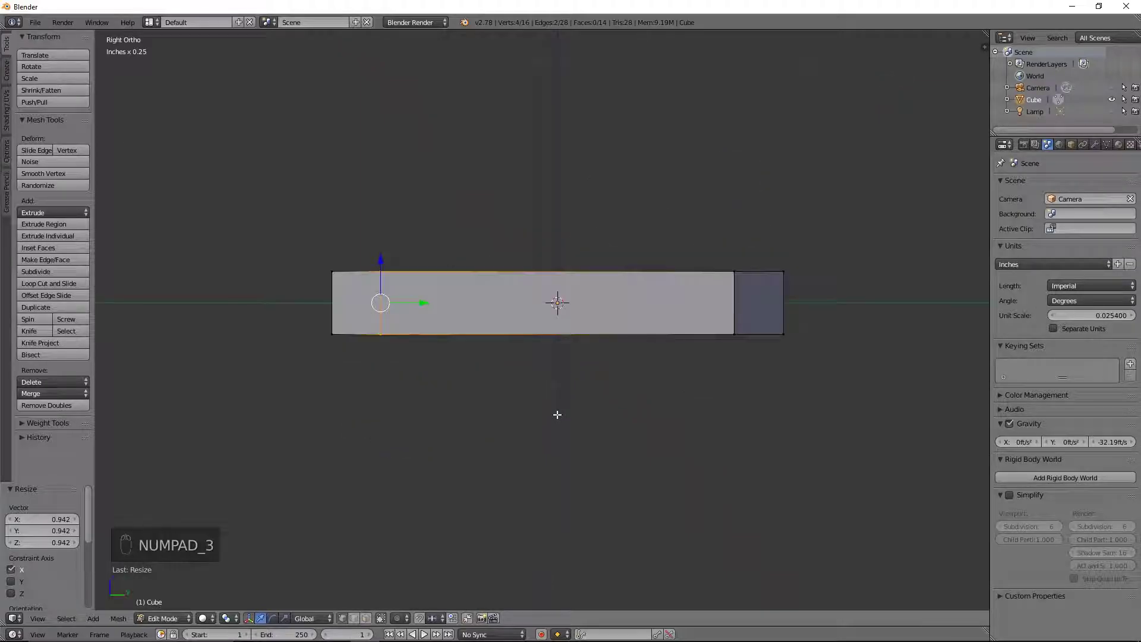
key("ctrl+r")
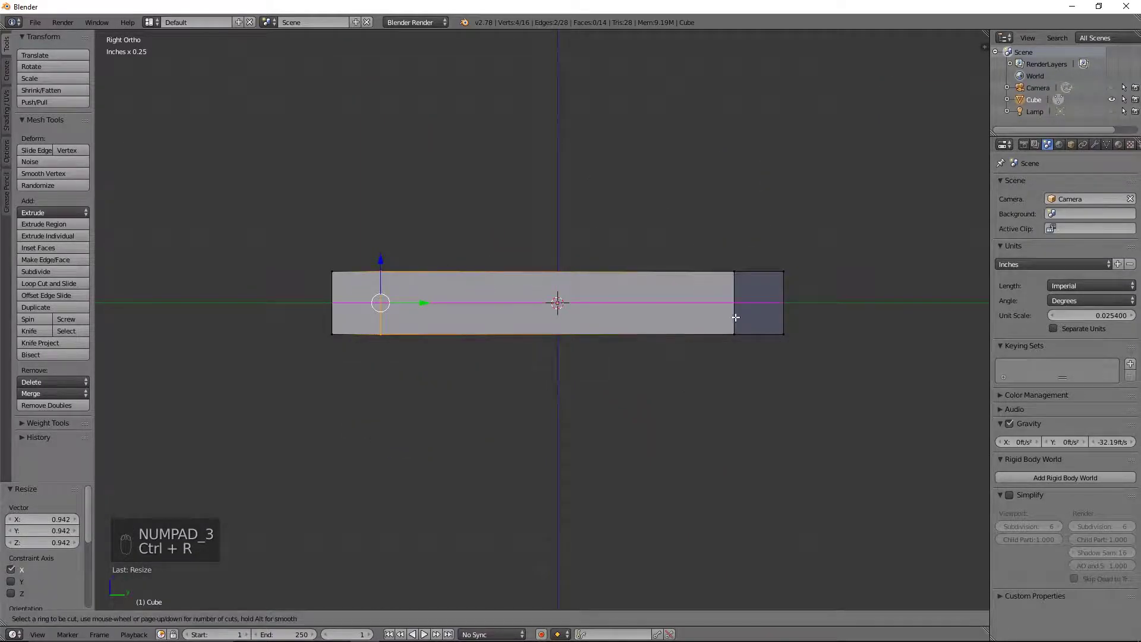
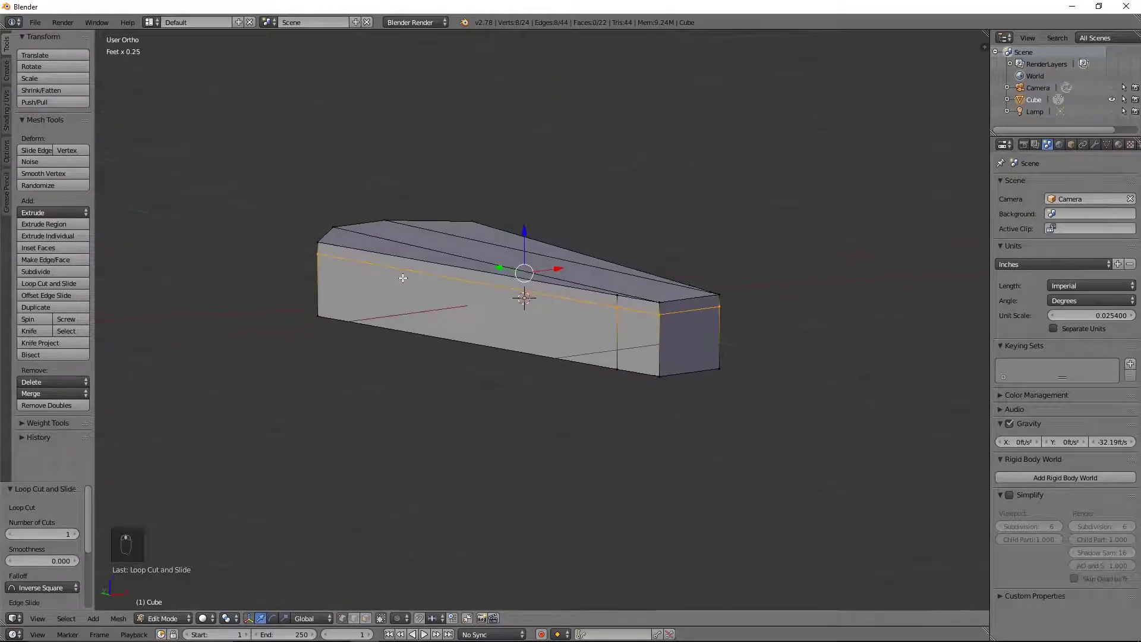
key("KP_3")
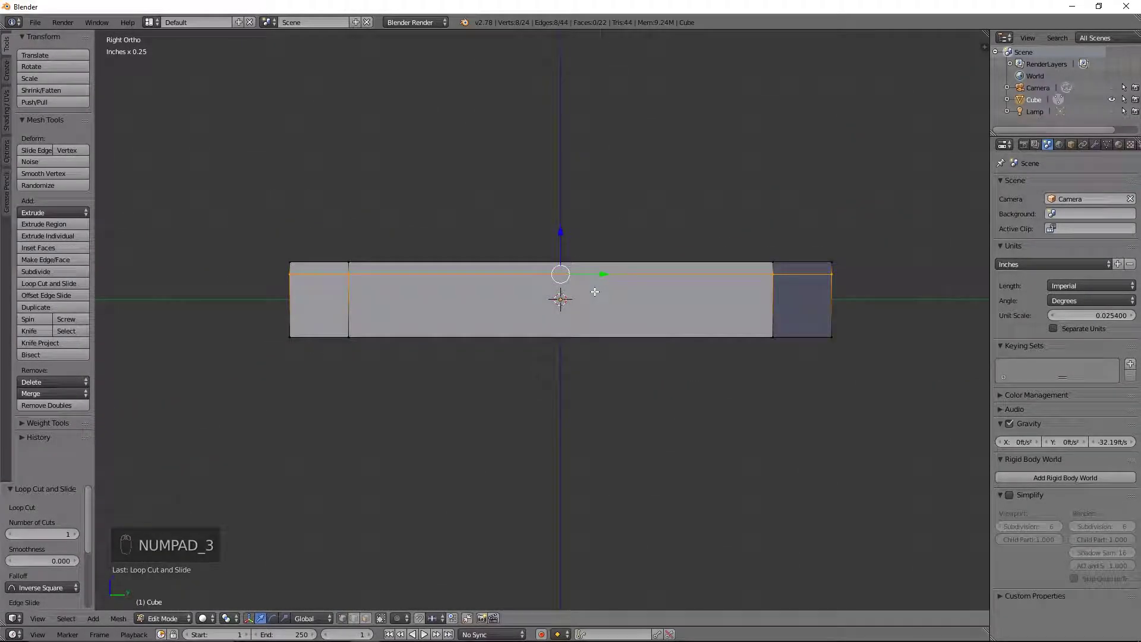
key("v")
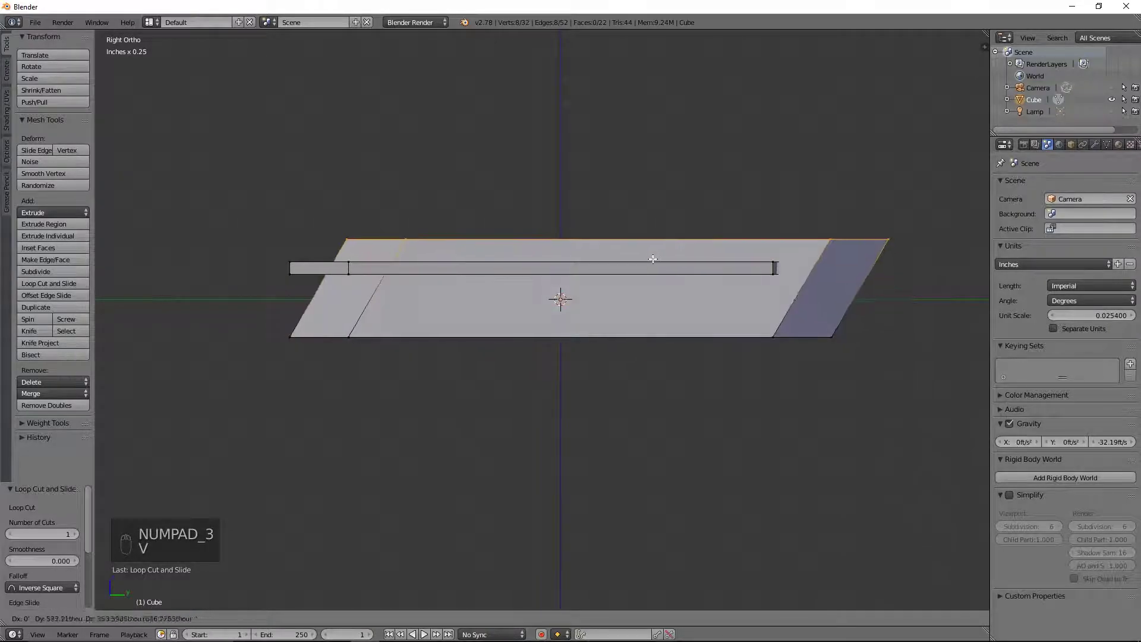
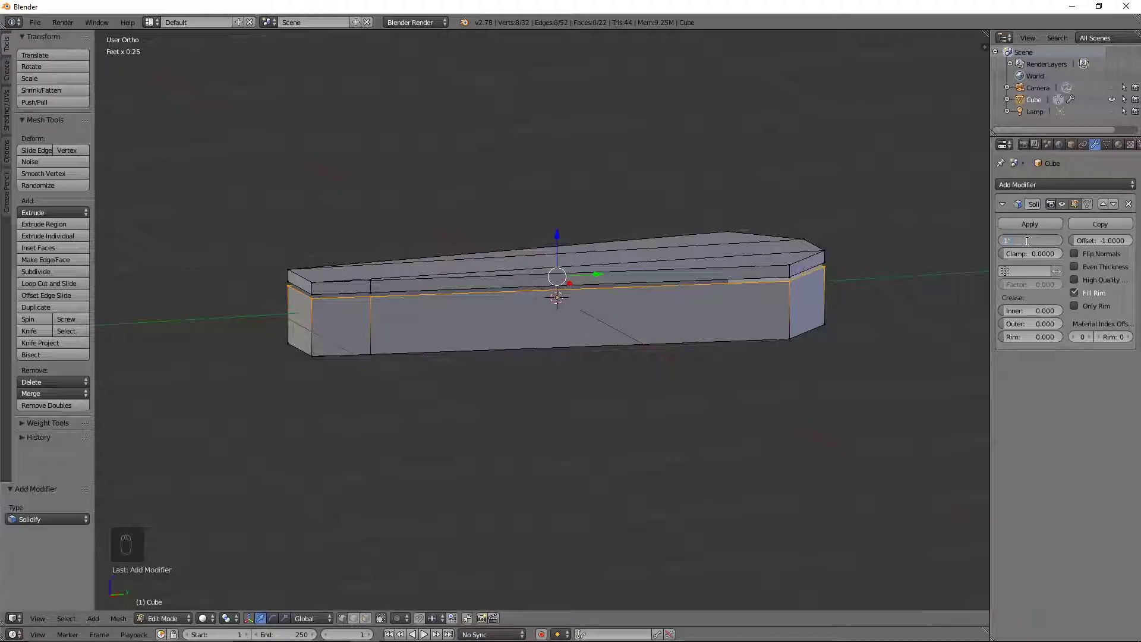
Step: Inspect the Solidify wall thickness in wireframe shading
key("z")
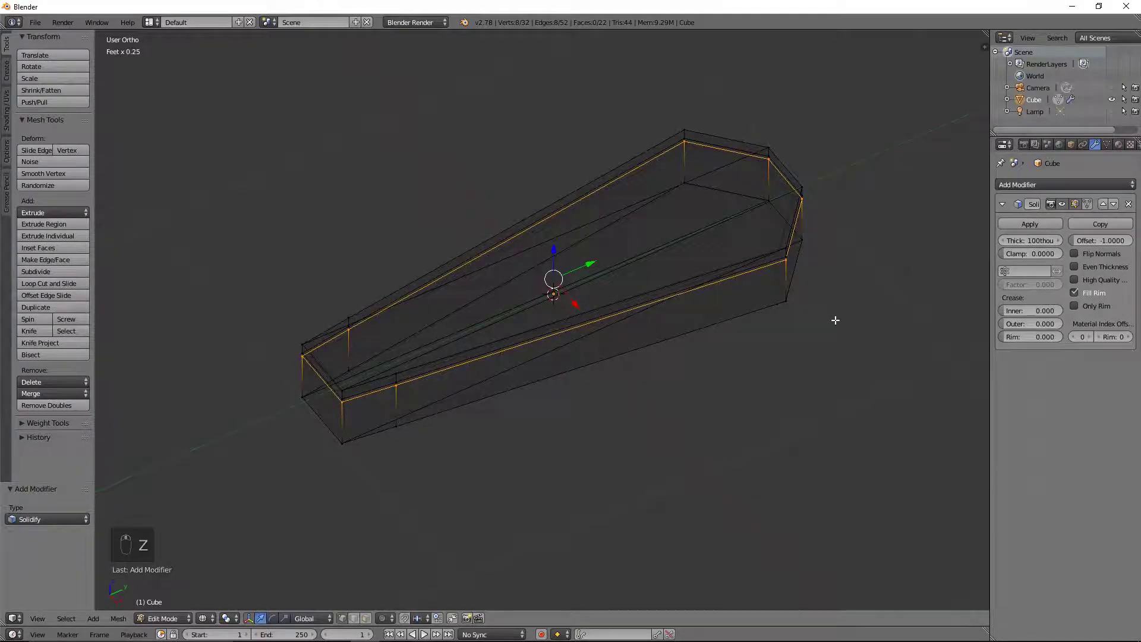
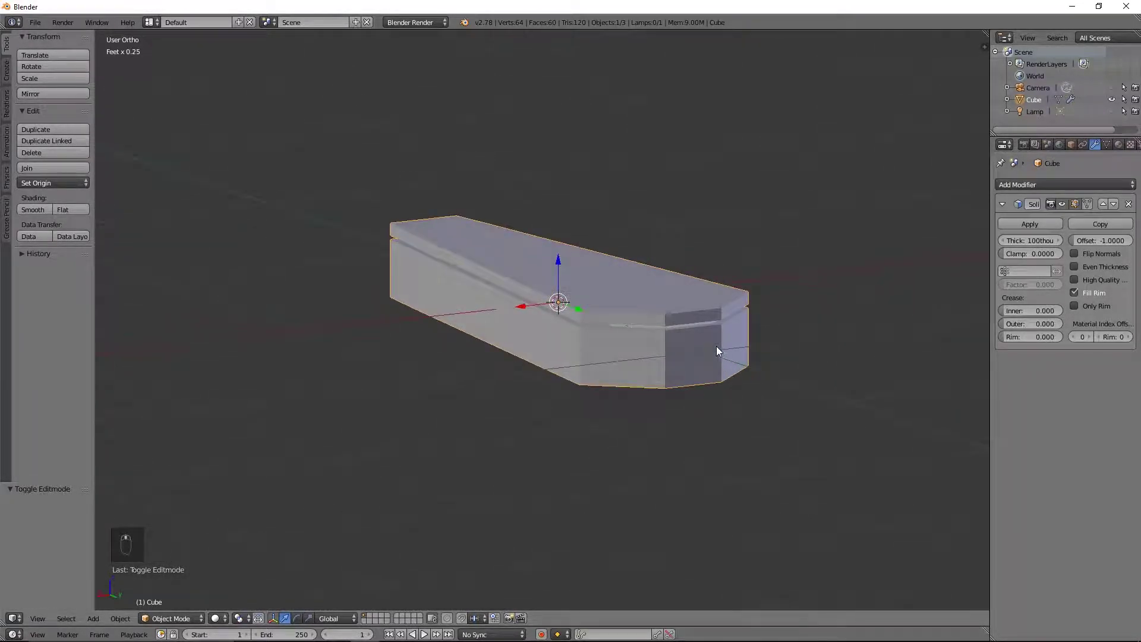
Step: Adjust the Solidify thickness, apply the modifier and return to Edit Mode
left_click_drag(650, 265, 603, 248)
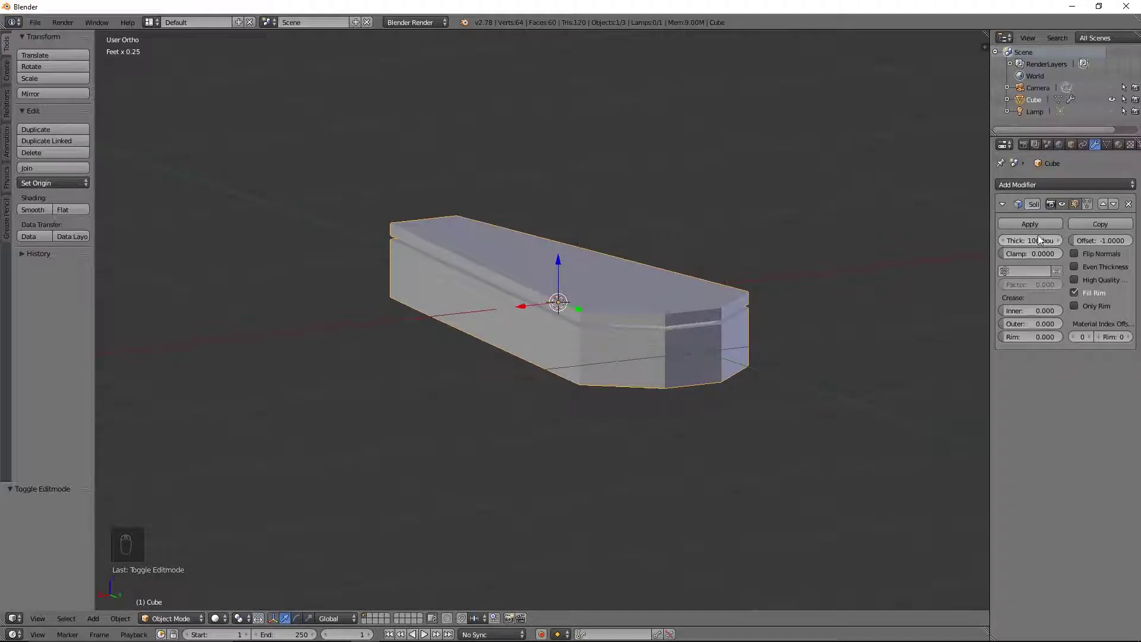
left_click_drag(1041, 228, 1076, 222)
left_click_drag(1075, 223, 610, 308)
key("Tab")
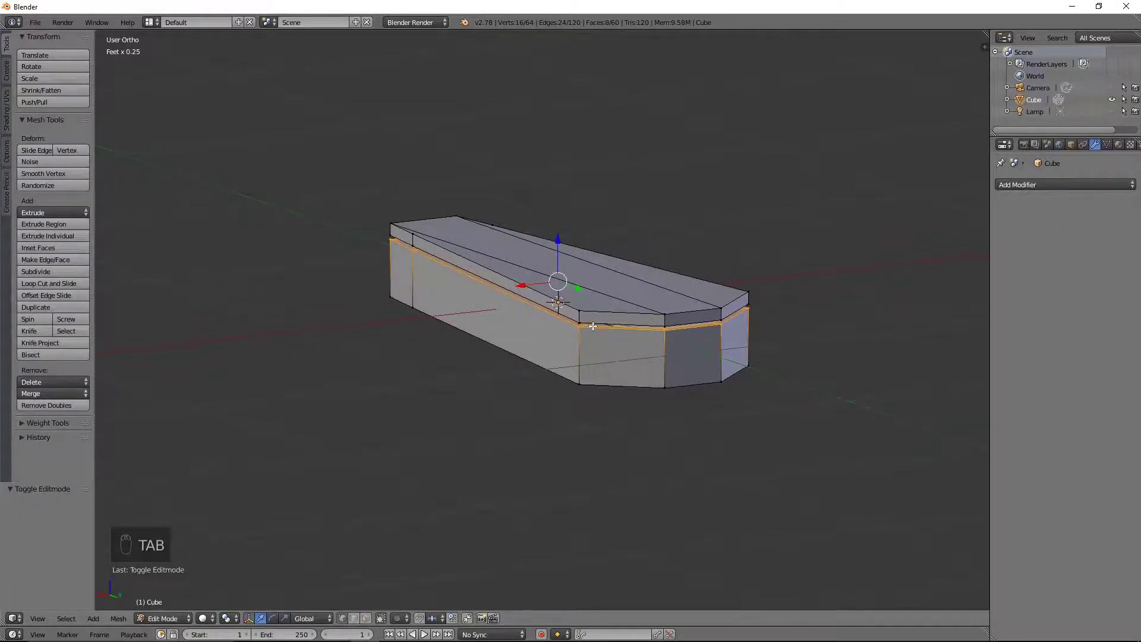
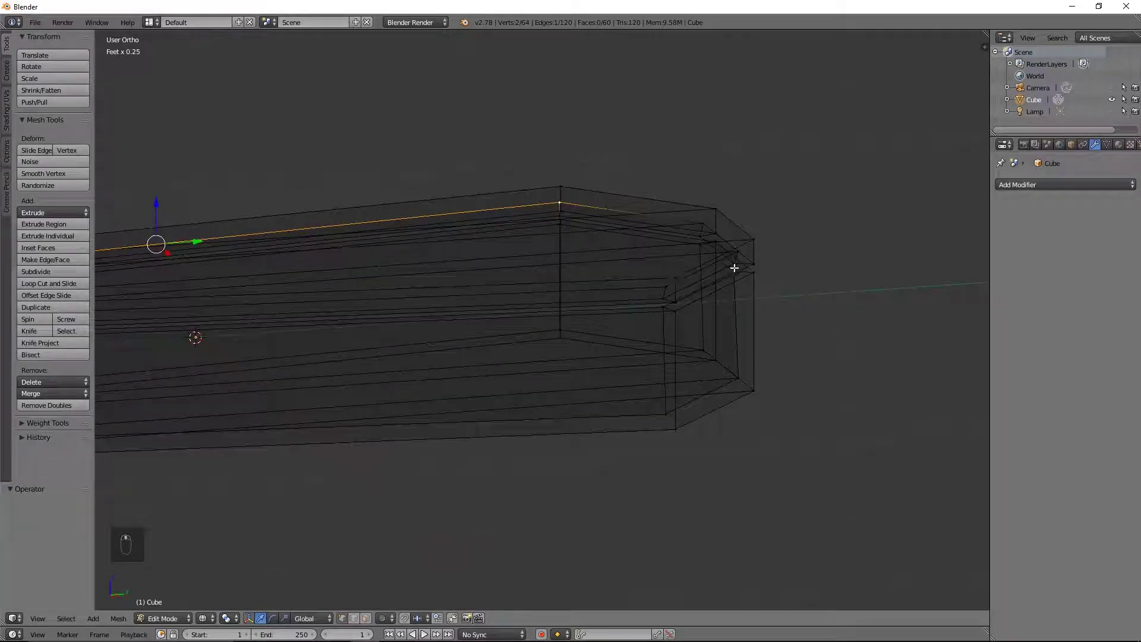
Step: Move the rim loop from top view and check the lid groove in solid shading
key("KP_7")
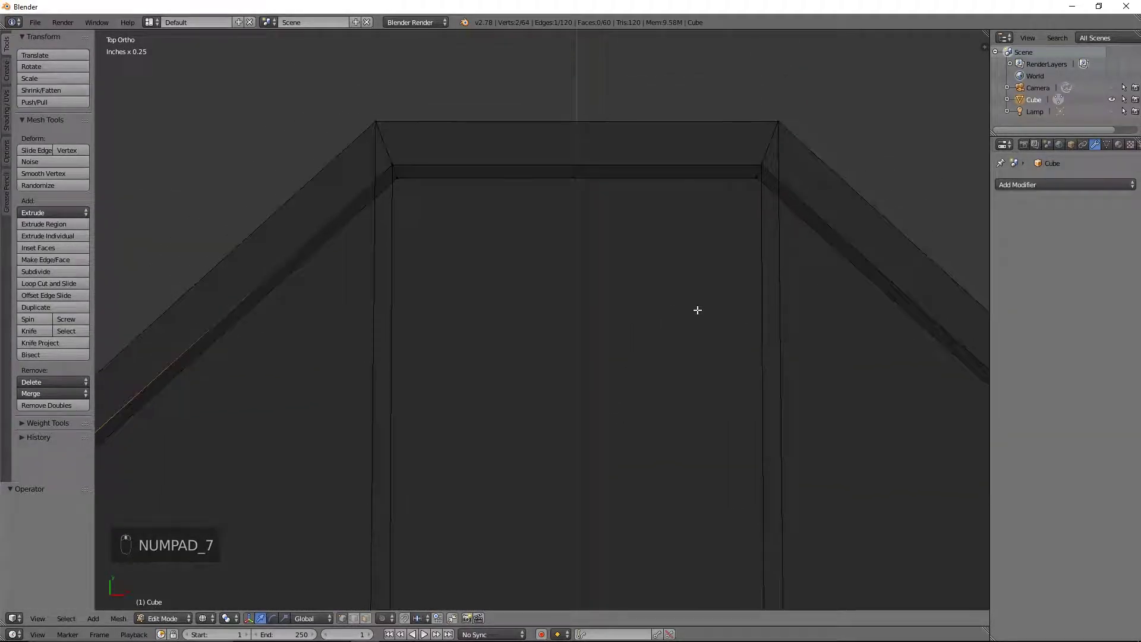
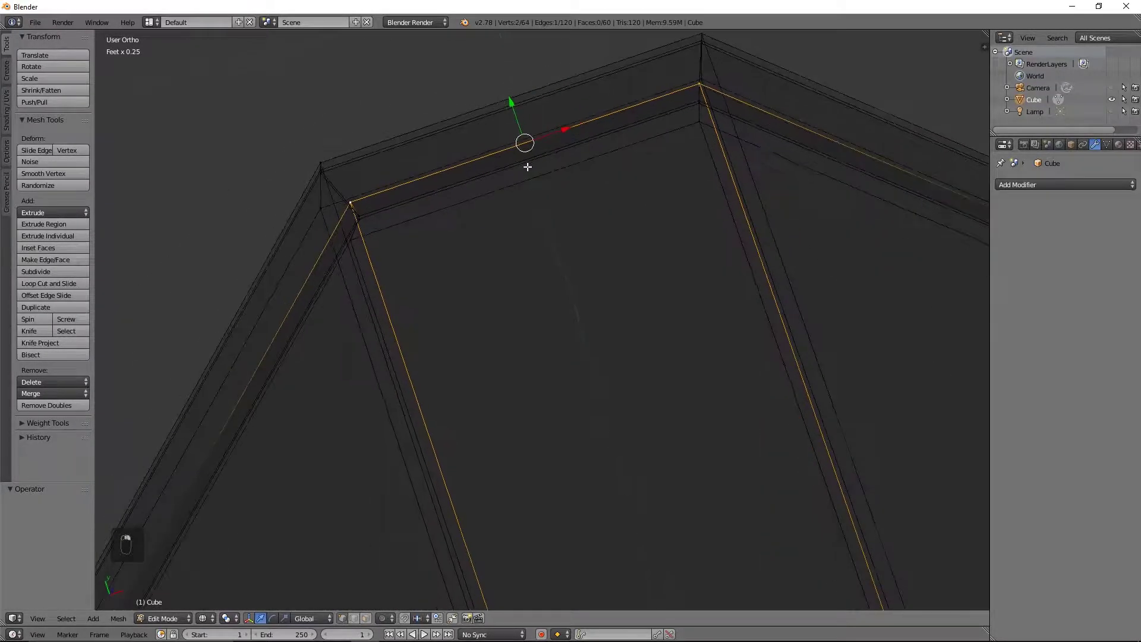
key("KP_7")
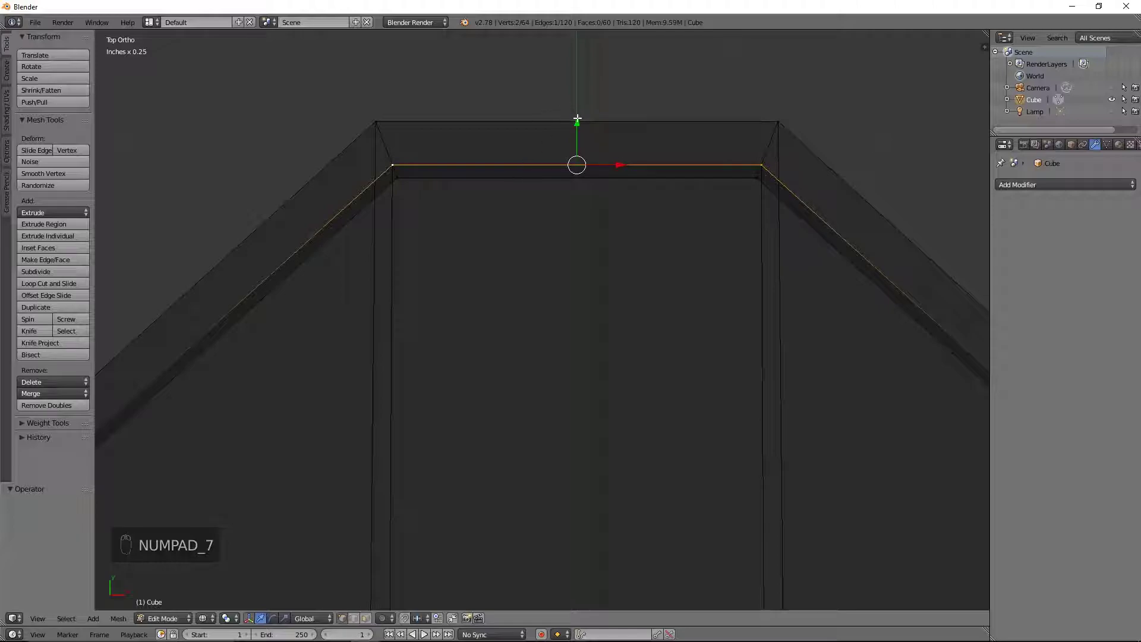
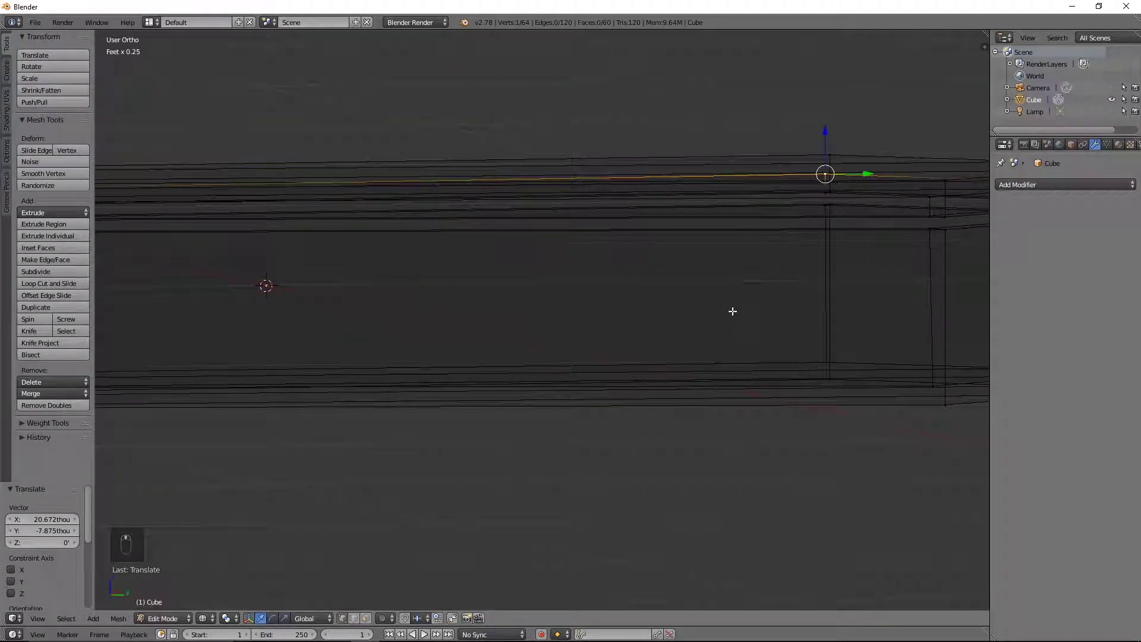
key("z")
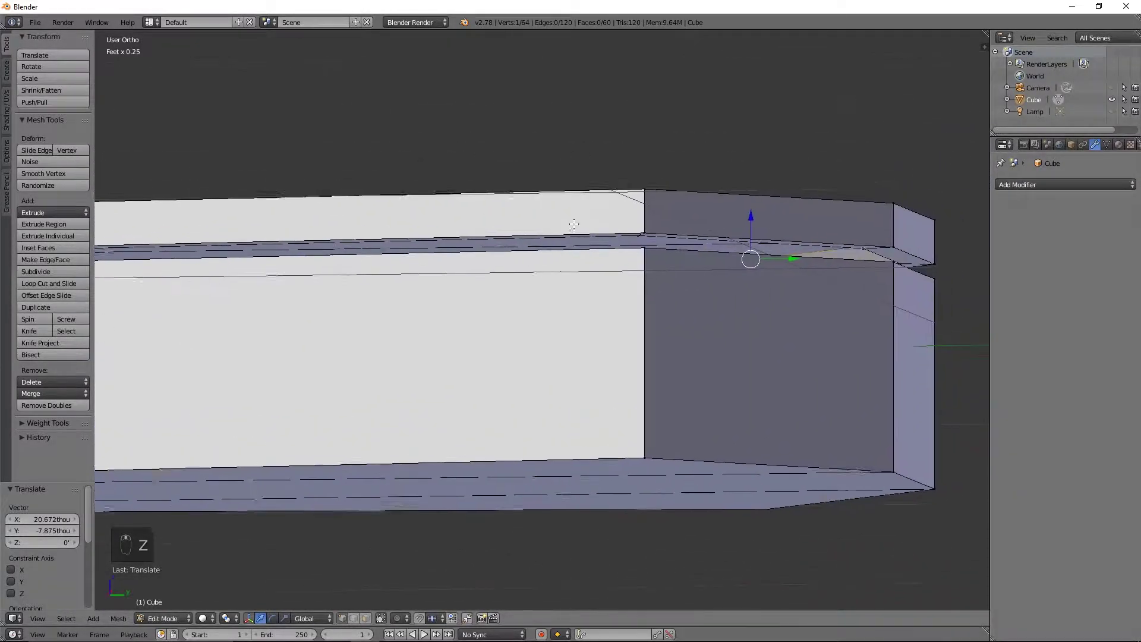
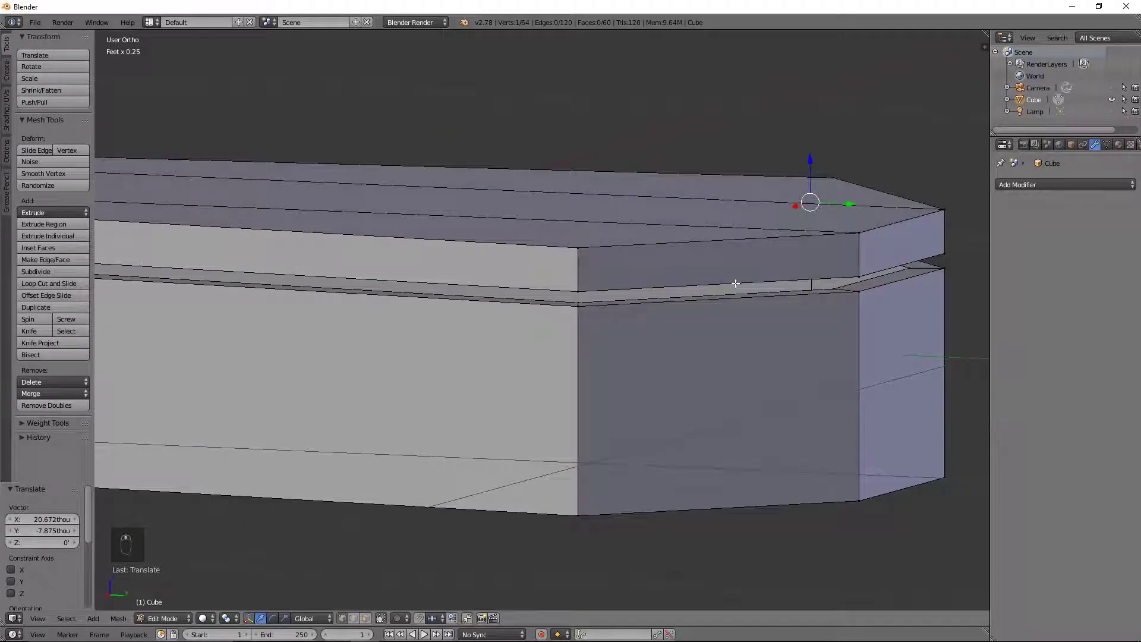
Step: Scale the top faces by about 0.97–1.01 in width and length only, leaving a narrow rim
key("z")
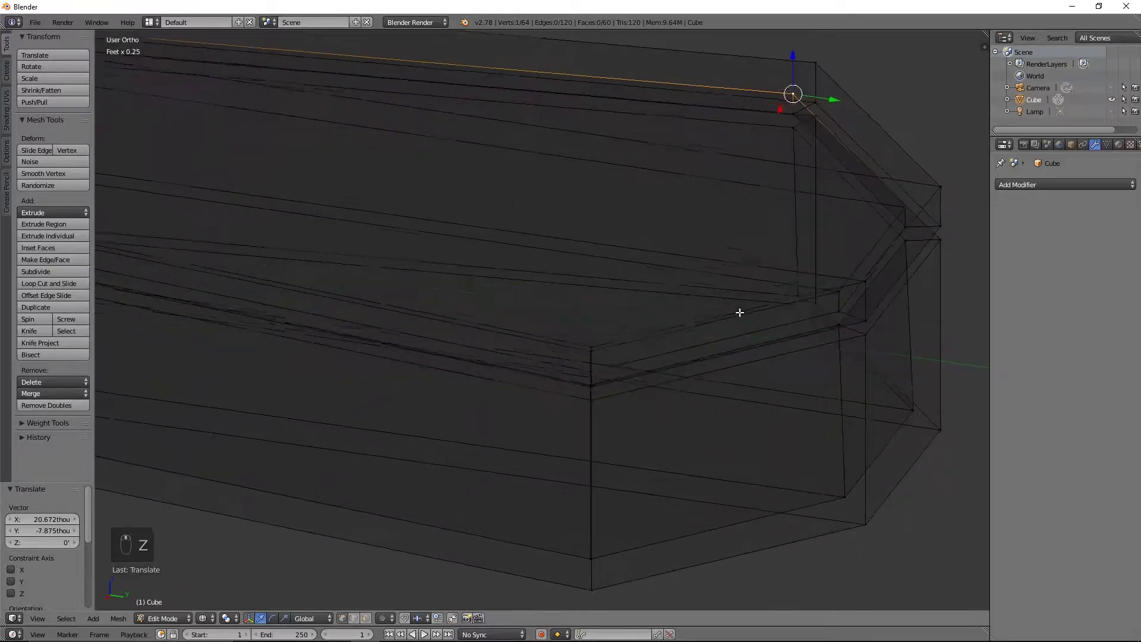
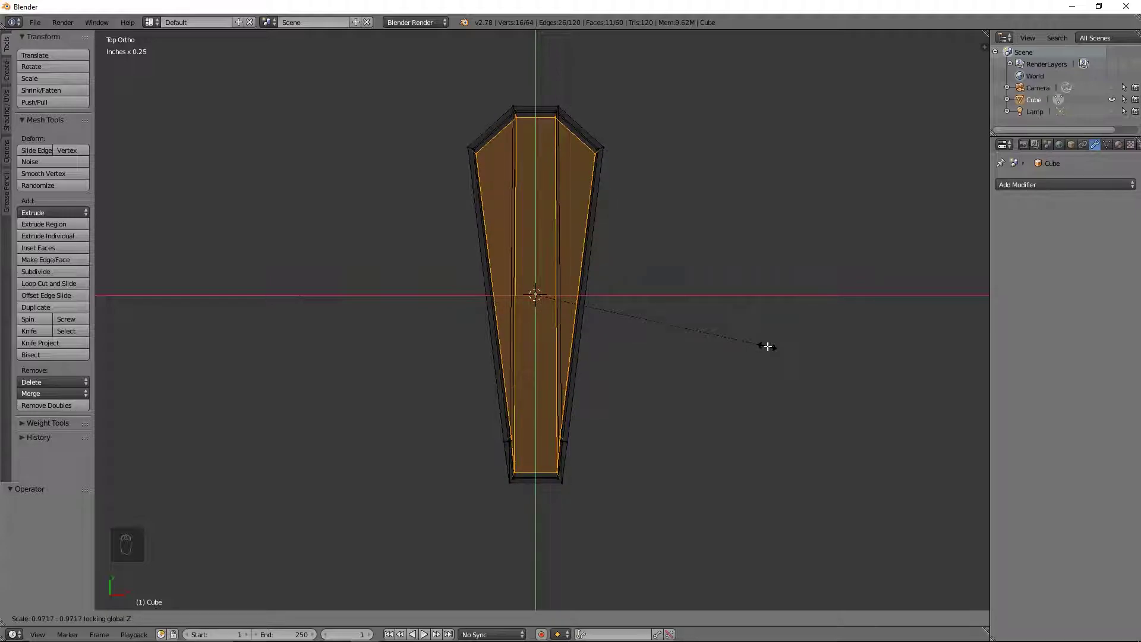
key("s")
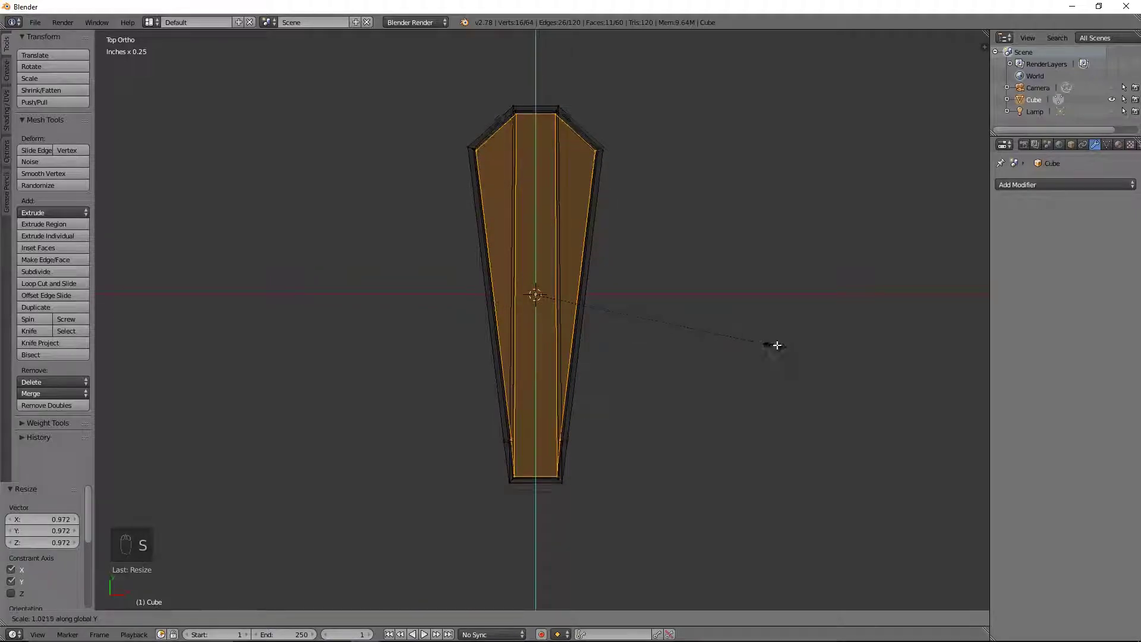
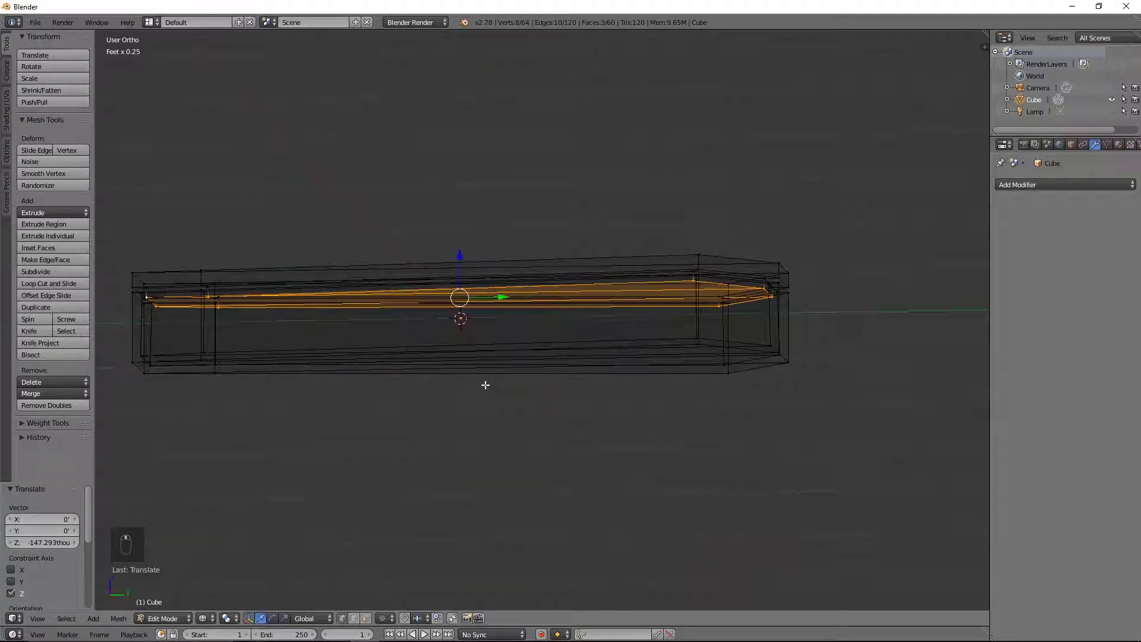
Step: Check the lowered top faces (about 147 thou down) in solid shading
key("z")
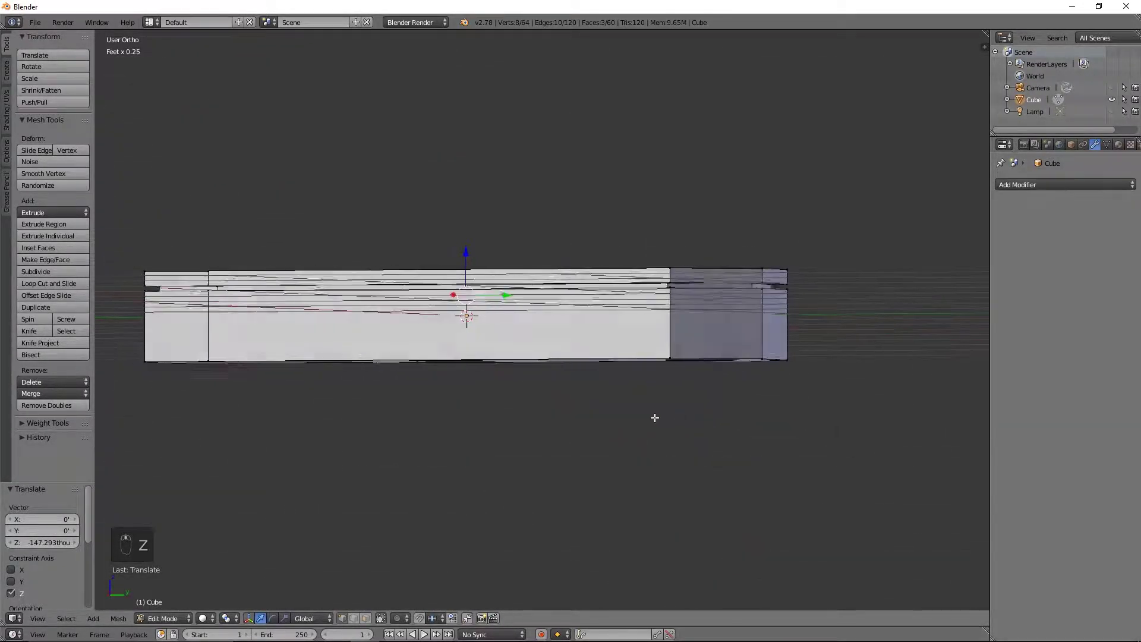
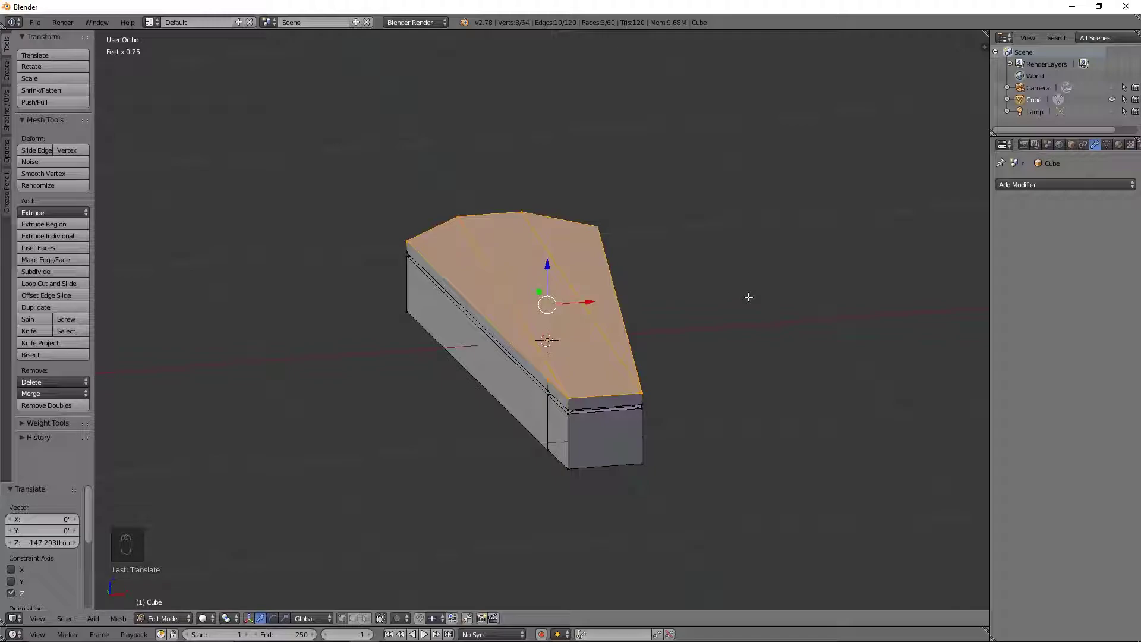
Step: Extrude the top faces and scale them inward to about 0.91 from top view
key("e")
key("s")
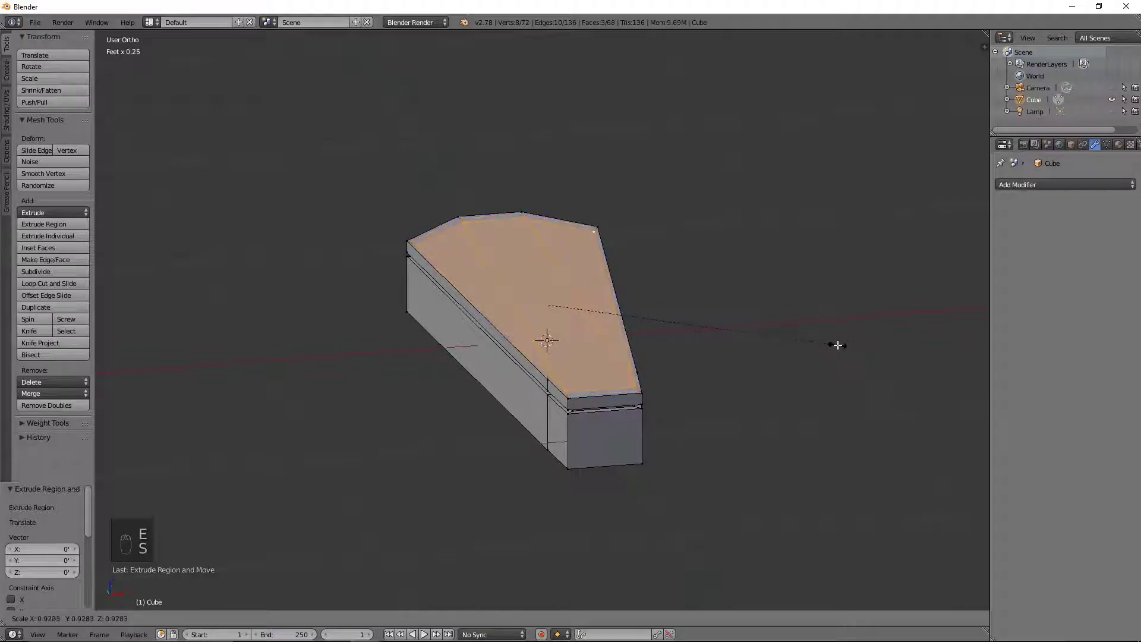
key("KP_7")
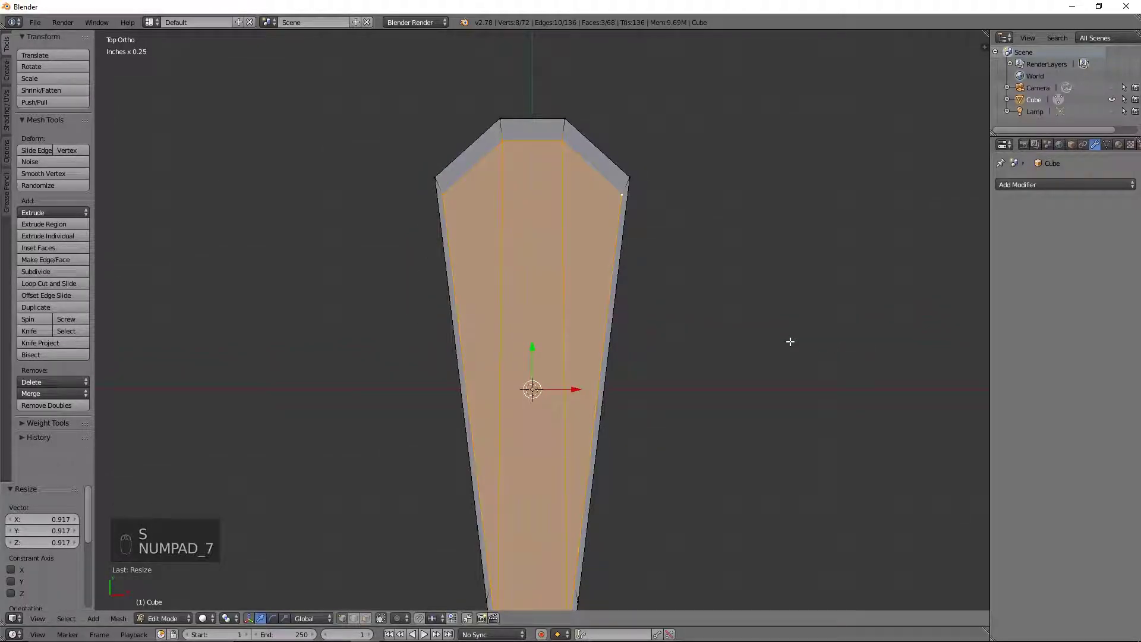
key("s")
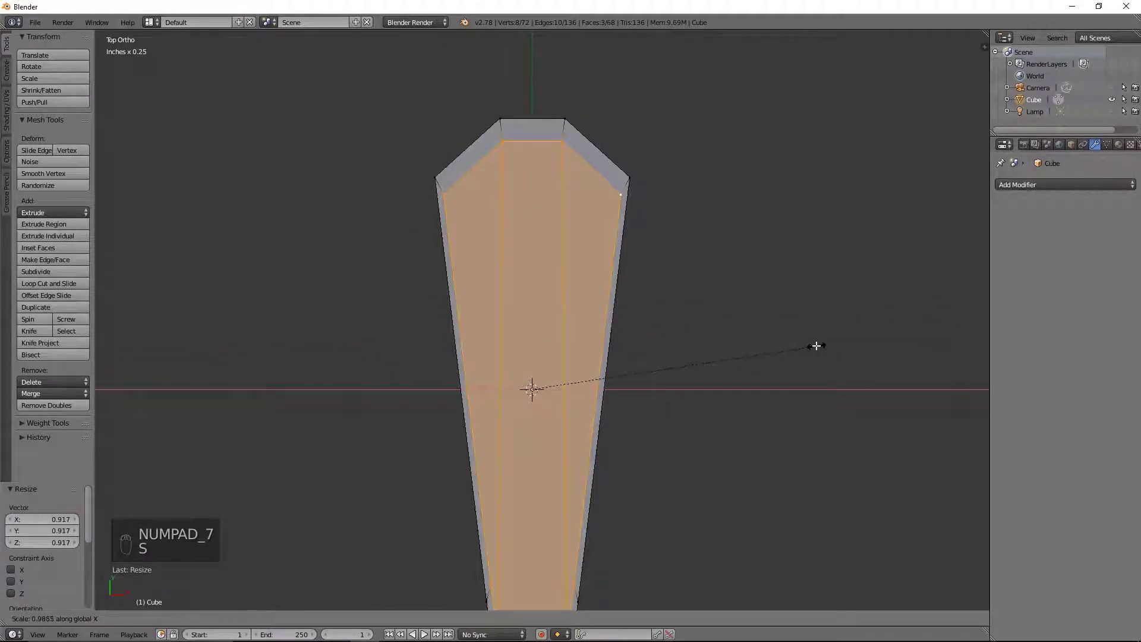
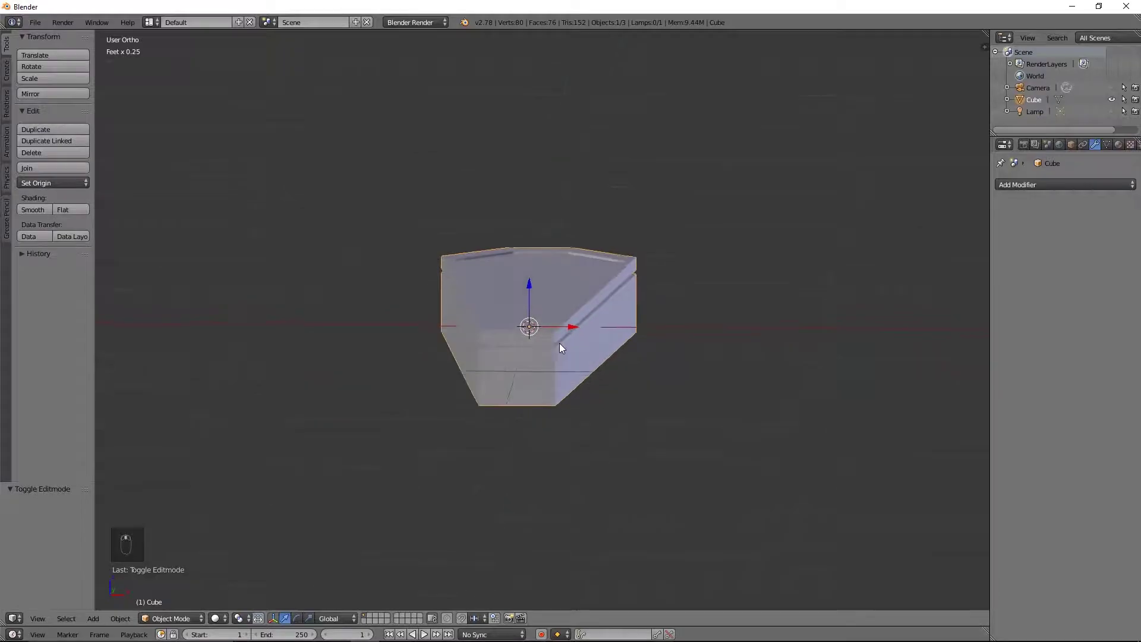
Step: Orbit to inspect the coffin, revert the extruded lid top and return to Edit Mode
left_click_drag(563, 378, 587, 363)
left_click_drag(600, 356, 561, 384)
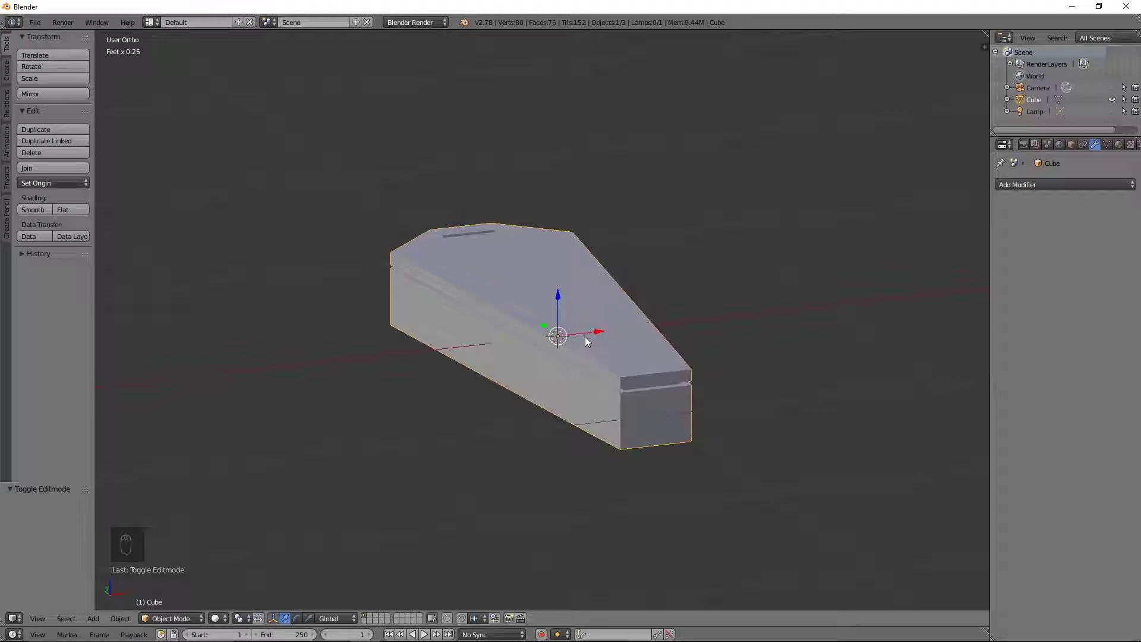
left_click_drag(563, 295, 587, 286)
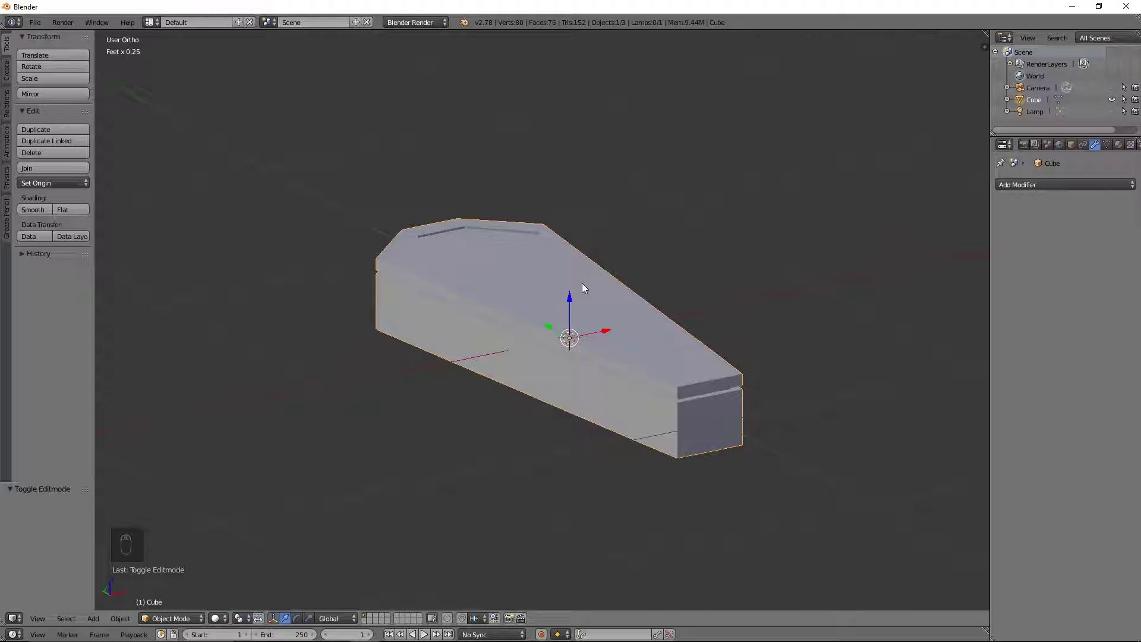
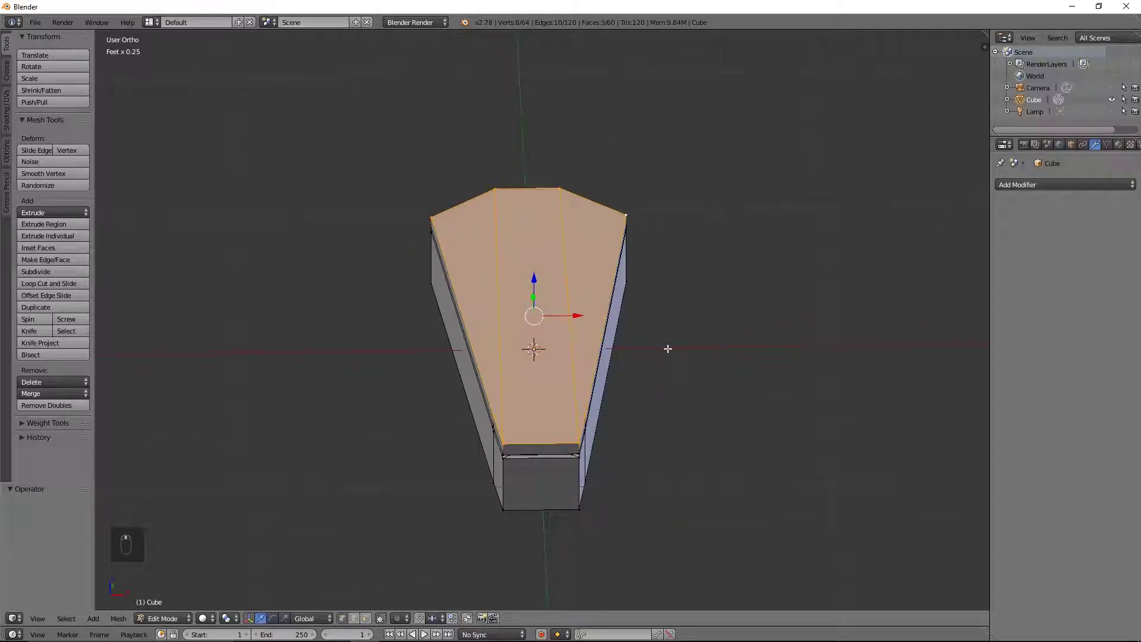
key("Tab")
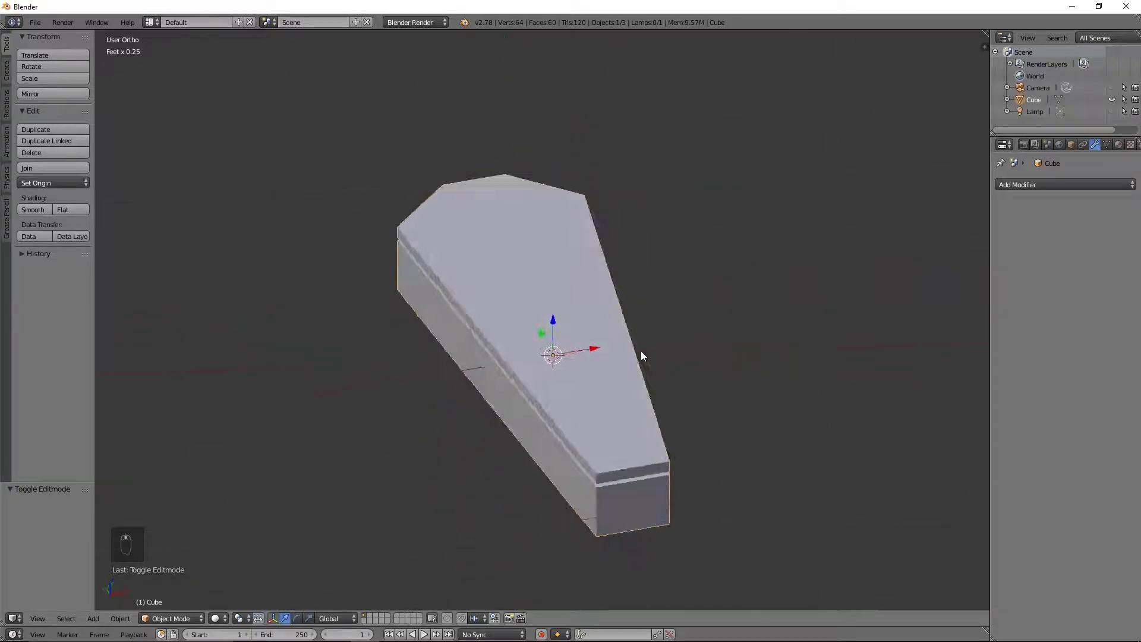
left_click_drag(523, 408, 533, 406)
left_click_drag(553, 398, 698, 336)
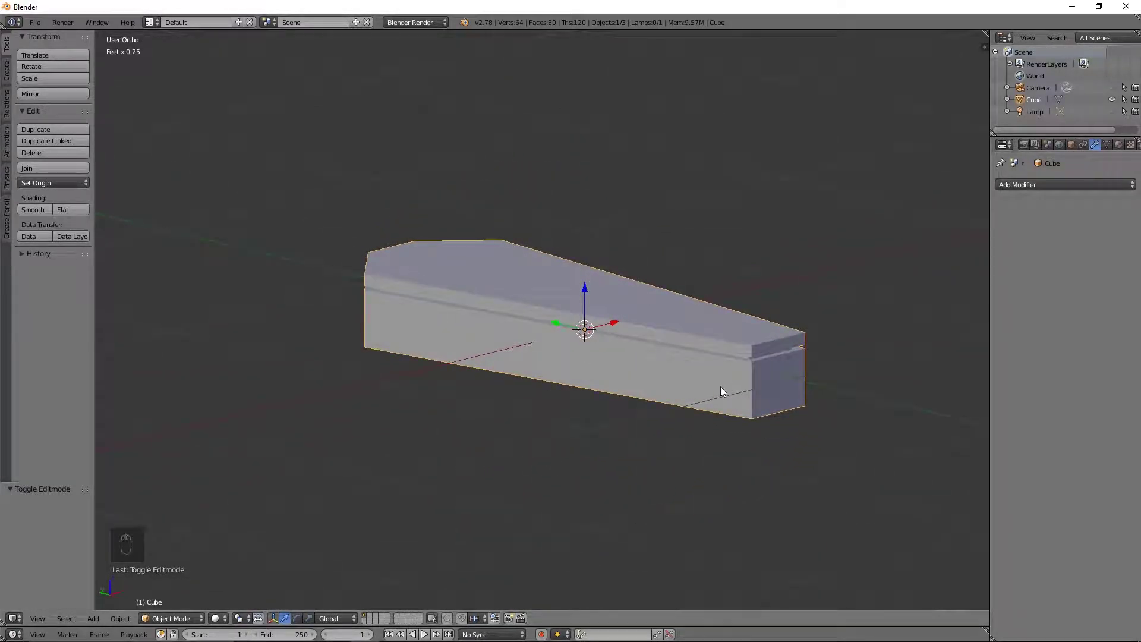
left_click_drag(743, 377, 709, 398)
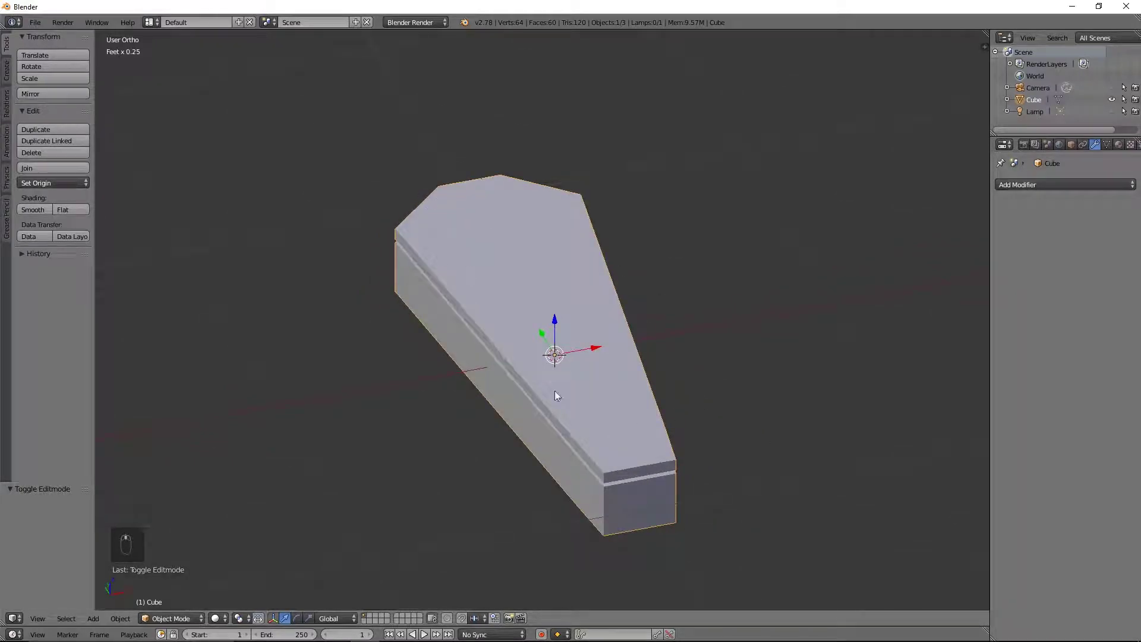
middle_click(493, 351)
Step: Add a new cube, shrink it to a small block and raise it onto the coffin lid
key("Tab")
key("Tab")
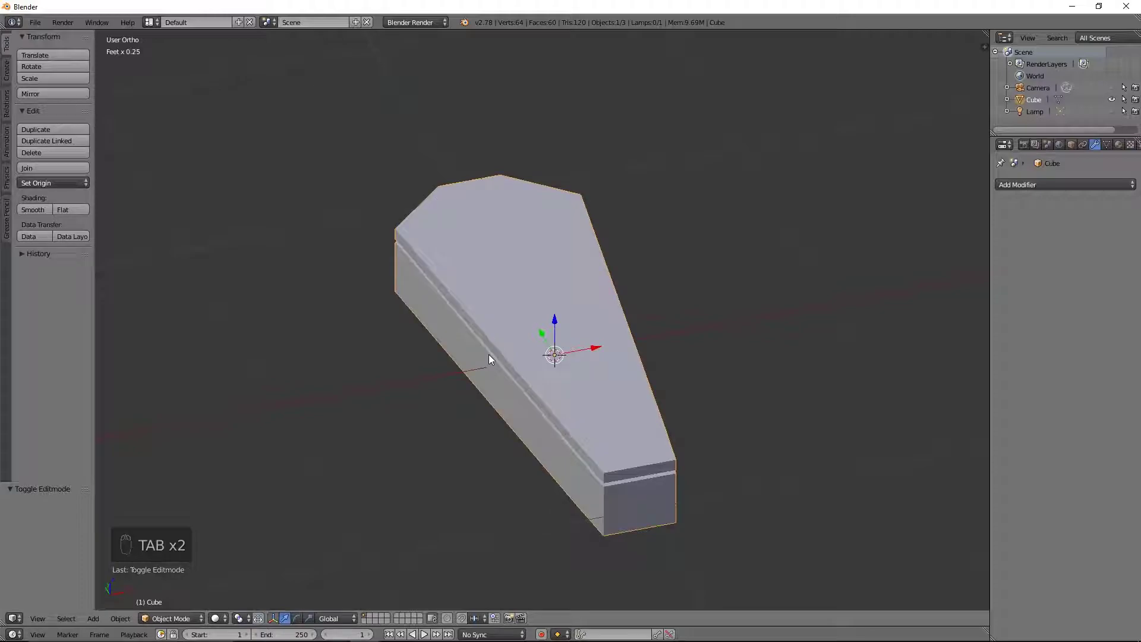
key("shift+a")
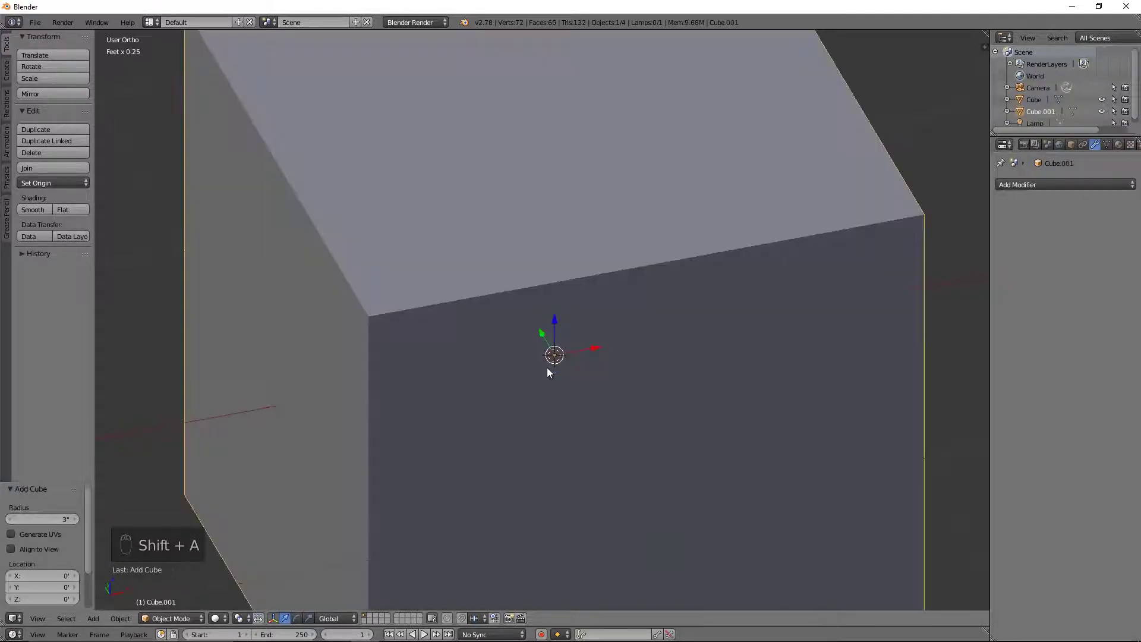
key("s")
left_click_drag(588, 362, 597, 362)
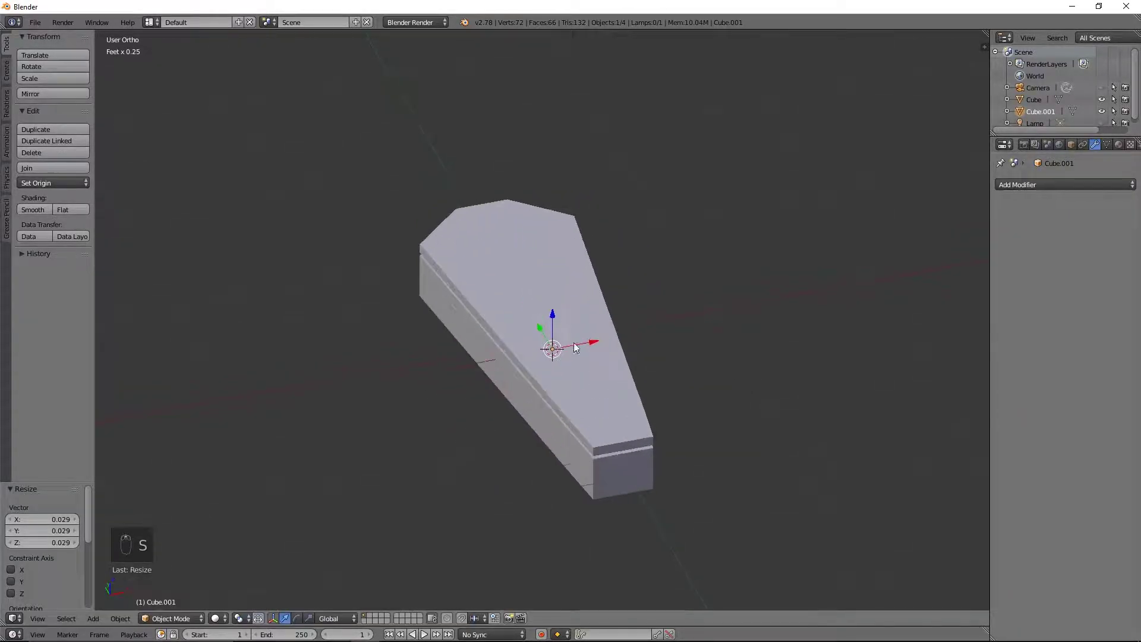
left_click_drag(557, 312, 603, 304)
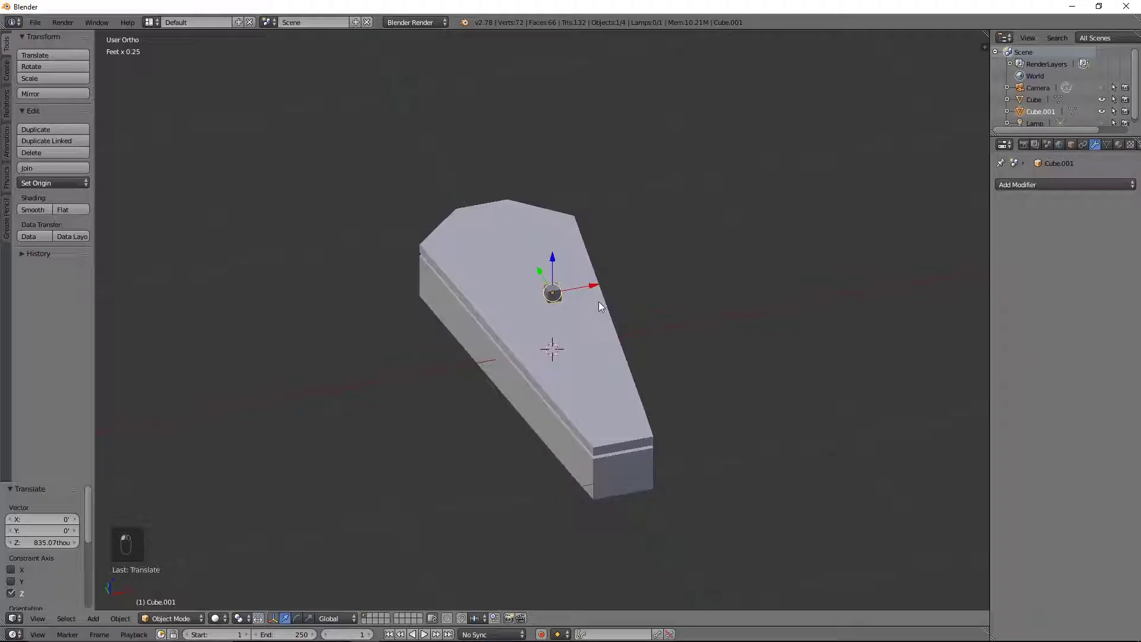
Step: Stretch the block into a flat plate, slide it toward the lid's head end and enlarge it
key("s")
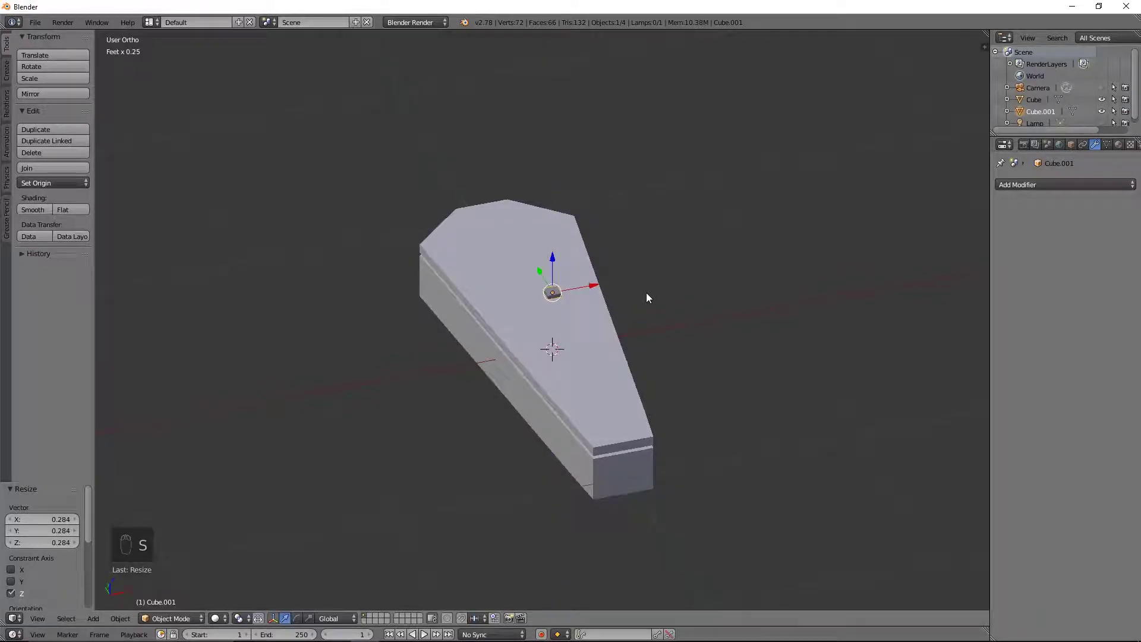
key("s")
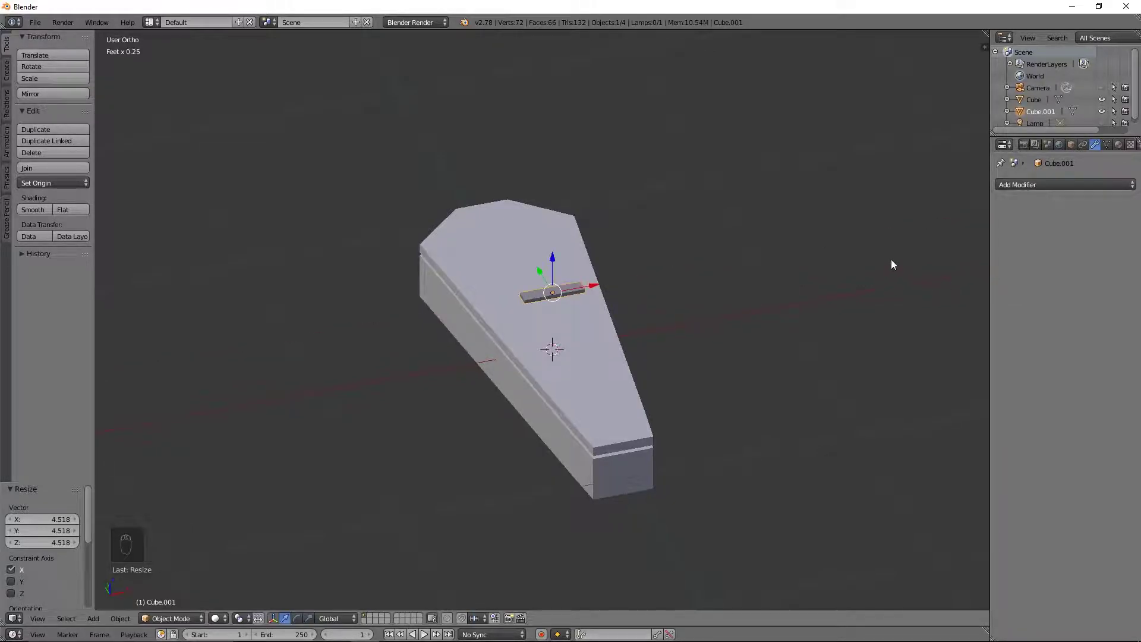
middle_click(540, 311)
left_click_drag(556, 218, 697, 229)
key("s")
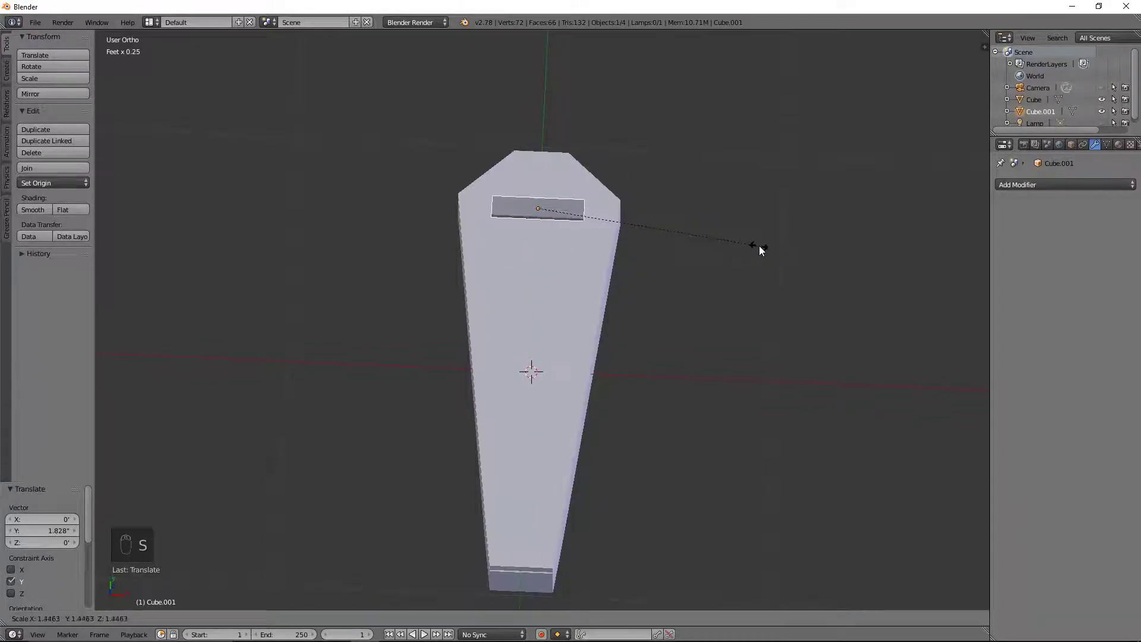
left_click_drag(698, 253, 610, 218)
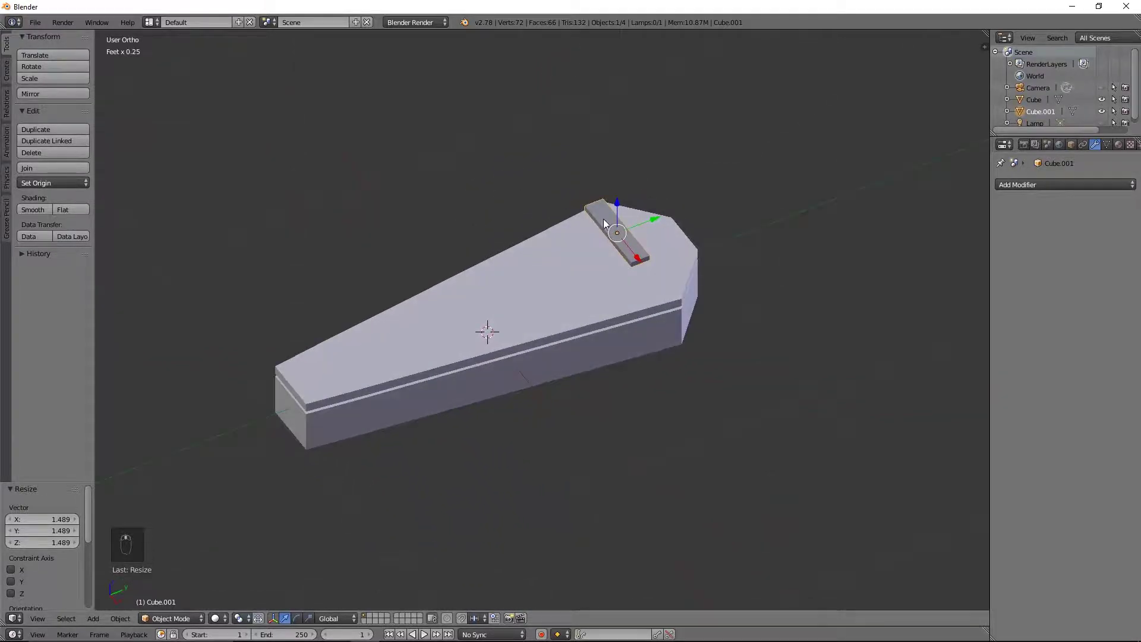
left_click_drag(682, 235, 630, 238)
left_click(630, 238)
middle_click(640, 240)
left_click(641, 240)
key("KP_1")
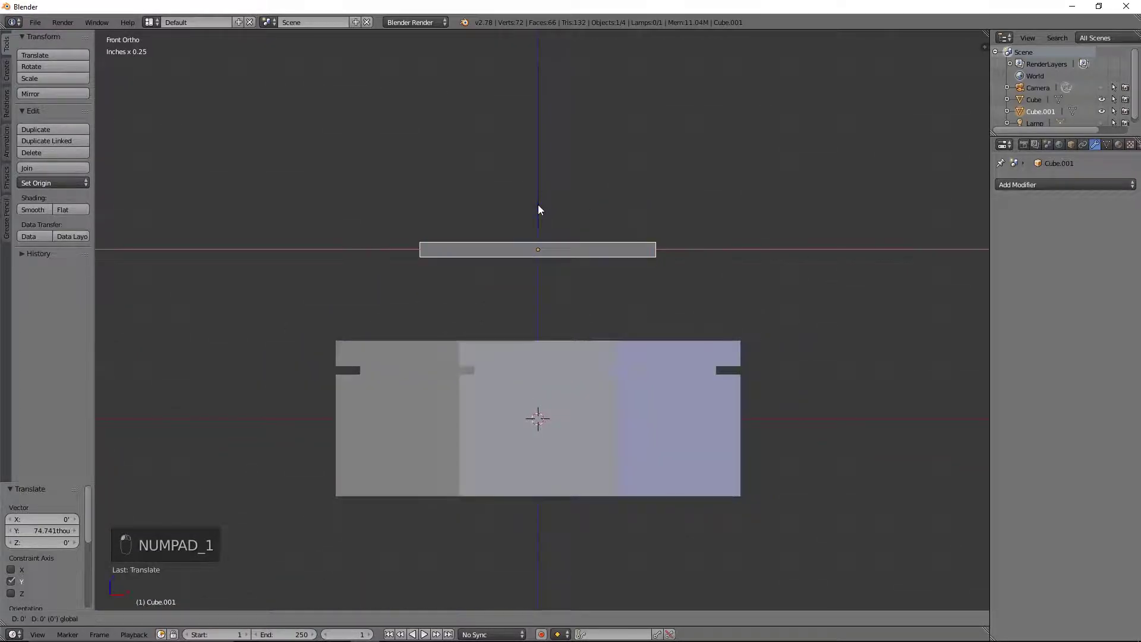
Step: Lower the nameplate onto the lid surface and narrow it along one axis
key("ctrl+z")
left_click_drag(544, 302, 609, 284)
left_click_drag(579, 282, 562, 286)
middle_click(551, 285)
key("s")
left_click_drag(620, 326, 661, 329)
key("s")
left_click_drag(832, 336, 809, 342)
left_click_drag(784, 328, 532, 233)
left_click(595, 264)
middle_click(491, 247)
left_click_drag(495, 250, 515, 271)
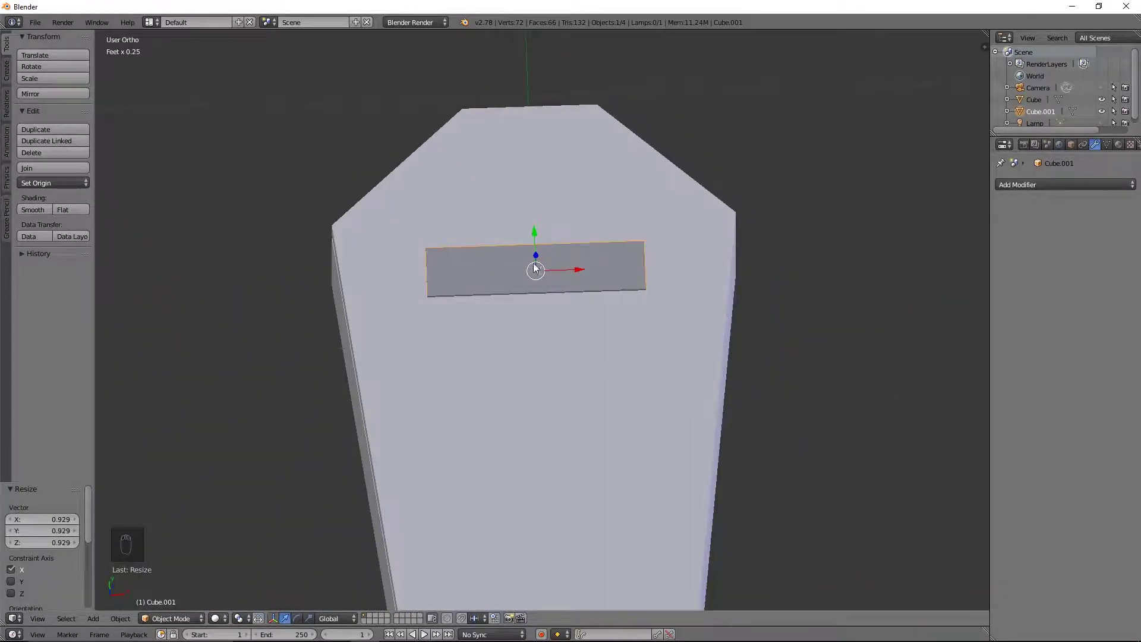
Step: Add a UV sphere, shrink it, lift it above the lid and move it to the nameplate's right end
key("shift+a")
left_click_drag(606, 325, 602, 343)
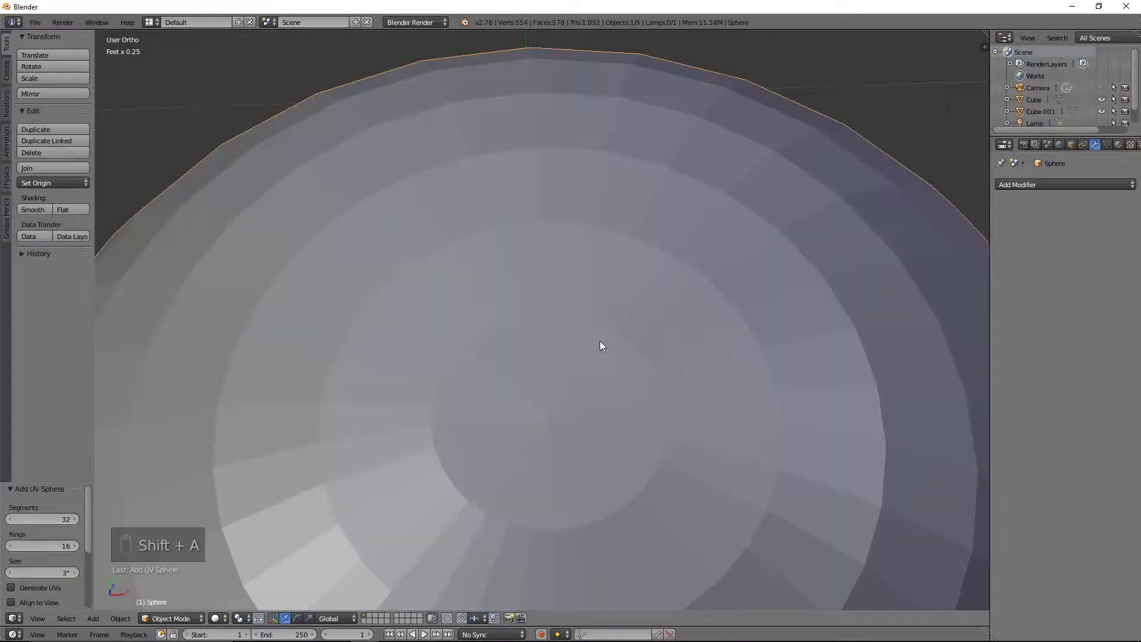
key("s")
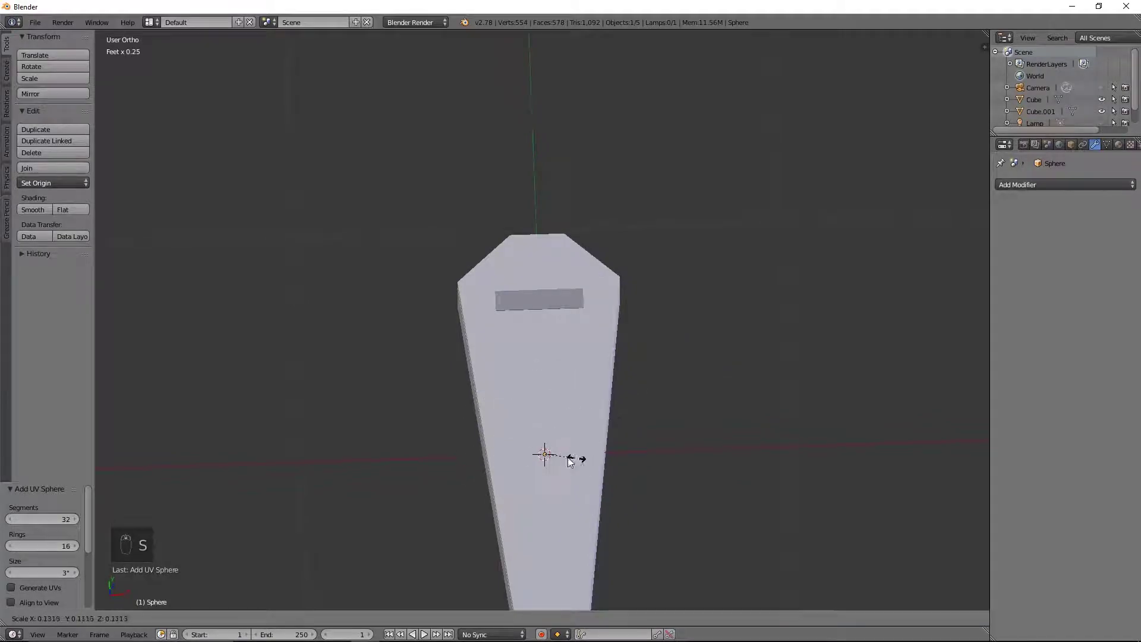
left_click_drag(560, 458, 545, 441)
left_click_drag(551, 441, 572, 461)
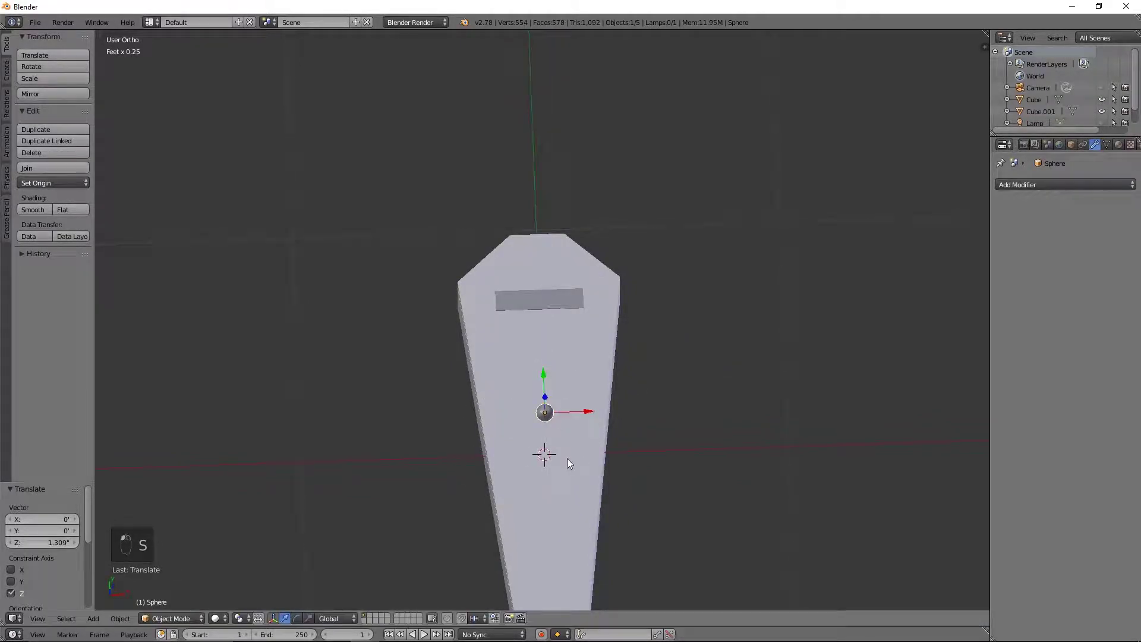
key("KP_7")
key("g")
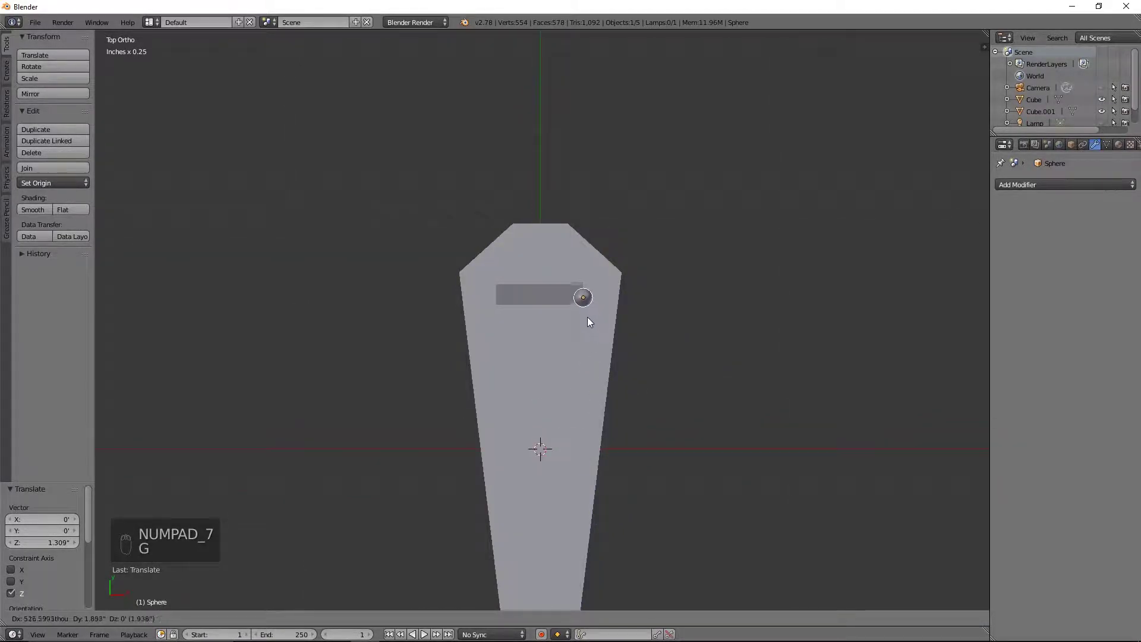
Step: Shrink the sphere down to rivet size and seat it on the nameplate
key("s")
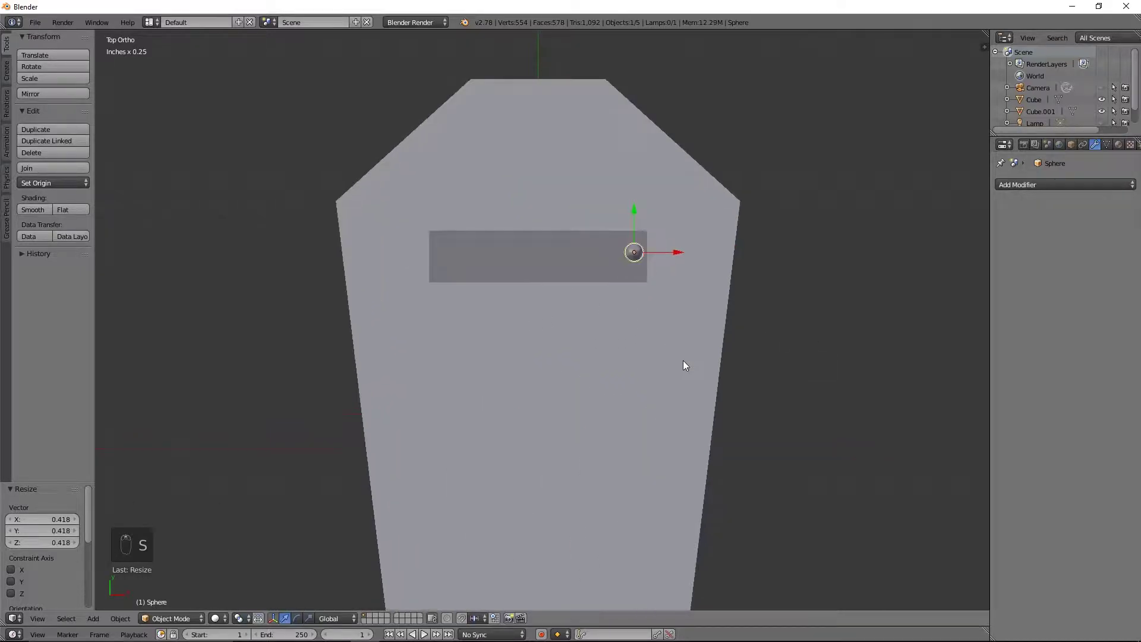
middle_click(627, 258)
left_click_drag(628, 262, 760, 329)
key("s")
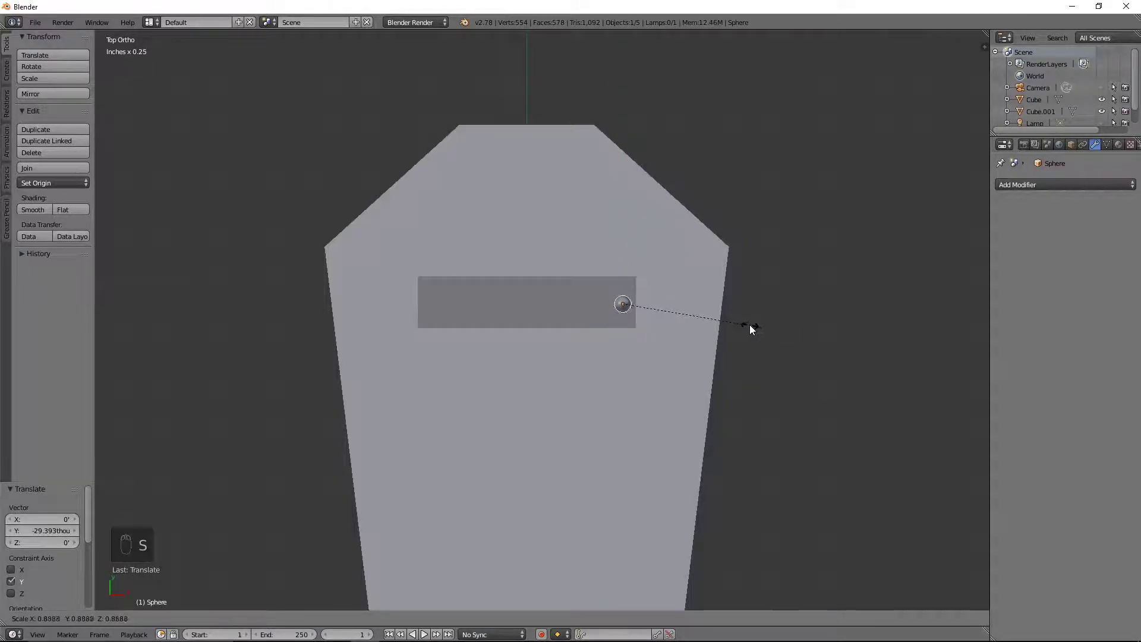
left_click_drag(719, 374, 660, 320)
left_click(642, 302)
left_click_drag(600, 213, 595, 325)
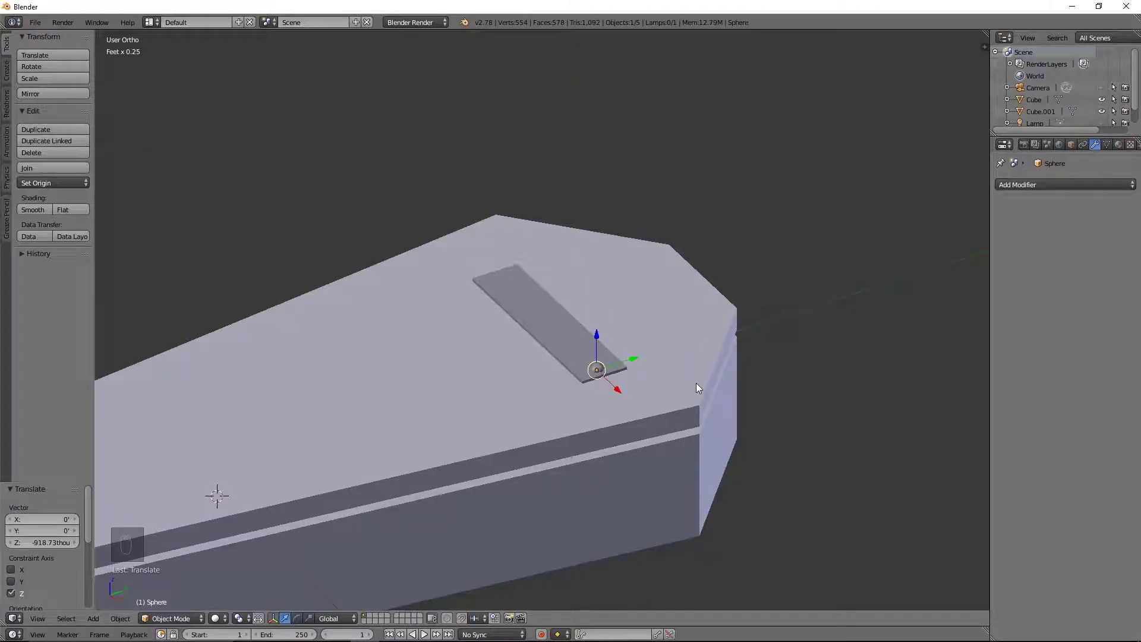
key("s")
left_click(689, 385)
Step: Duplicate the rivet and place the copy at the nameplate's left end
key("shift+d")
left_click_drag(637, 390, 624, 393)
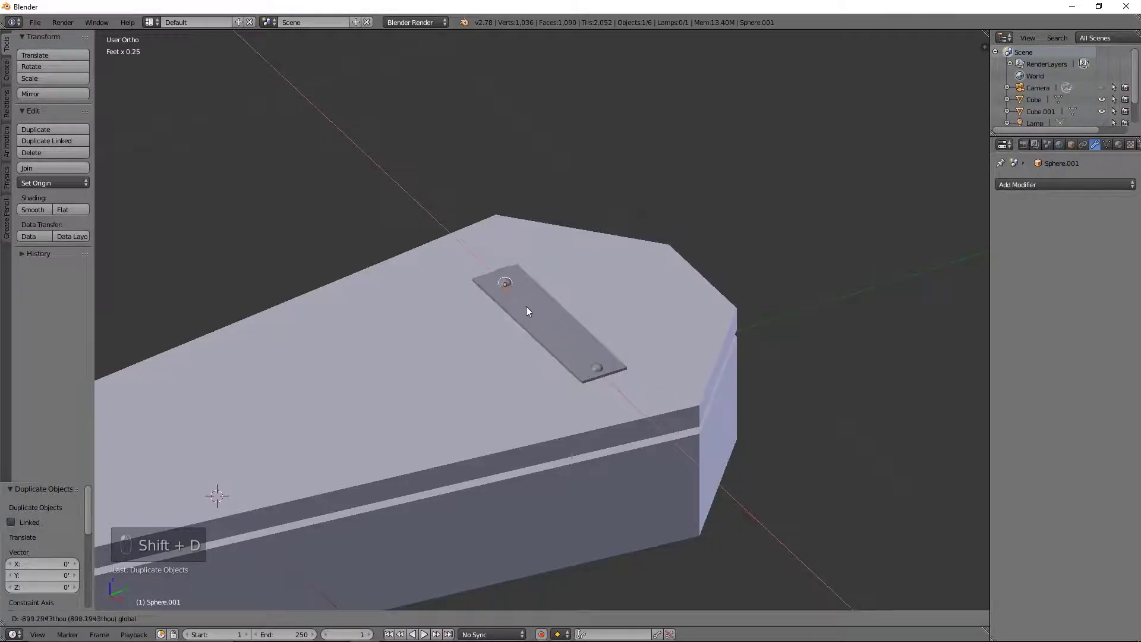
left_click(523, 304)
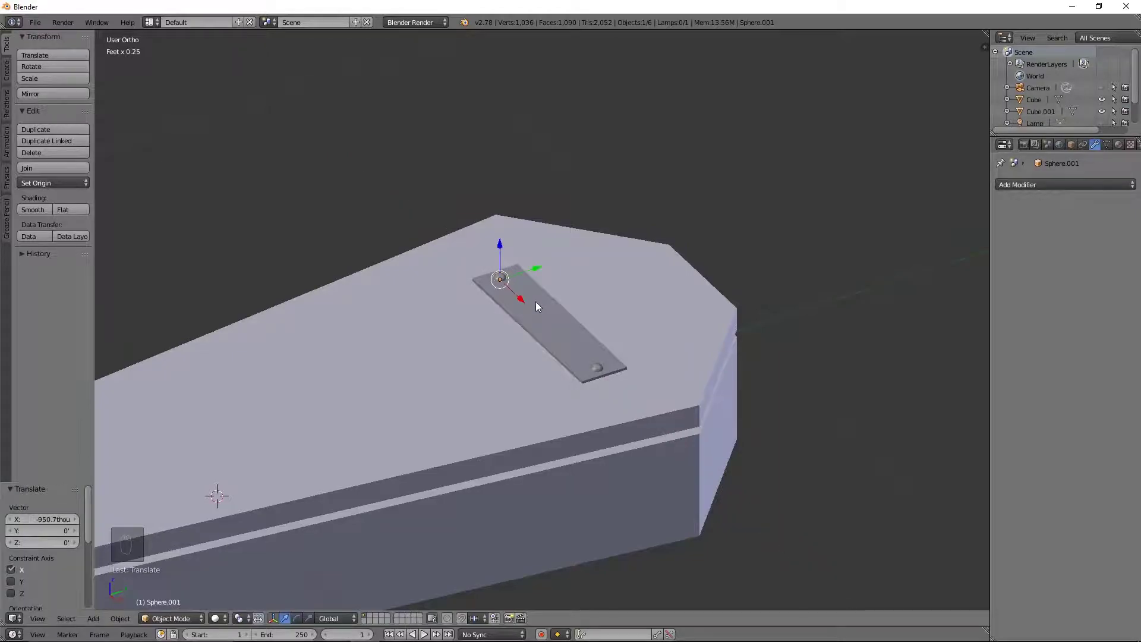
key("KP_7")
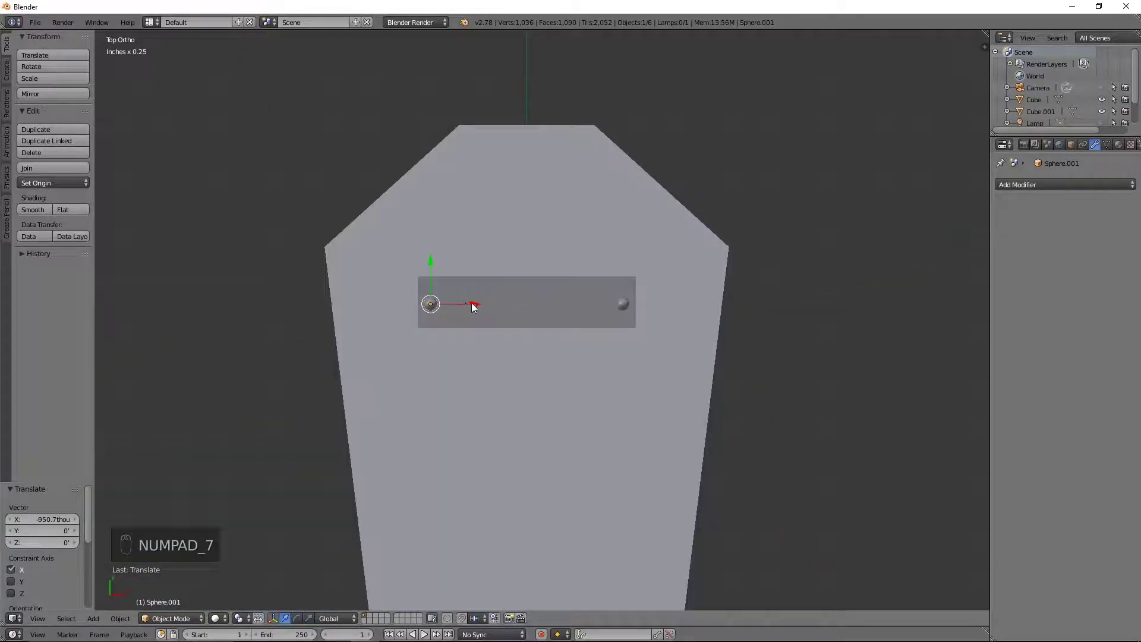
left_click(476, 305)
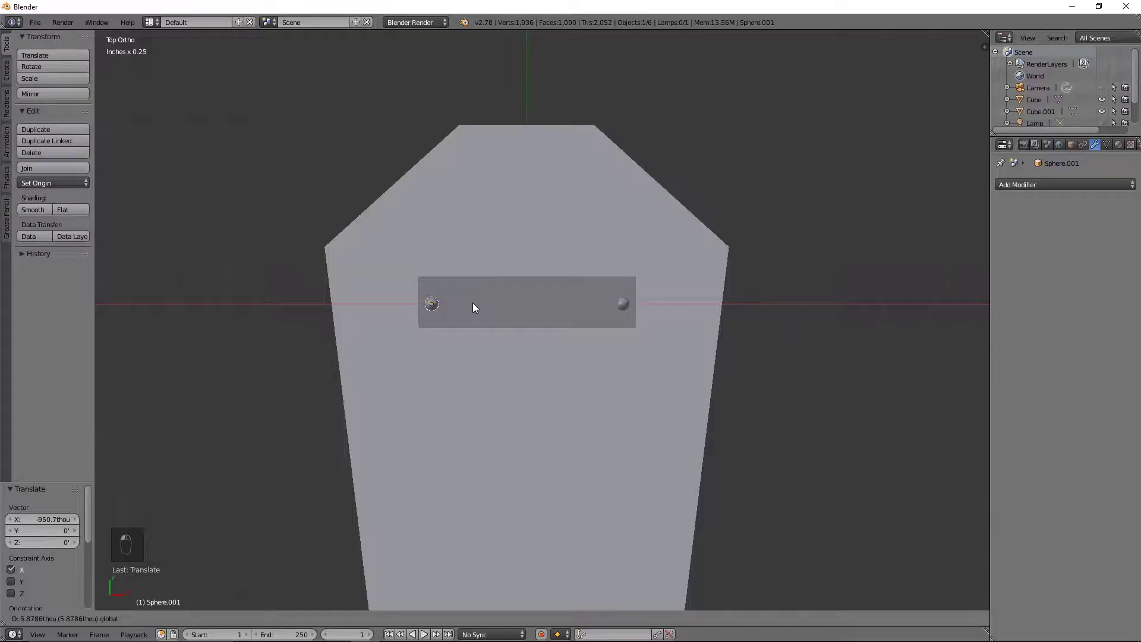
left_click_drag(478, 305, 769, 512)
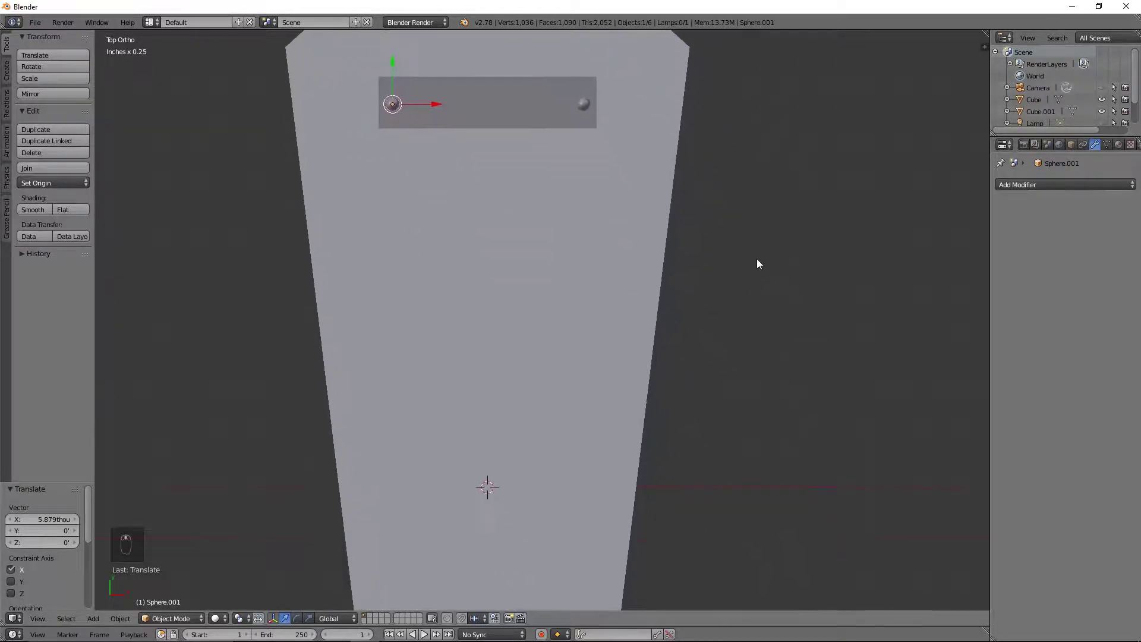
Step: Duplicate the nameplate, move the copy lower on the lid and scale it into a small square
key("shift+d")
left_click_drag(624, 233, 785, 368)
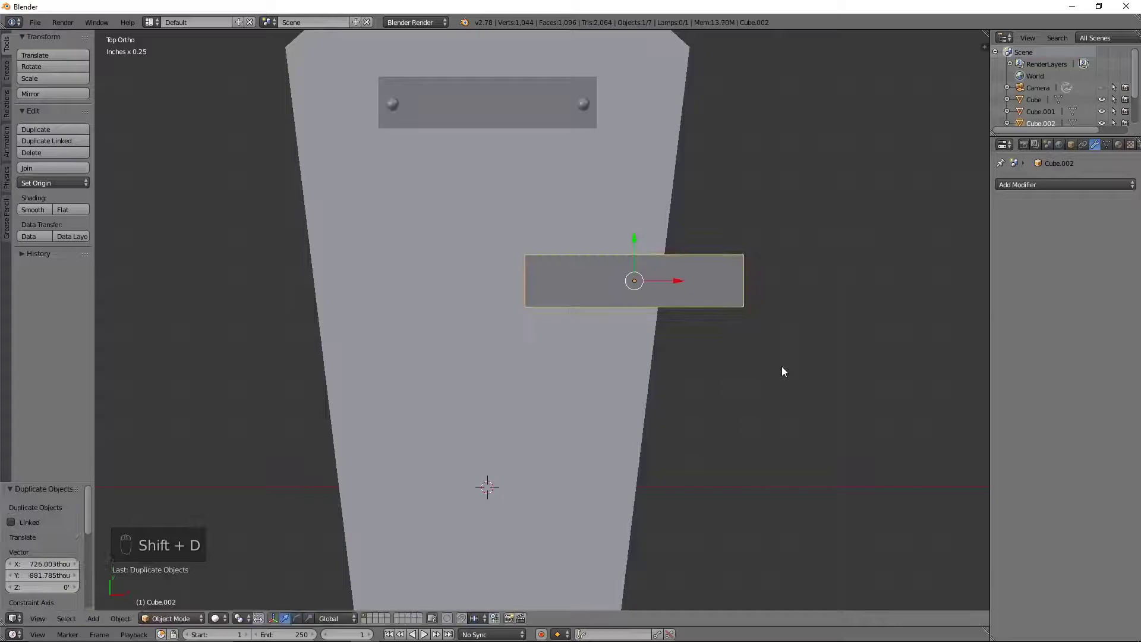
key("s")
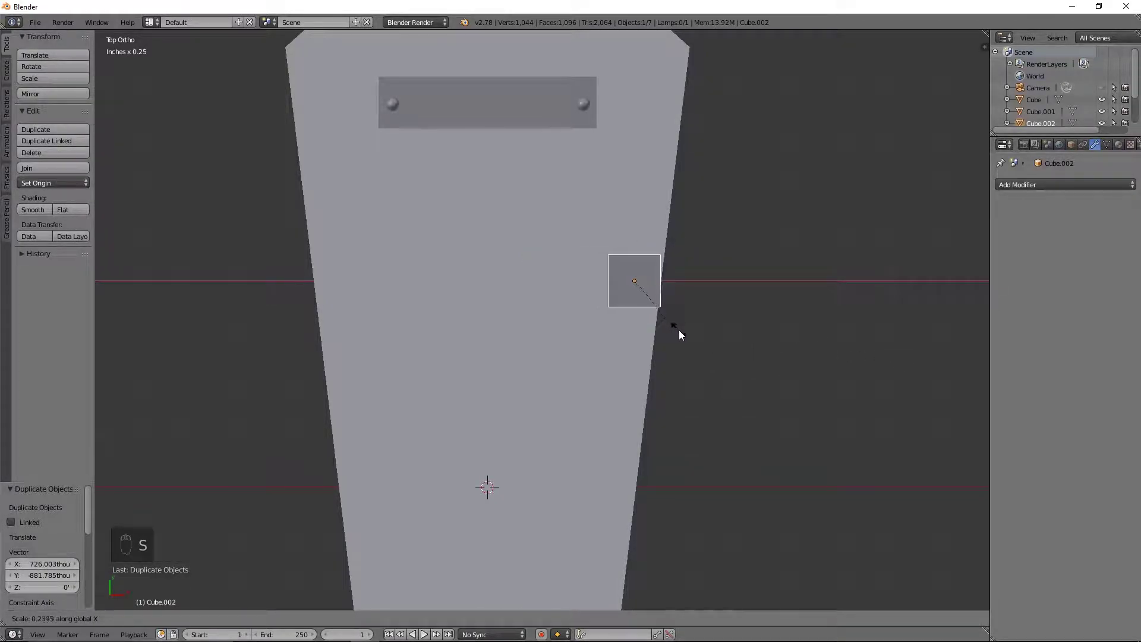
left_click_drag(682, 280, 726, 313)
left_click_drag(773, 266, 750, 279)
middle_click(702, 308)
middle_click(621, 356)
left_click(612, 359)
Step: Lower the small square plate so it sits on the lid surface
left_click_drag(695, 415, 628, 329)
left_click_drag(593, 346, 529, 335)
left_click_drag(530, 336, 564, 390)
left_click_drag(589, 386, 621, 378)
middle_click(647, 444)
middle_click(648, 453)
key("KP_7")
middle_click(648, 453)
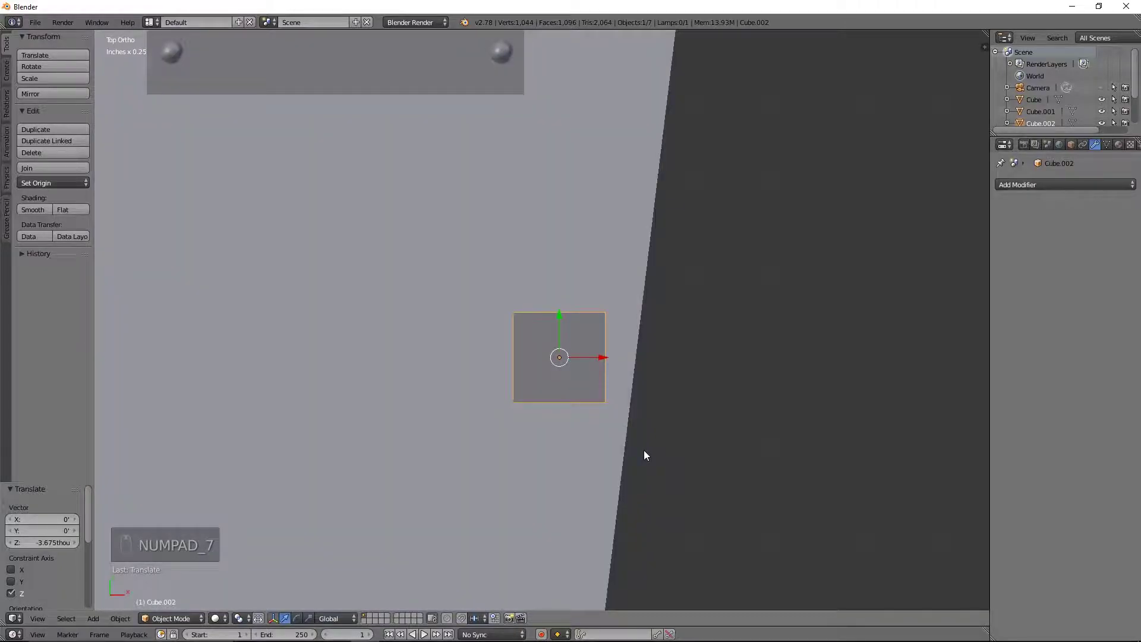
Step: Add a cylinder, turn it a quarter turn onto its side and shrink it into a small pin
key("shift+a")
left_click_drag(648, 453, 691, 532)
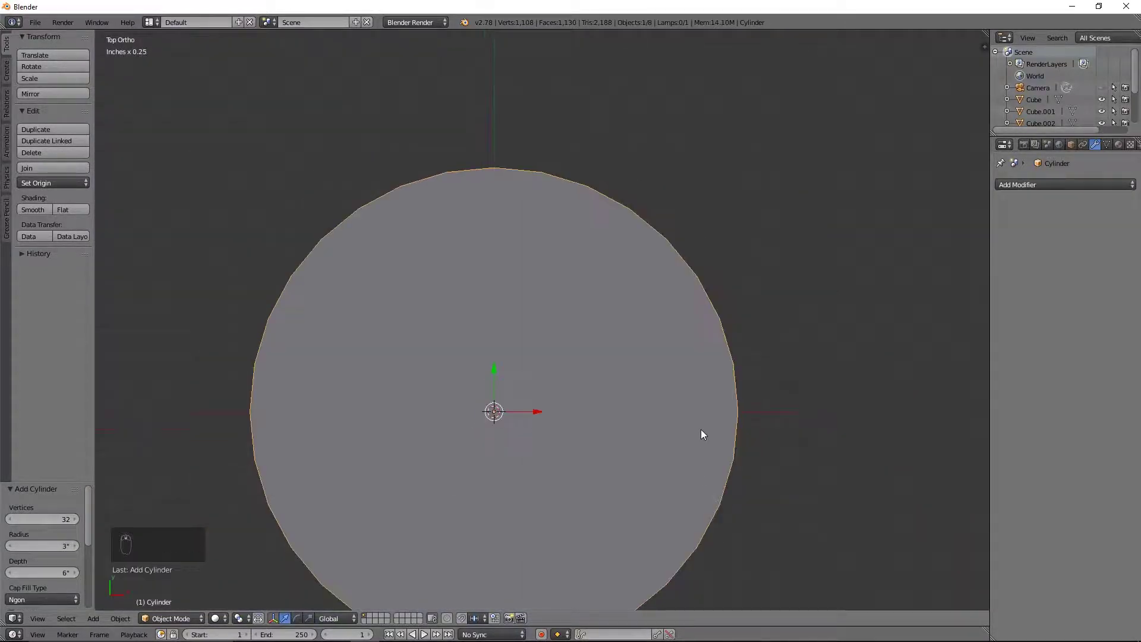
key("KP_1")
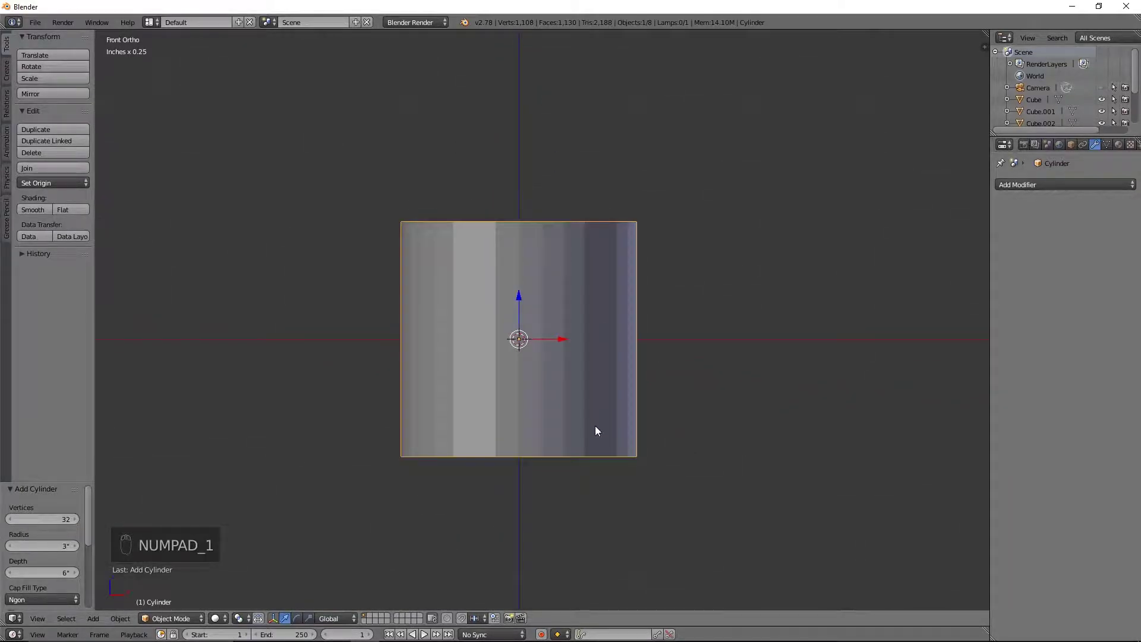
key("r")
left_click(598, 427)
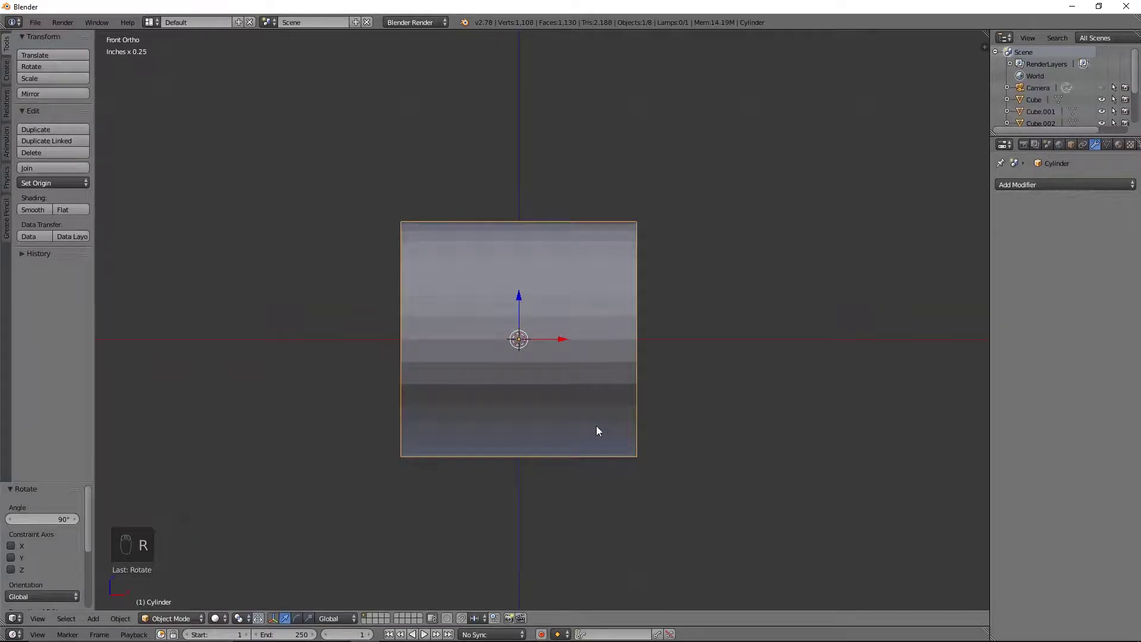
key("s")
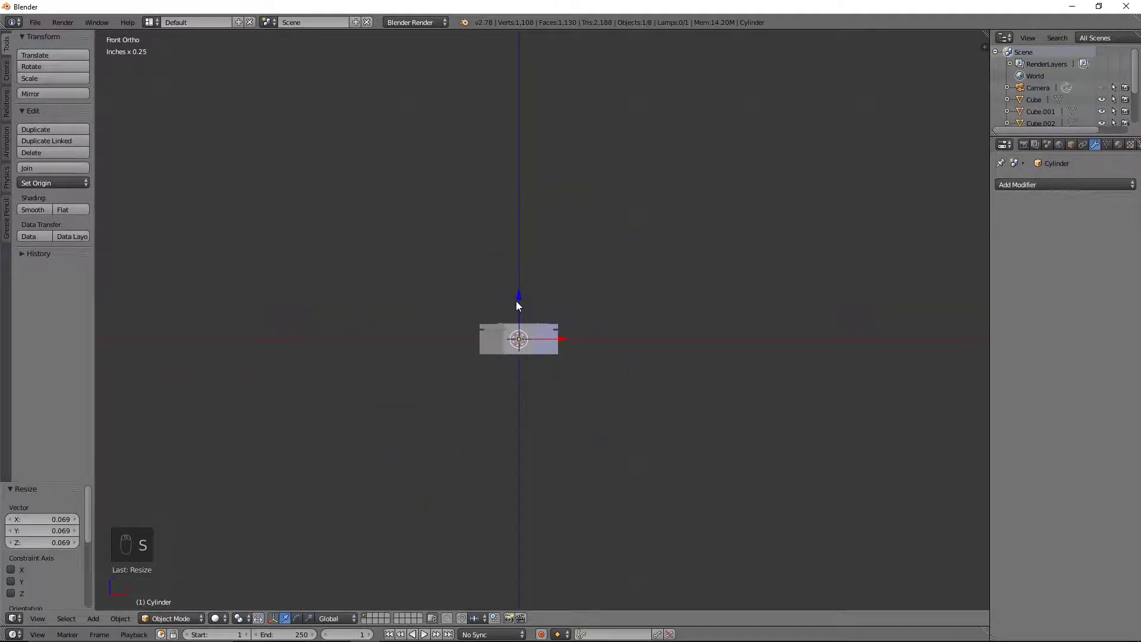
left_click_drag(522, 301, 812, 349)
Step: Move the pin onto the square plate, viewed from above
key("s")
left_click_drag(621, 310, 629, 321)
key("KP_7")
middle_click(639, 329)
key("g")
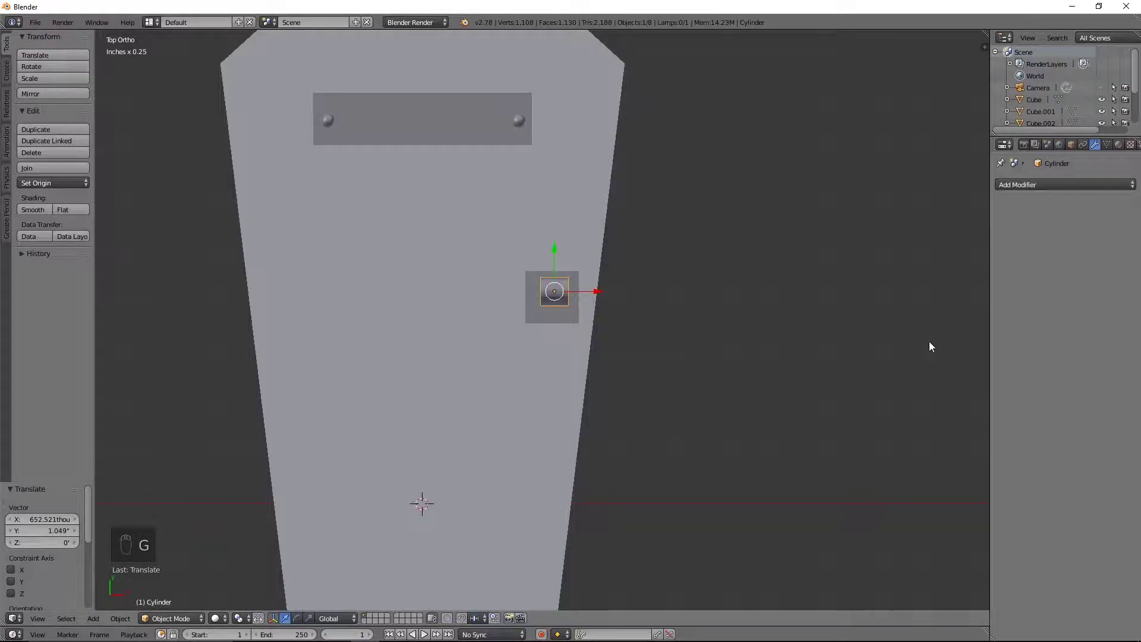
Step: Stretch the pin sideways and shrink it to fit the square plate
key("s")
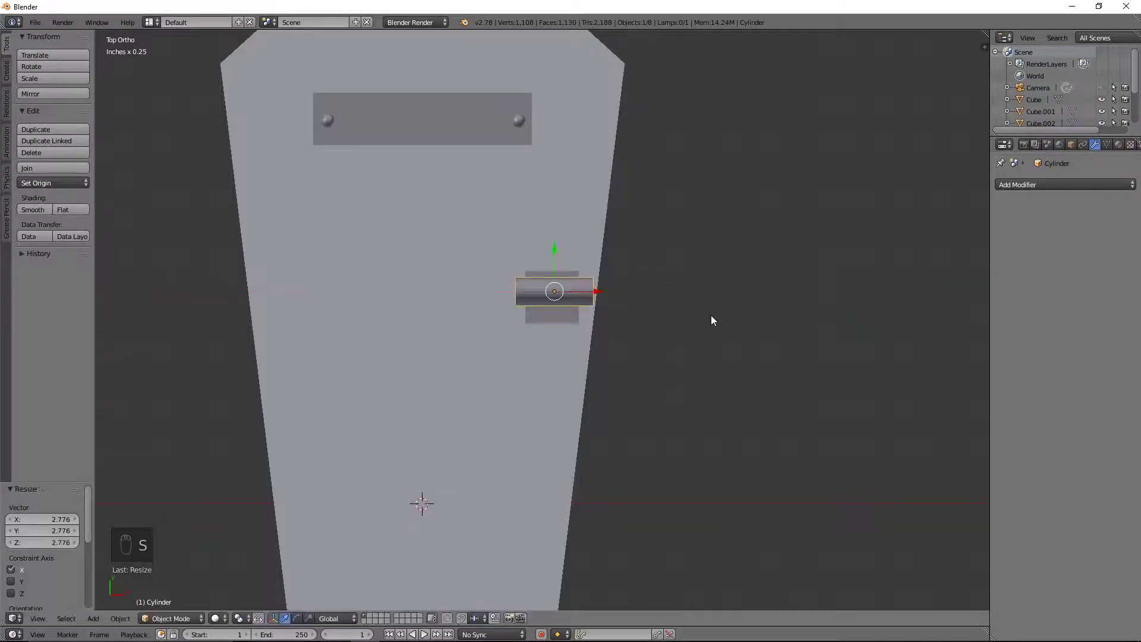
key("s")
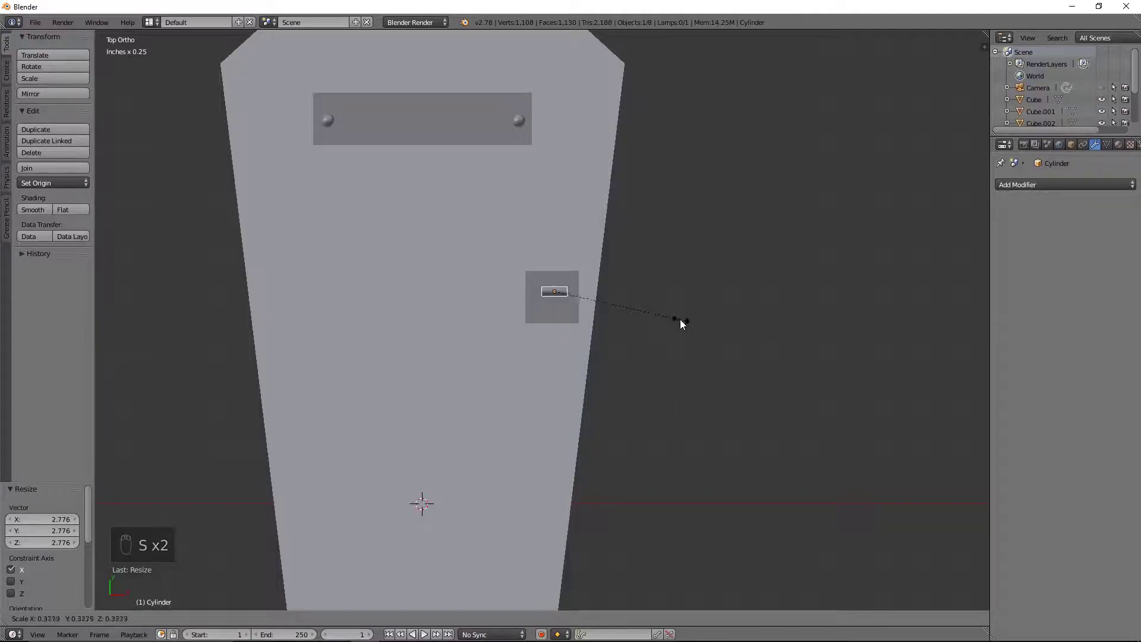
middle_click(600, 333)
middle_click(604, 319)
left_click_drag(609, 279, 552, 282)
middle_click(549, 269)
Step: Add a torus for the ring handle and scale it down to quarter size
key("shift+s")
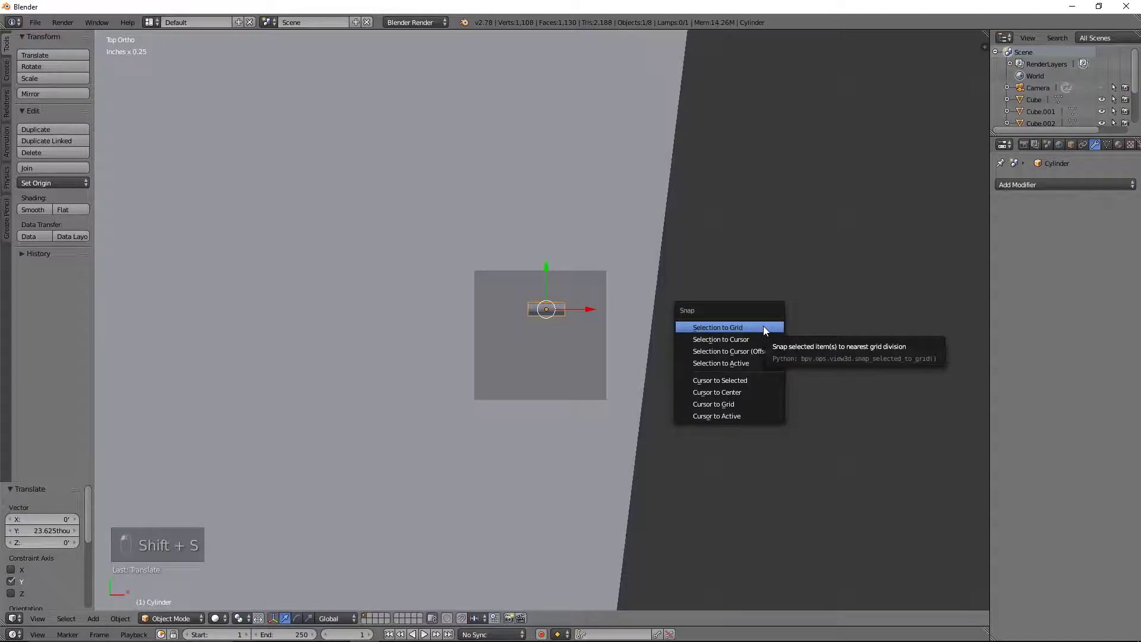
middle_click(747, 395)
key("shift+a")
middle_click(625, 418)
key("s")
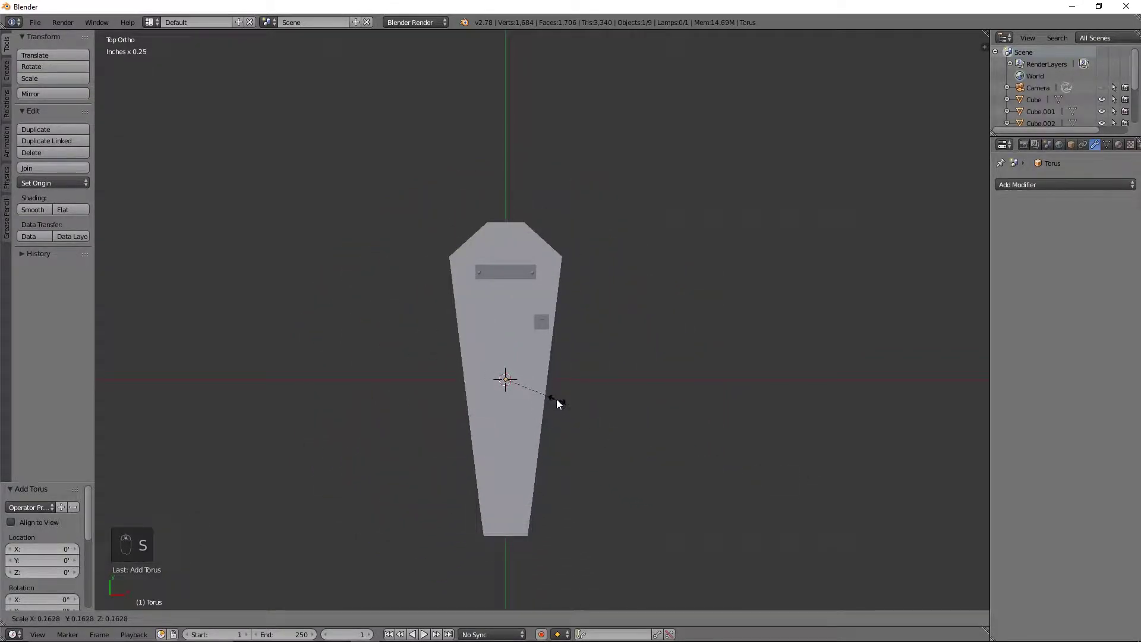
left_click(541, 390)
key("KP_3")
key("g")
left_click_drag(521, 351, 573, 331)
key("s")
left_click(497, 386)
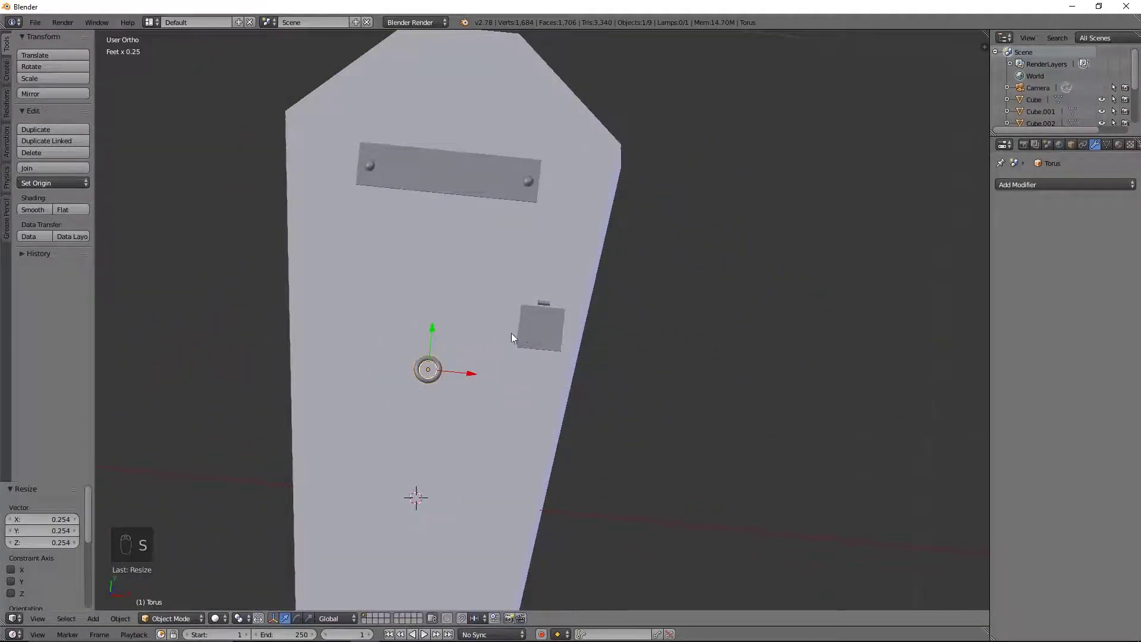
Step: Move the torus ring onto the square plate and adjust its position along the lid
left_click_drag(579, 393, 580, 398)
key("s")
left_click_drag(547, 342, 621, 370)
key("KP_7")
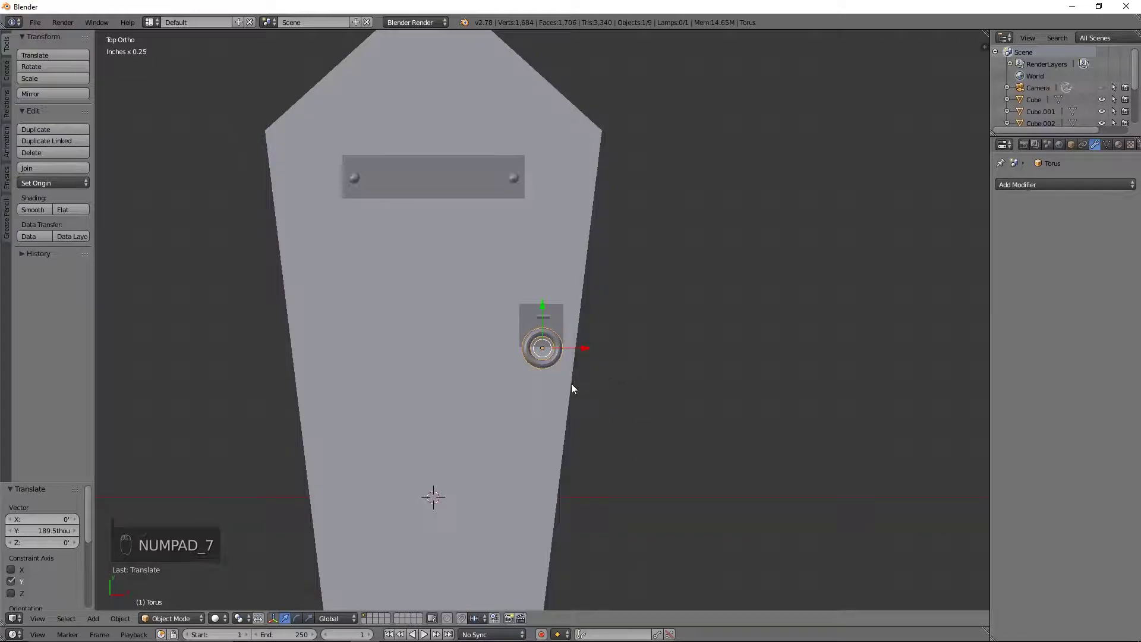
middle_click(577, 385)
key("s")
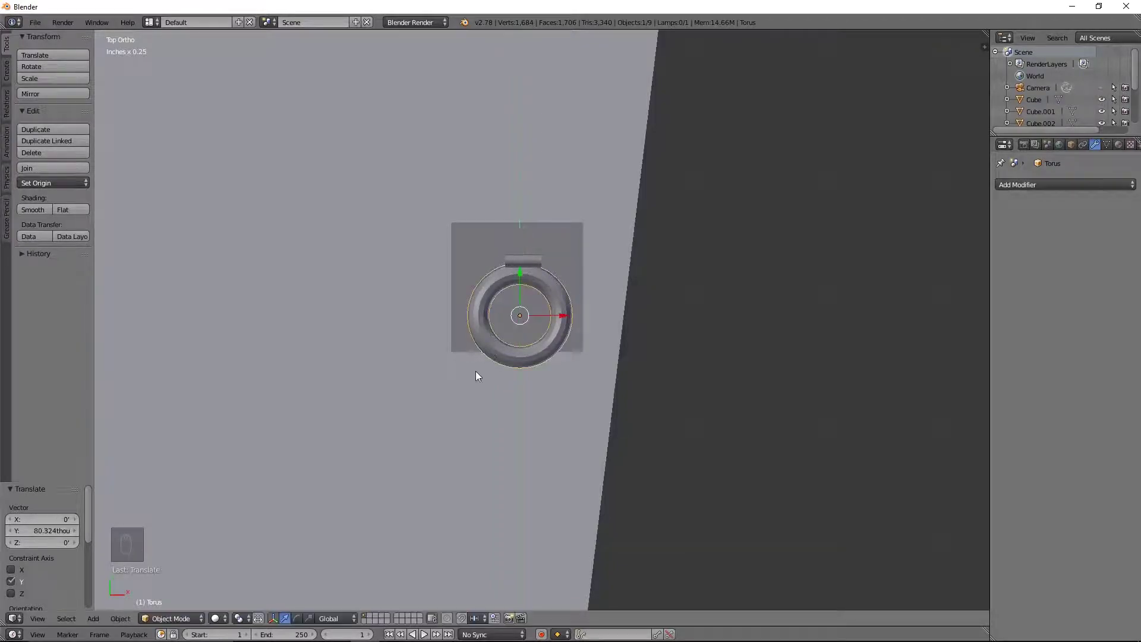
left_click_drag(537, 264, 621, 254)
Step: Move the pin to the top of the ring and resize it to match the ring's width
key("g")
key("s")
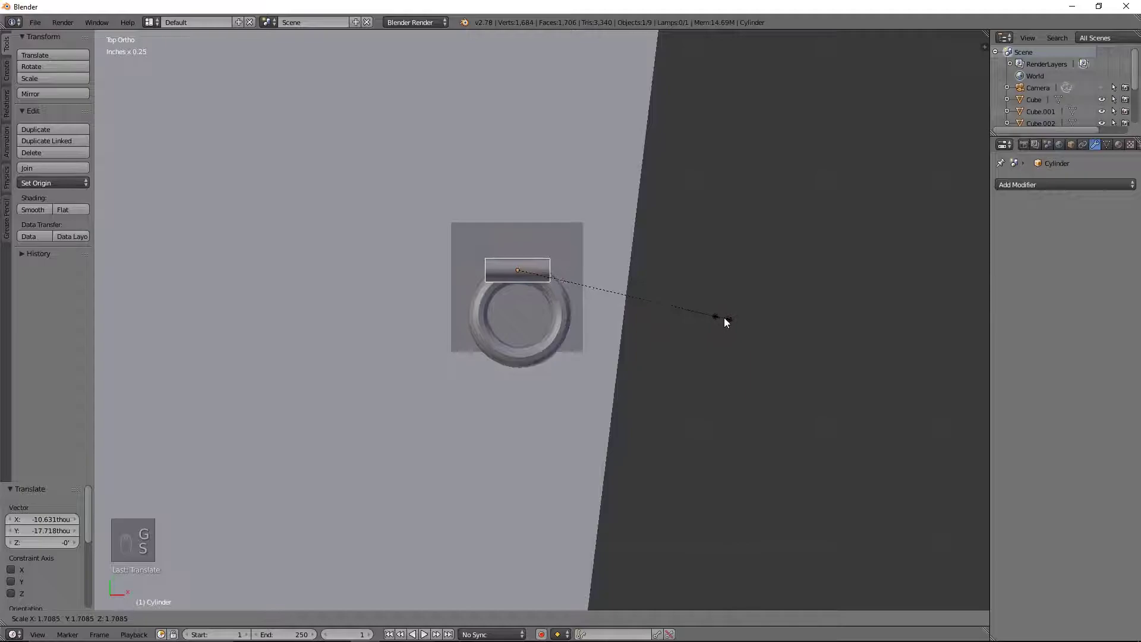
key("s")
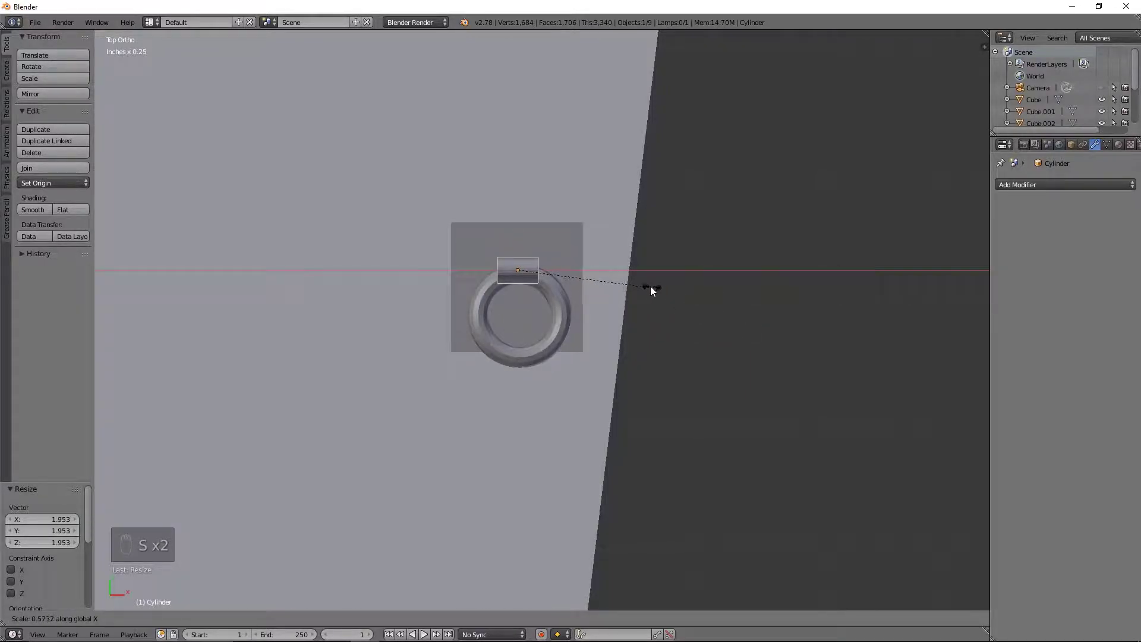
left_click(524, 239)
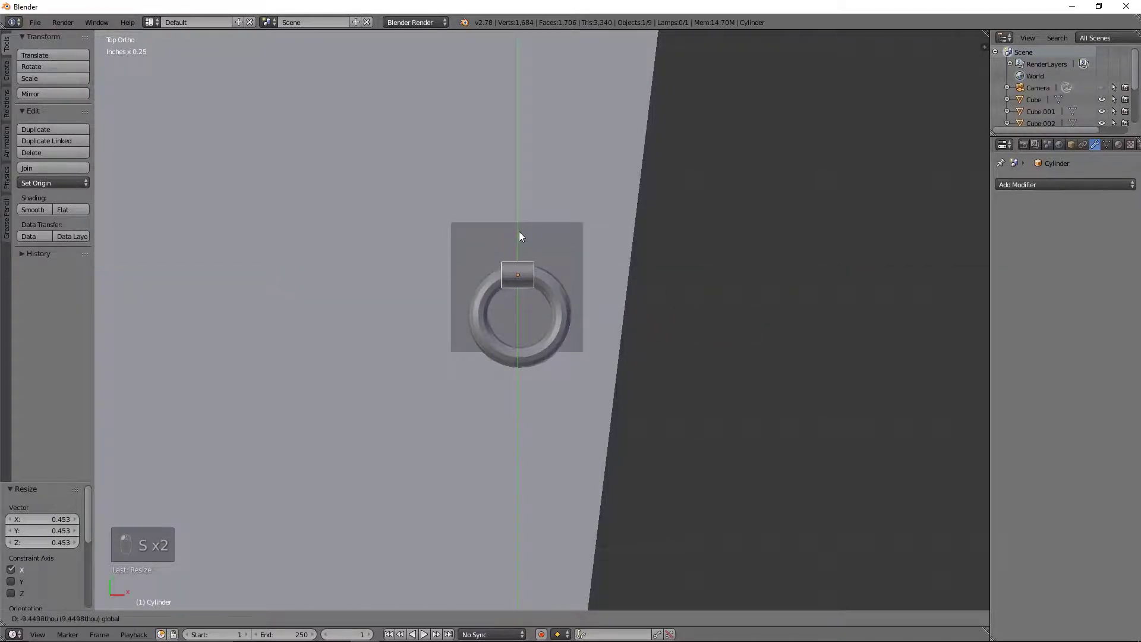
key("s")
left_click(672, 340)
Step: From the side view, lower the pin and the ring down onto the plate
key("KP_3")
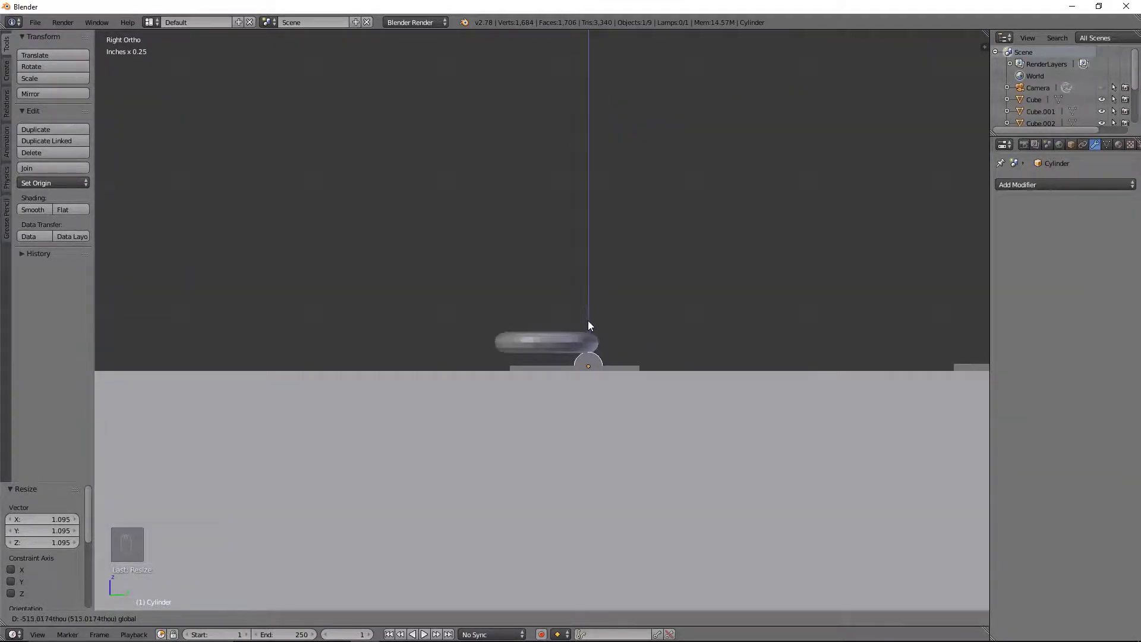
left_click_drag(559, 347, 551, 299)
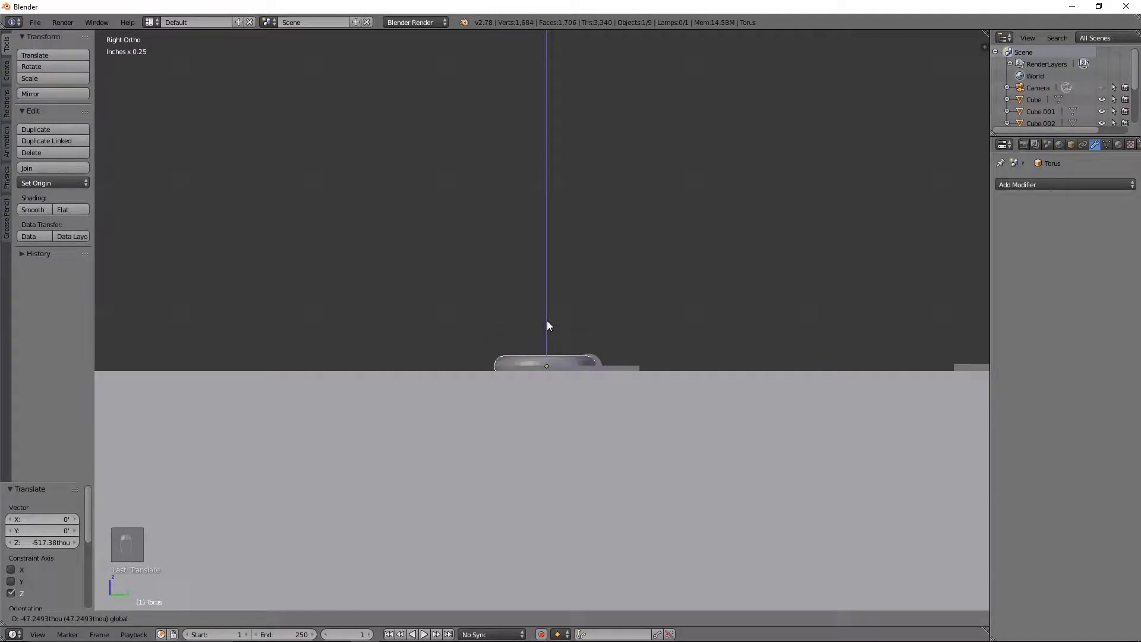
left_click_drag(595, 270, 626, 339)
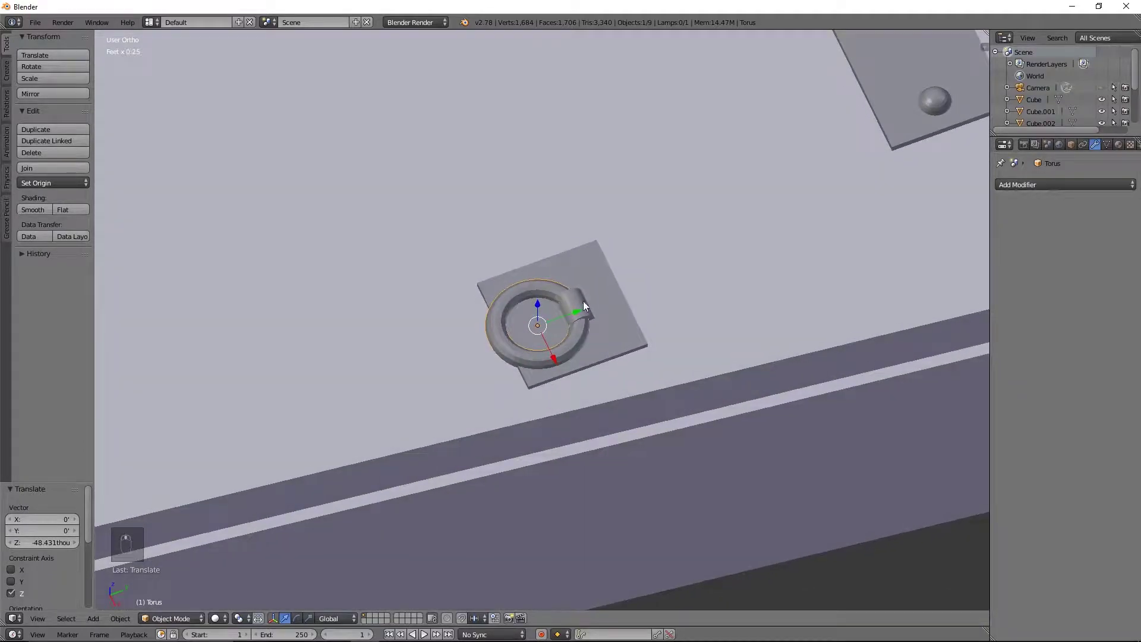
Step: Mark the square plate's corner with the 3D cursor and duplicate a rivet sphere onto it
middle_click(572, 318)
left_click(576, 313)
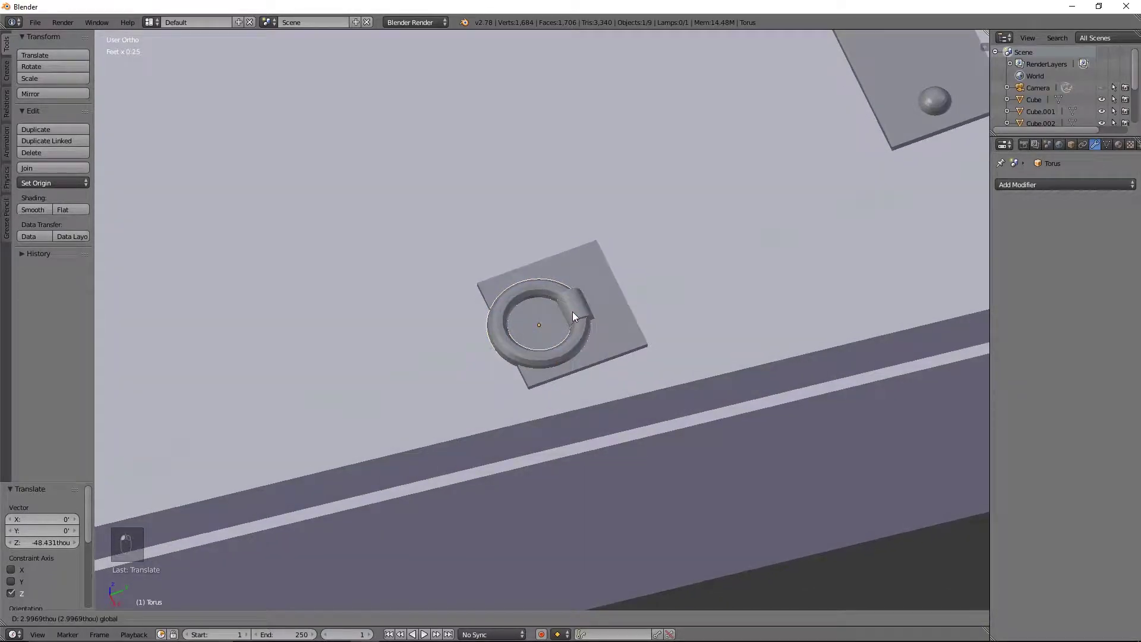
left_click_drag(586, 310, 598, 305)
left_click_drag(601, 305, 622, 303)
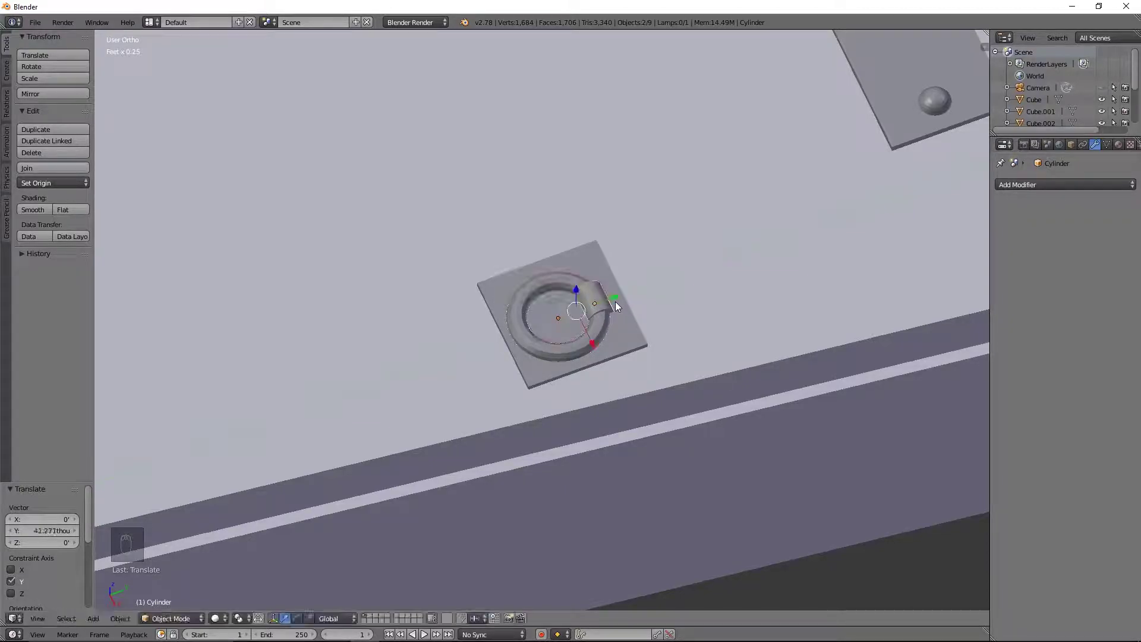
left_click_drag(622, 304, 666, 282)
left_click_drag(668, 301, 708, 360)
middle_click(708, 360)
left_click_drag(698, 356, 523, 129)
left_click(523, 129)
key("shift+d")
left_click_drag(526, 92, 546, 294)
Step: Shrink the rivet sphere to fit the plate corner and position it there in top view
key("s")
left_click_drag(645, 365, 565, 296)
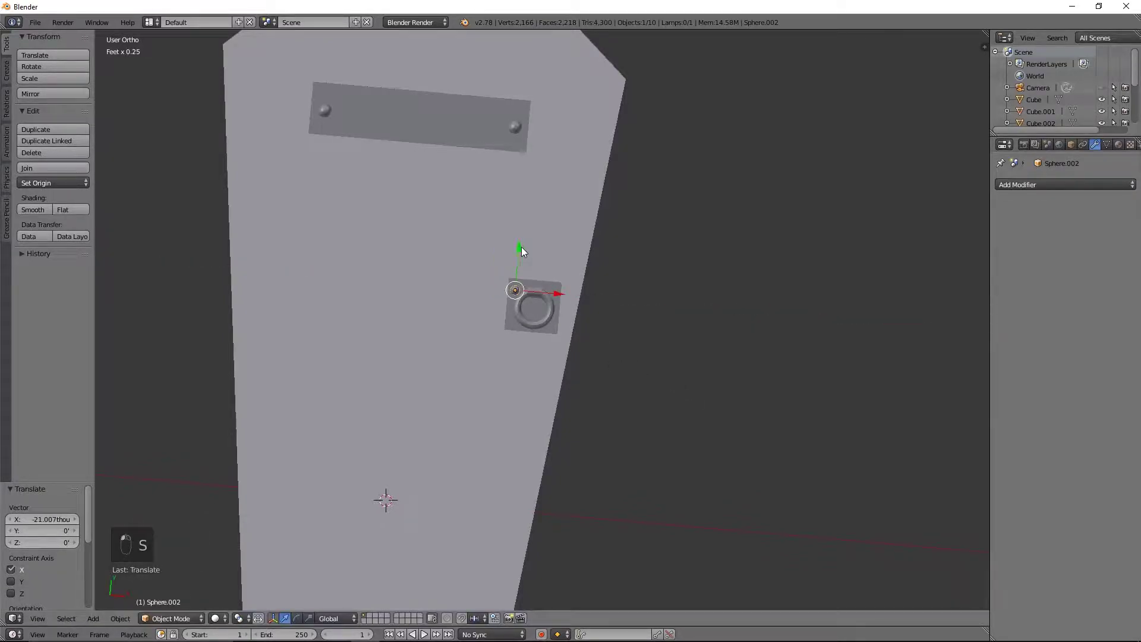
key("KP_7")
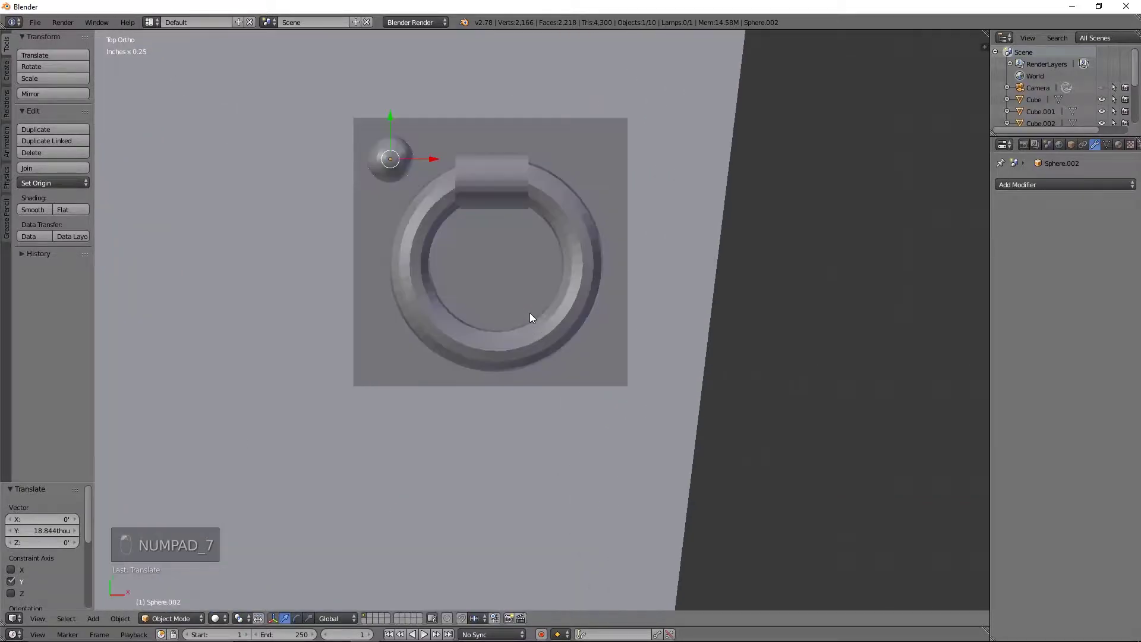
key("s")
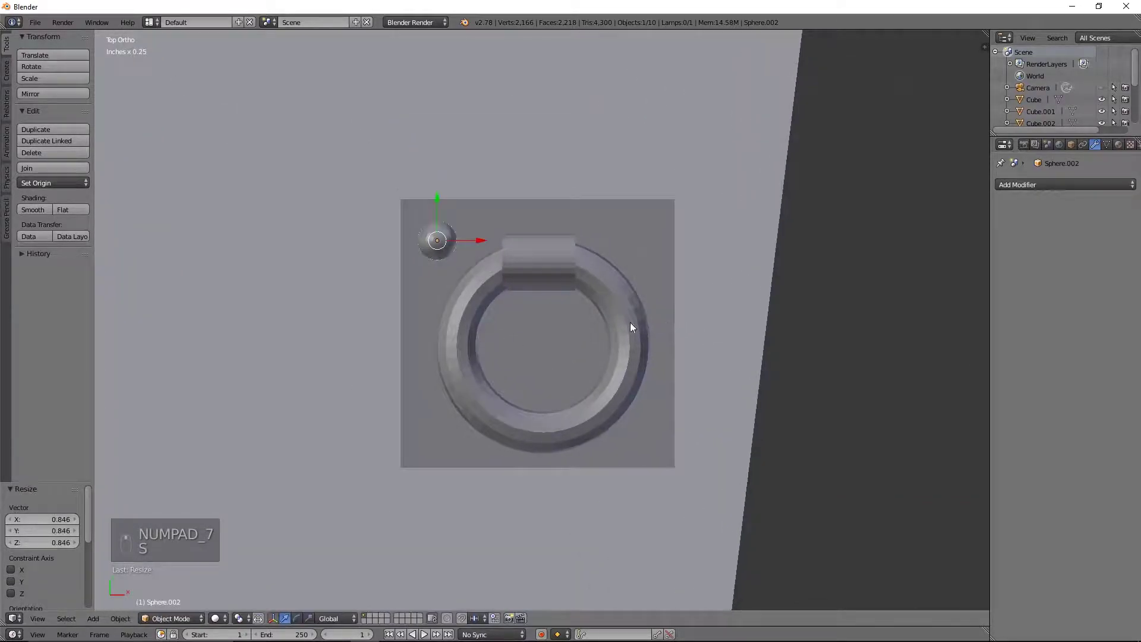
key("g")
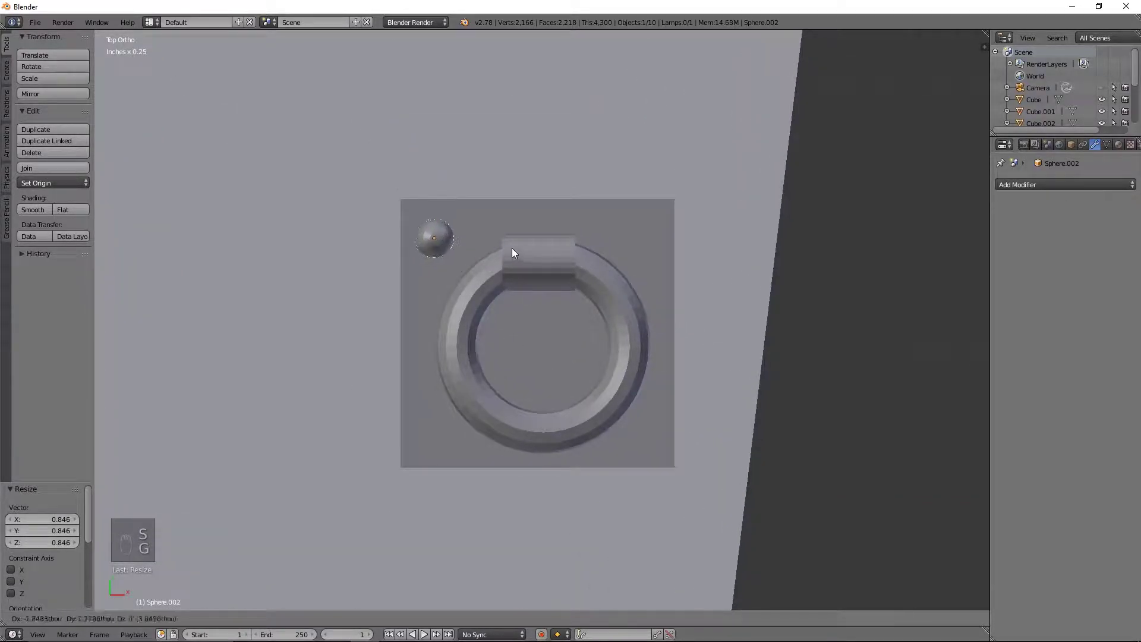
Step: Duplicate the rivet to the opposite corner, then copy both straight down to the remaining corners
key("shift+d")
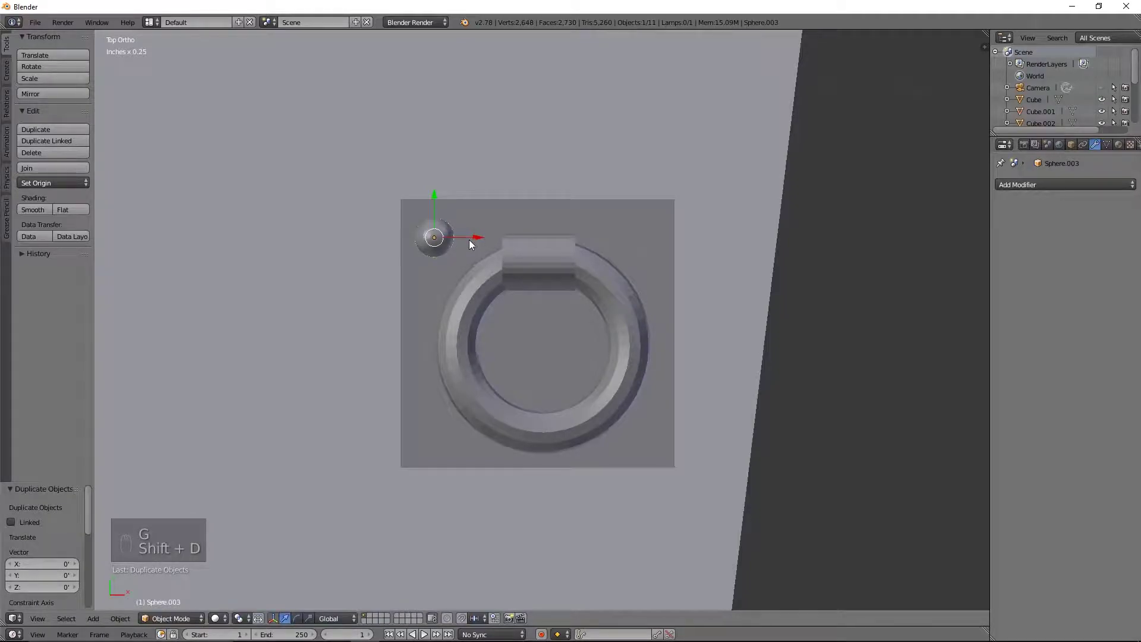
left_click_drag(480, 239, 526, 239)
left_click(683, 245)
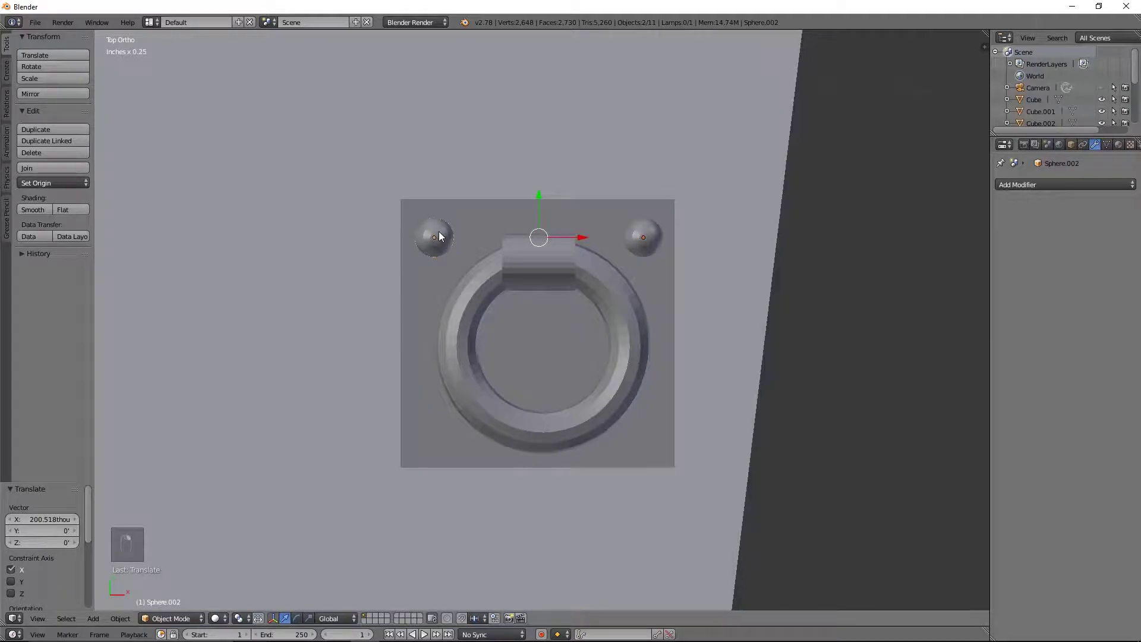
key("shift+d")
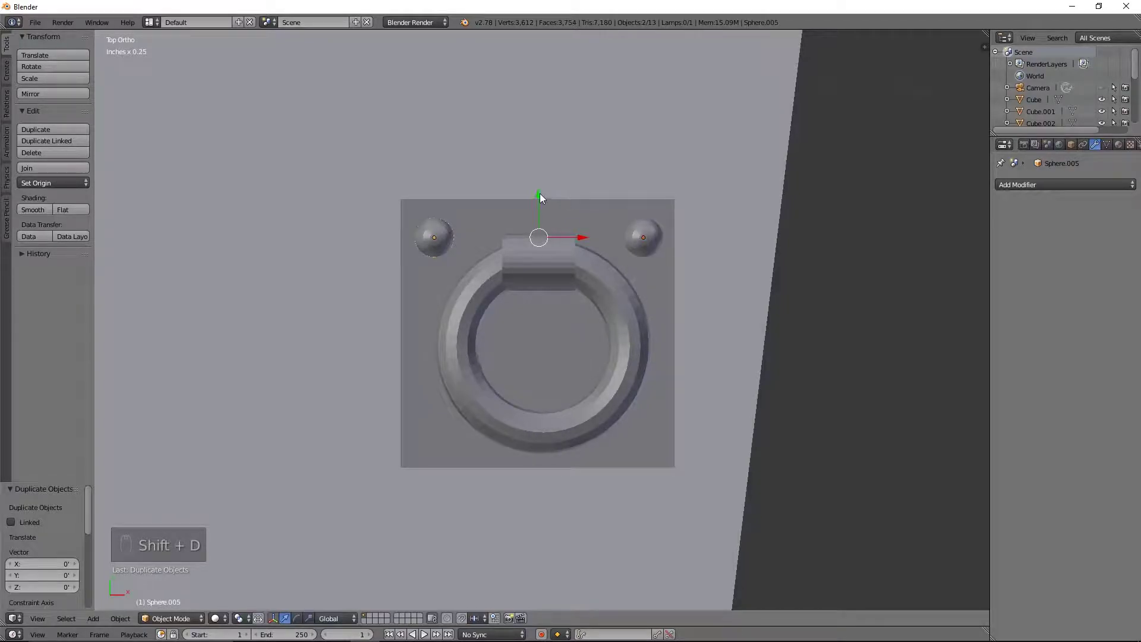
middle_click(545, 196)
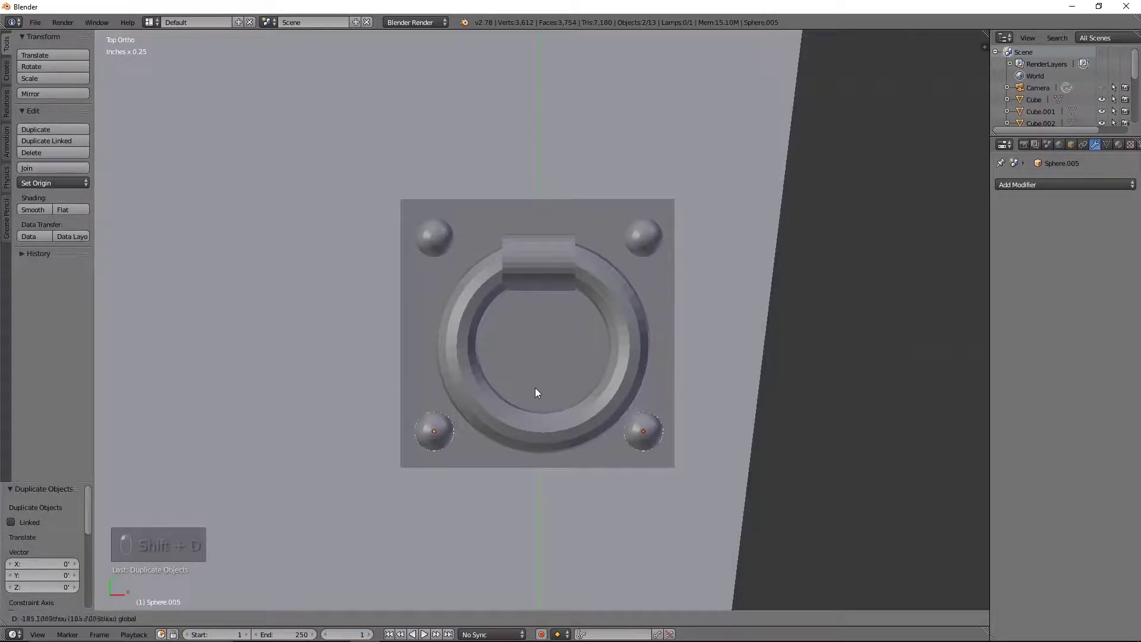
left_click_drag(538, 398, 558, 439)
Step: Raise the ring handle's cylinder bar slightly along Z so it sits over the ring's edge
middle_click(568, 419)
middle_click(593, 361)
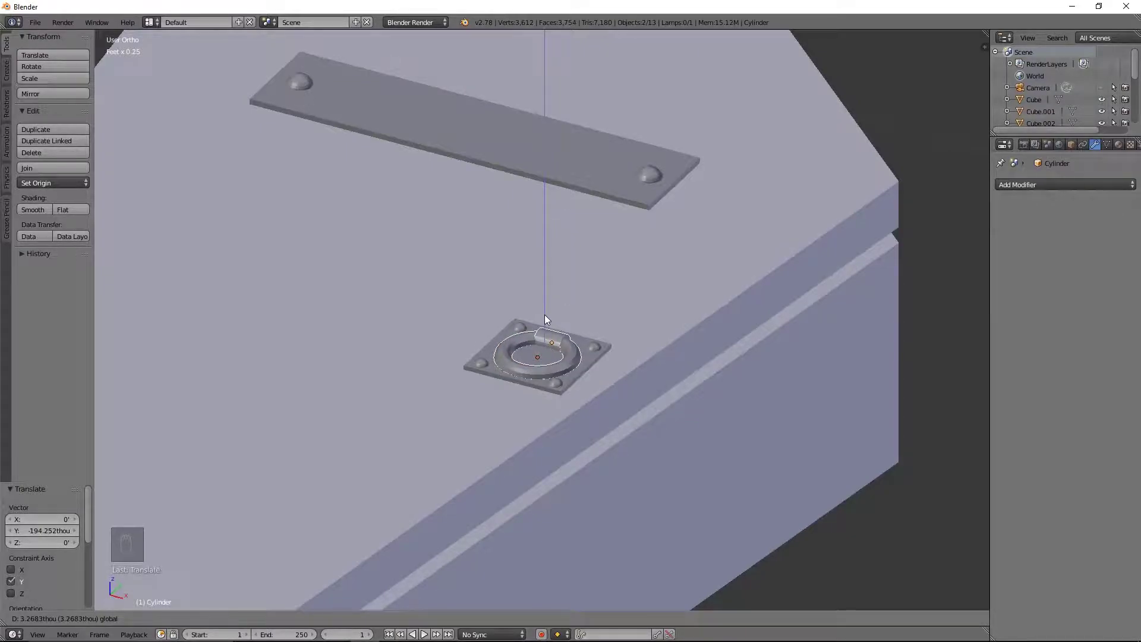
left_click_drag(469, 349, 421, 471)
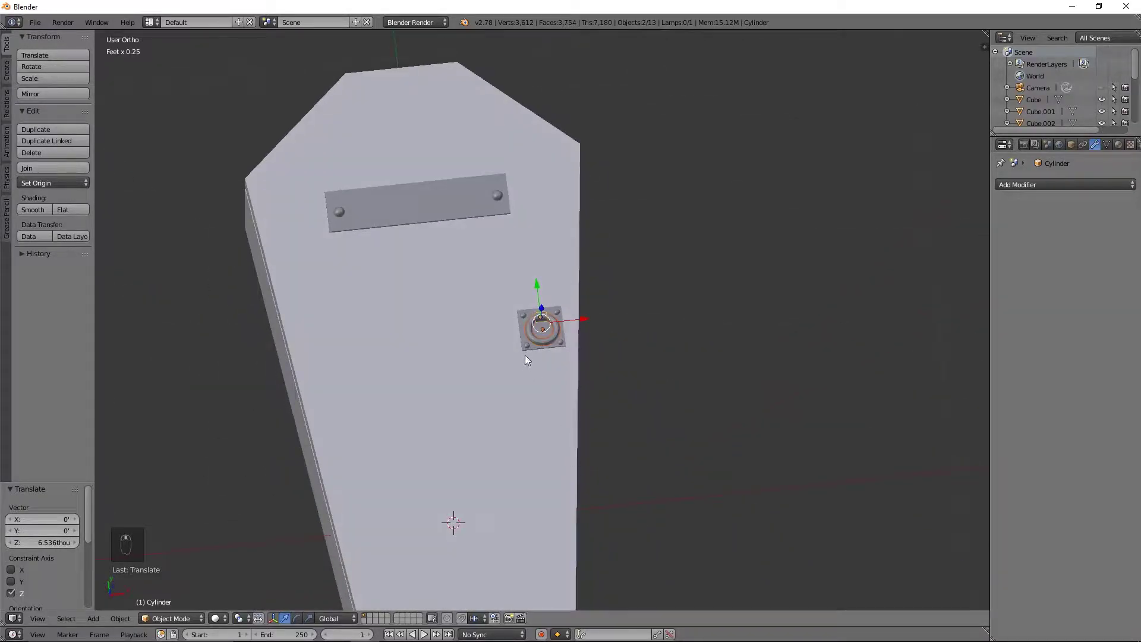
left_click_drag(549, 318, 571, 331)
left_click_drag(628, 338, 692, 333)
middle_click(740, 318)
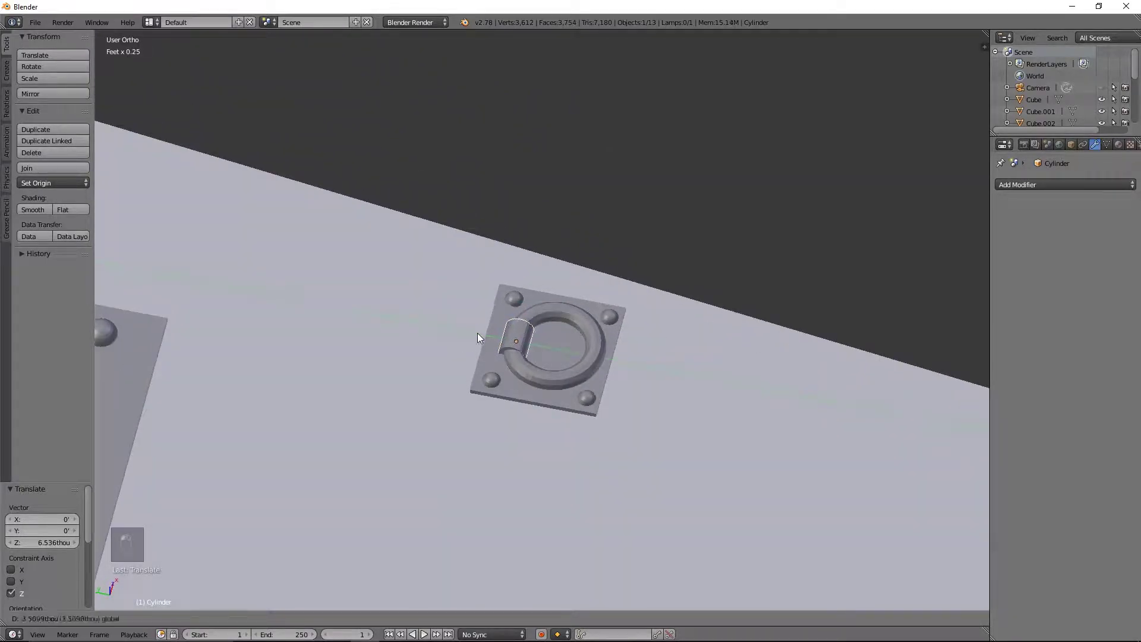
Step: Add a hinge cylinder laid on its side, stretched lengthwise and tilted against the coffin's sloping side
key("shift+d")
key("KP_7")
key("r")
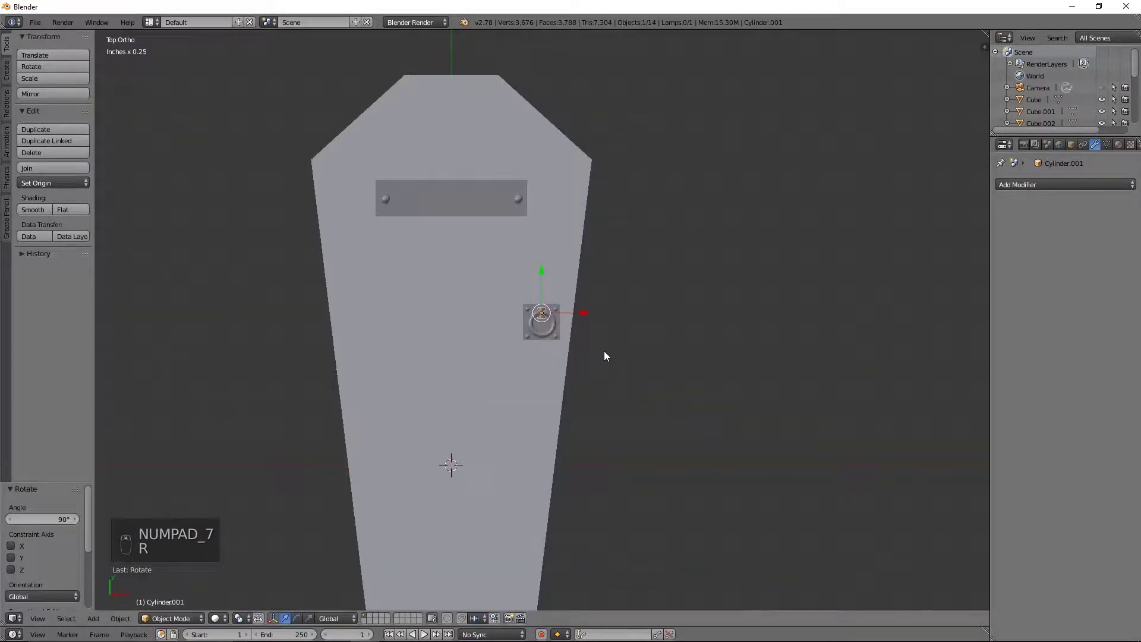
left_click_drag(588, 314, 415, 316)
key("s")
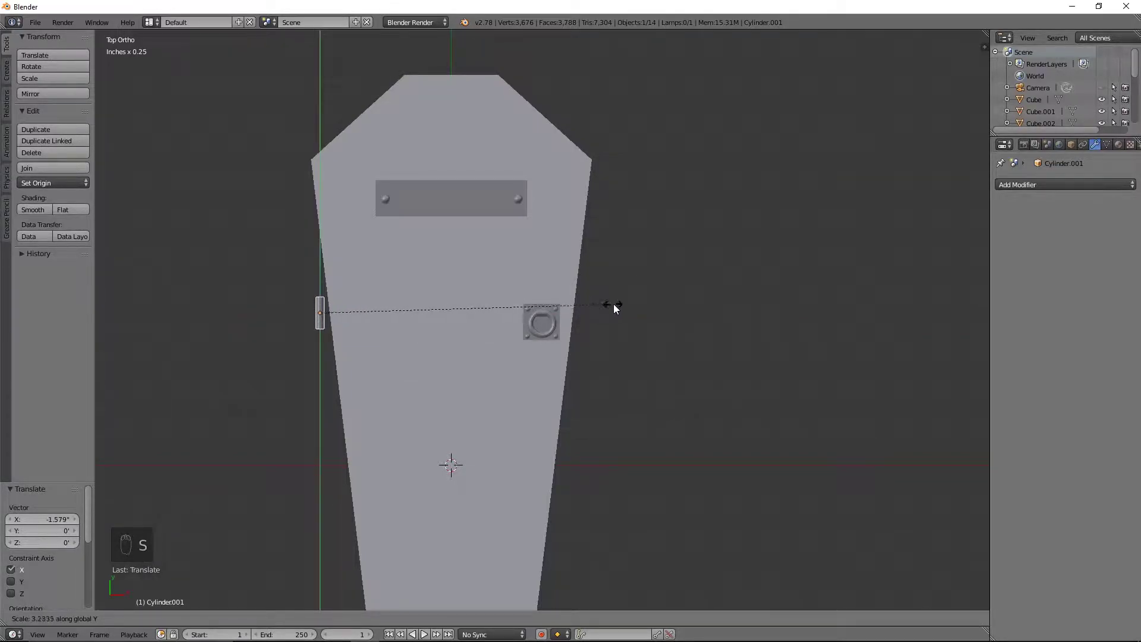
key("s")
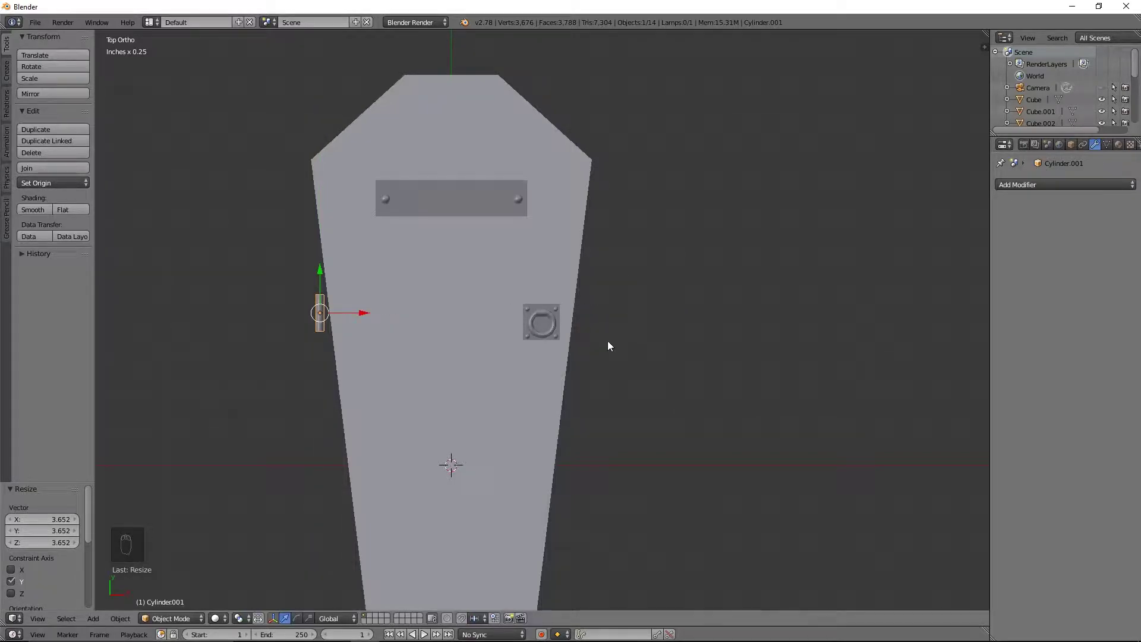
key("shift+d")
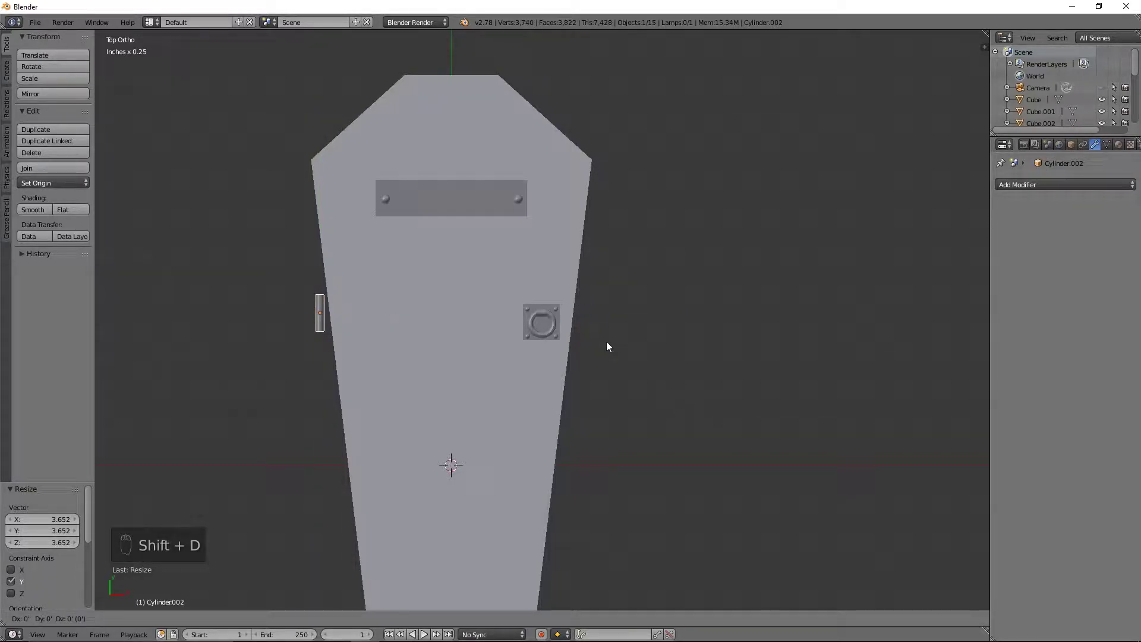
key("ctrl+z")
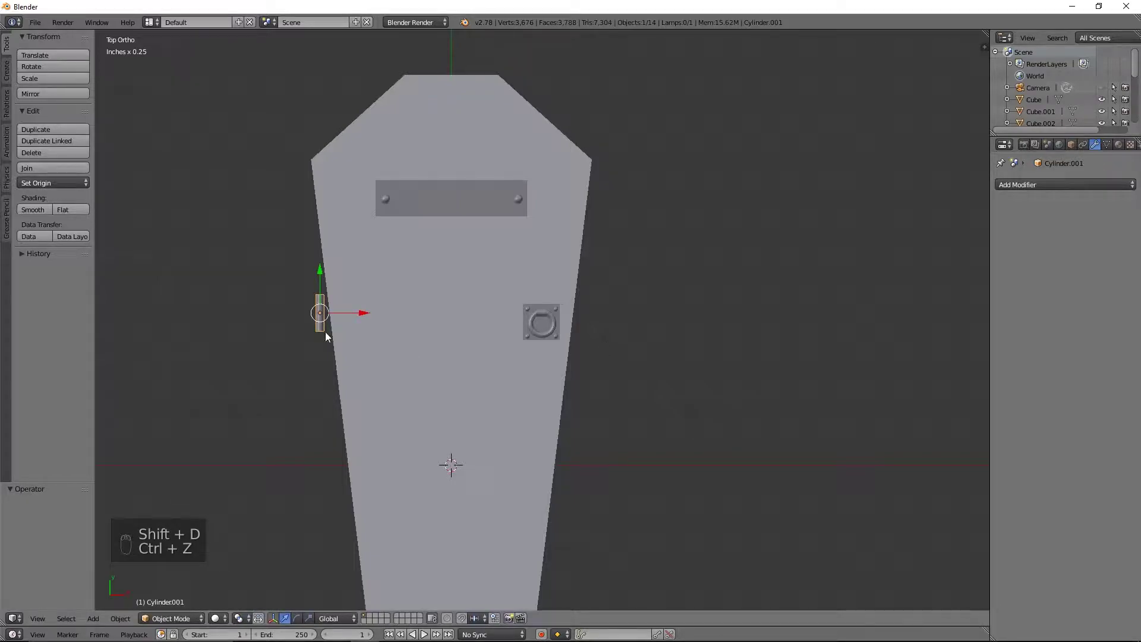
key("r")
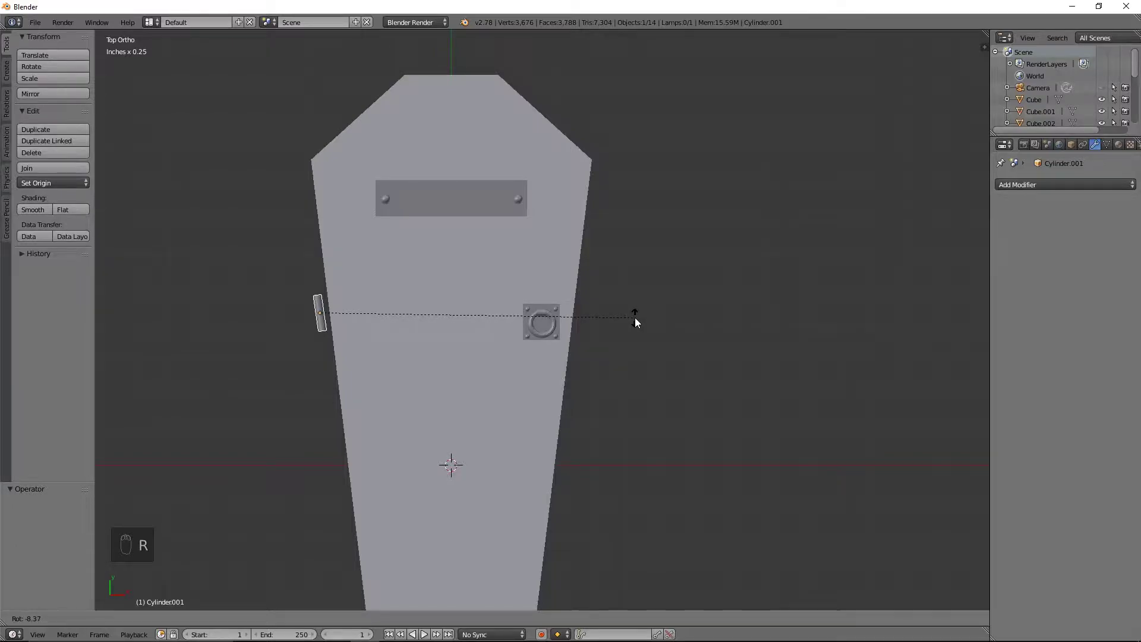
Step: Duplicate the hinge barrel and slide the second one further down onto the coffin edge
key("shift+d")
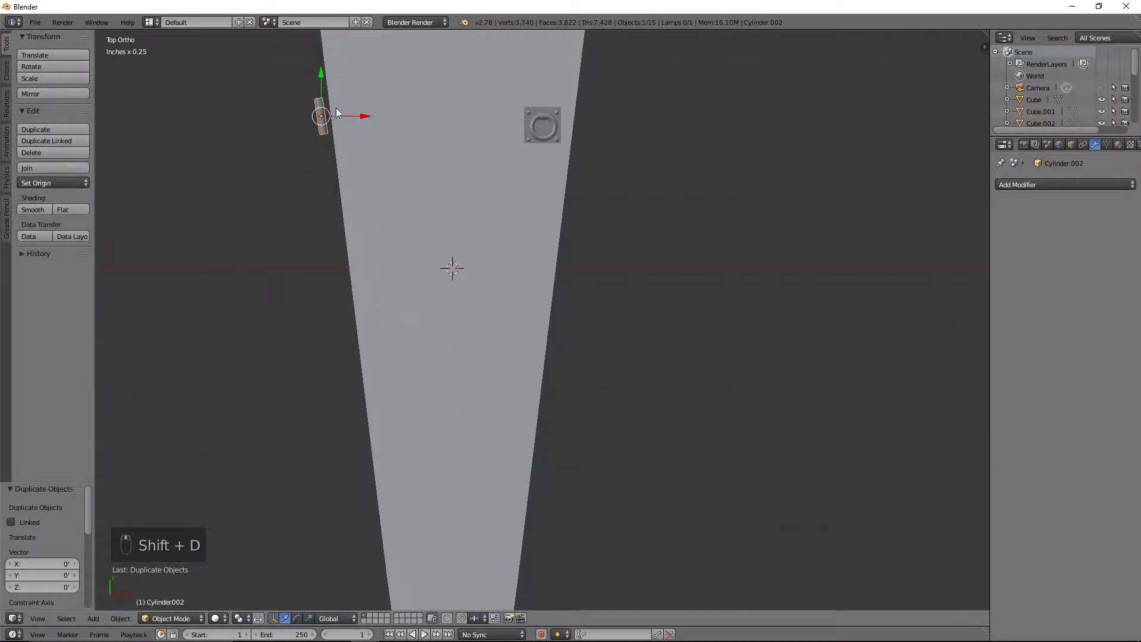
double_click(329, 74)
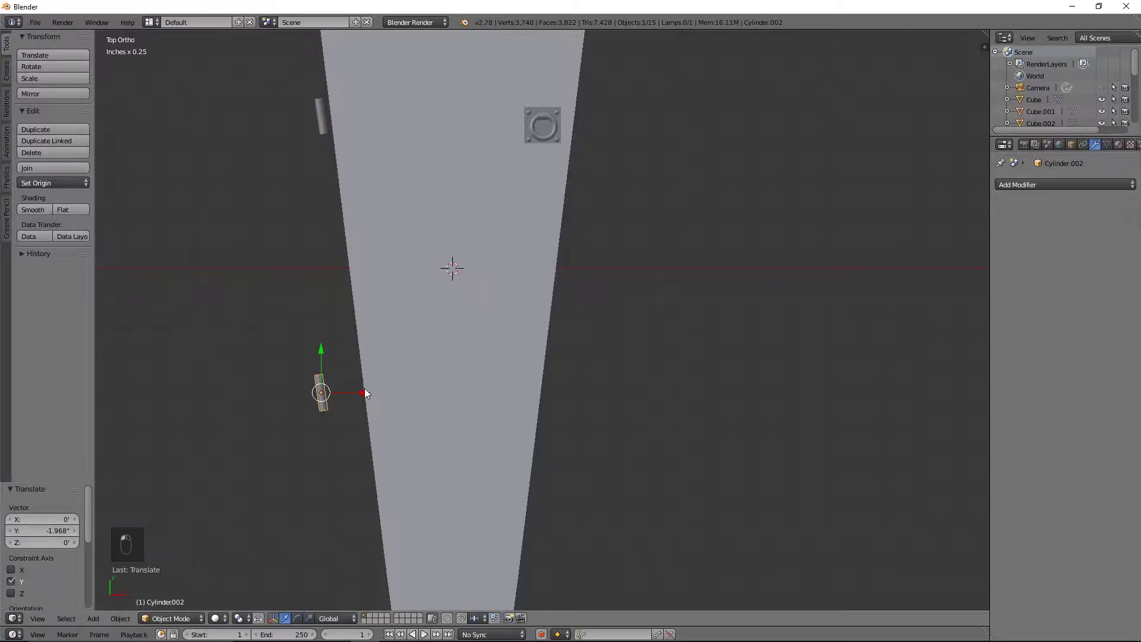
left_click(408, 392)
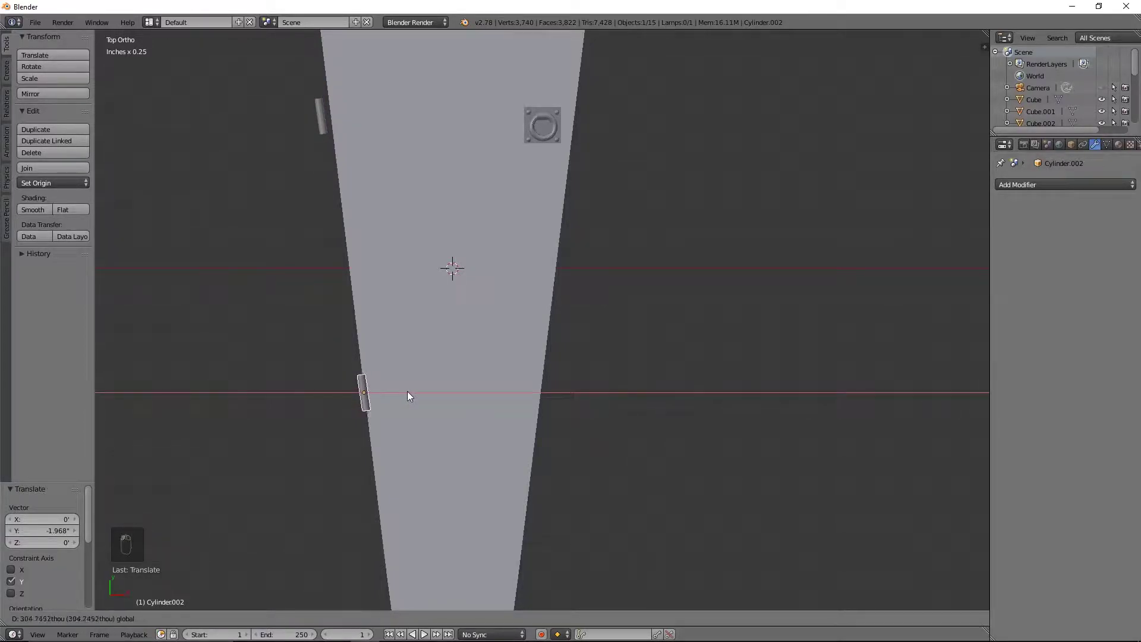
left_click_drag(412, 394, 326, 331)
key("KP_1")
left_click_drag(327, 331, 349, 328)
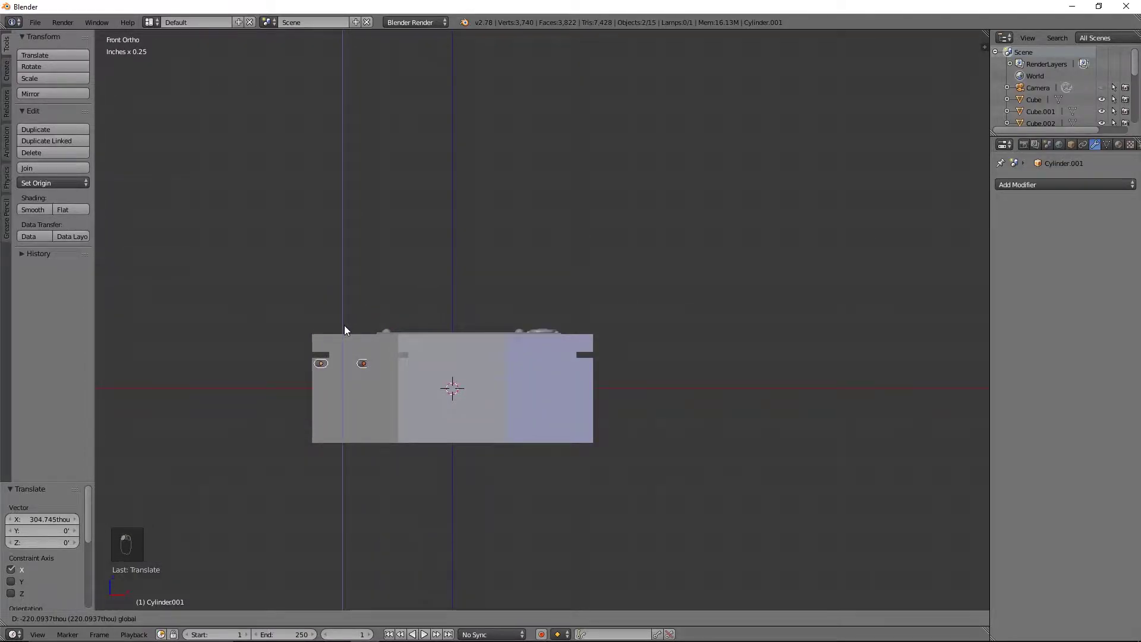
left_click_drag(299, 363, 321, 364)
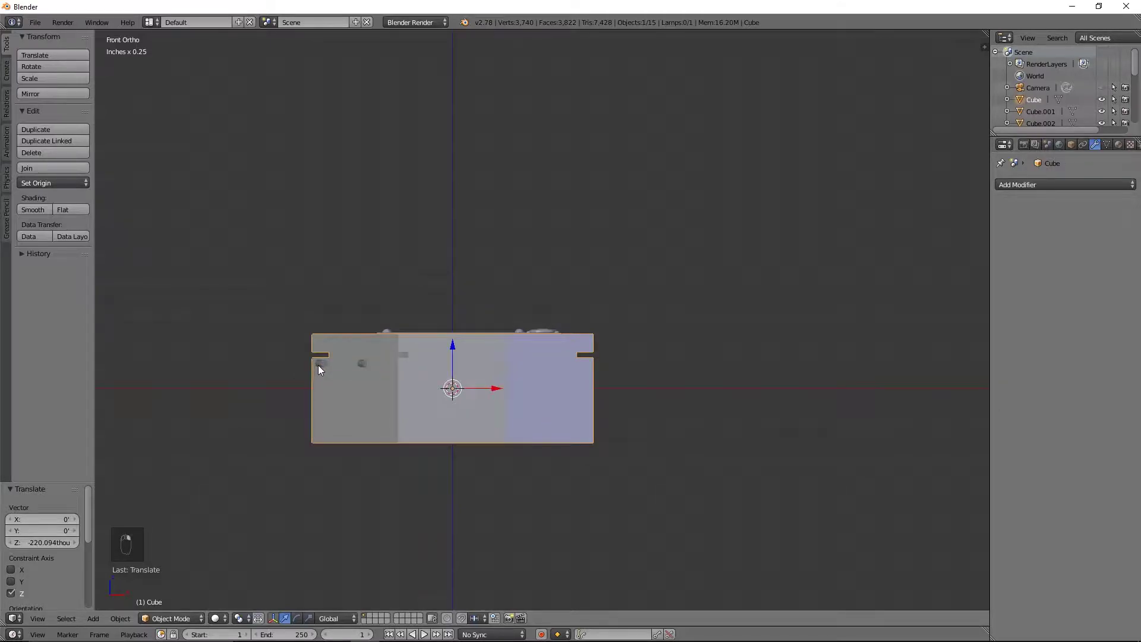
Step: Align the upper hinge onto the coffin edge in top-down wireframe, then check both from the side
key("KP_7")
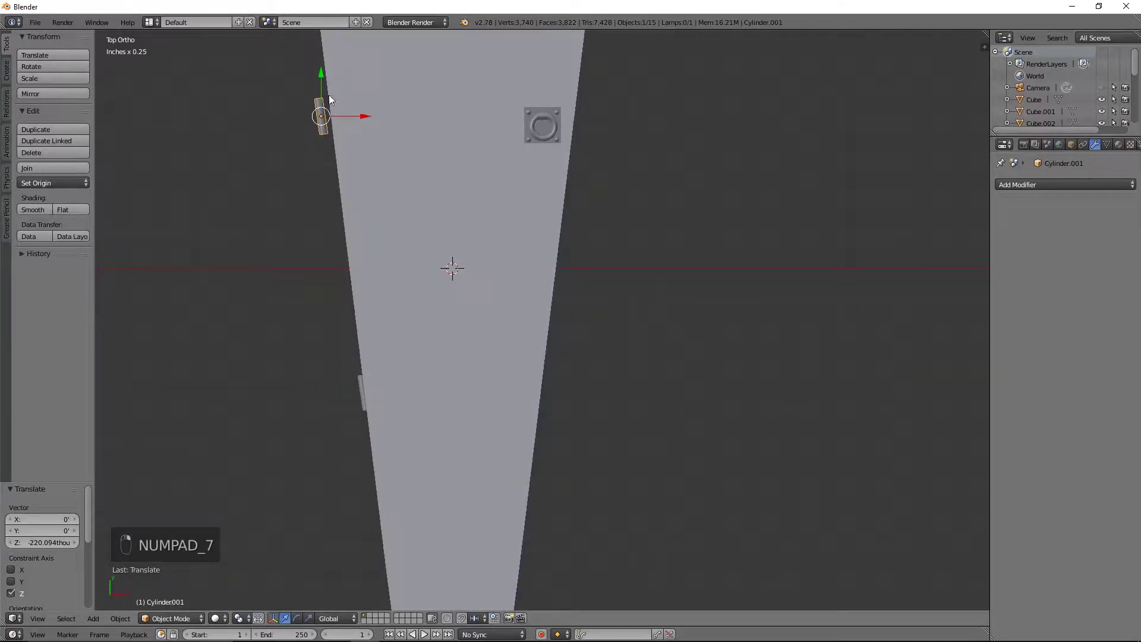
middle_click(357, 118)
key("z")
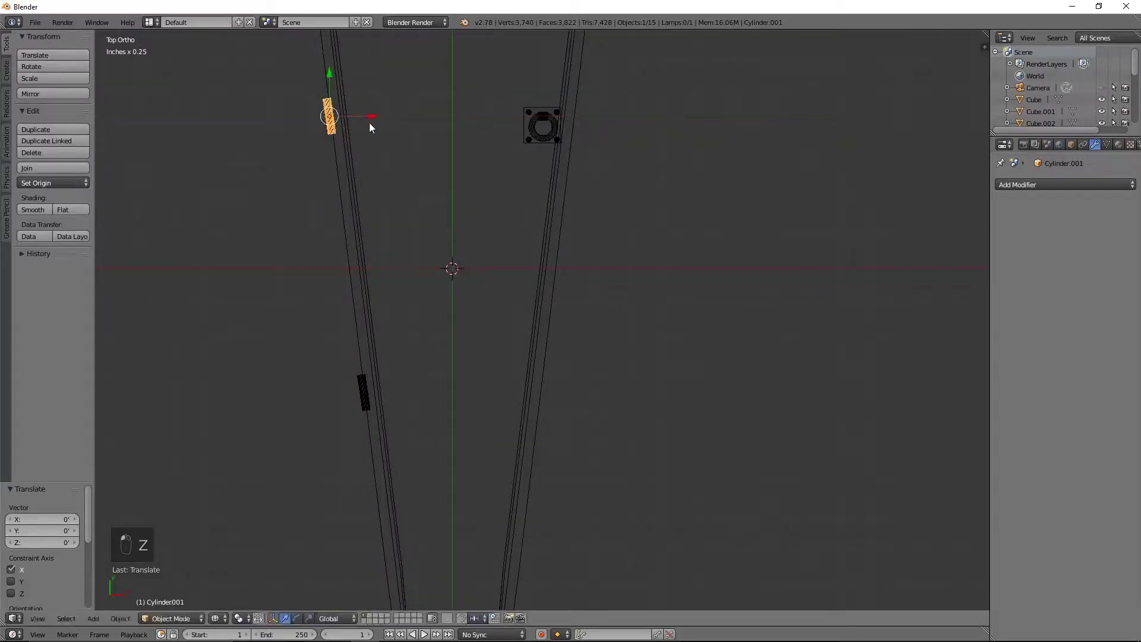
left_click_drag(332, 439, 212, 398)
key("z")
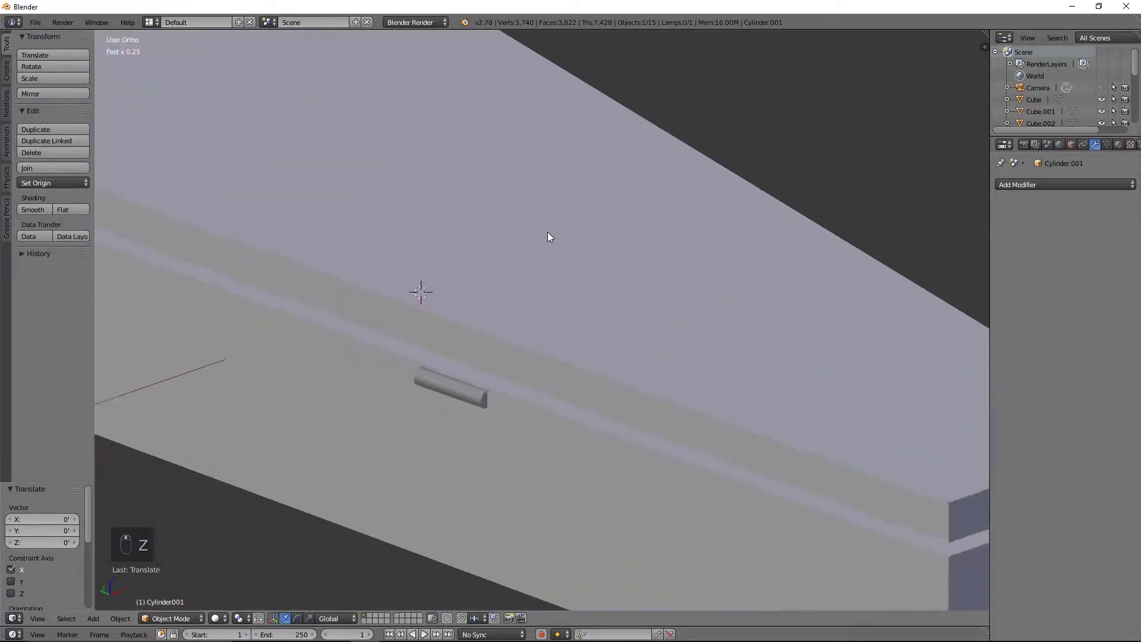
left_click_drag(540, 345, 284, 251)
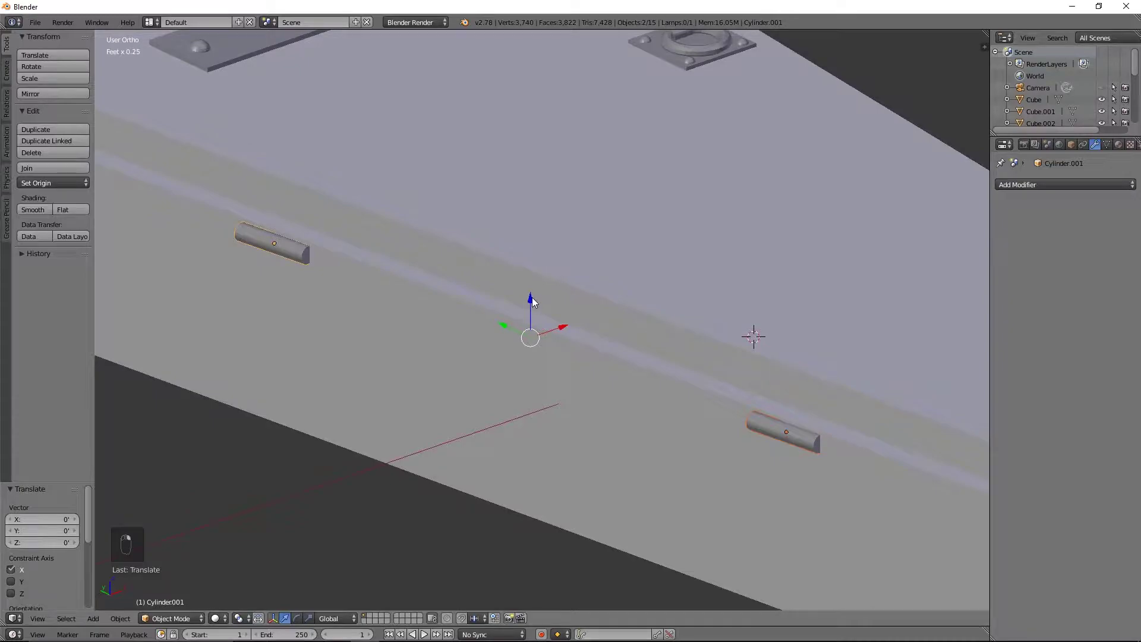
left_click_drag(540, 296, 772, 411)
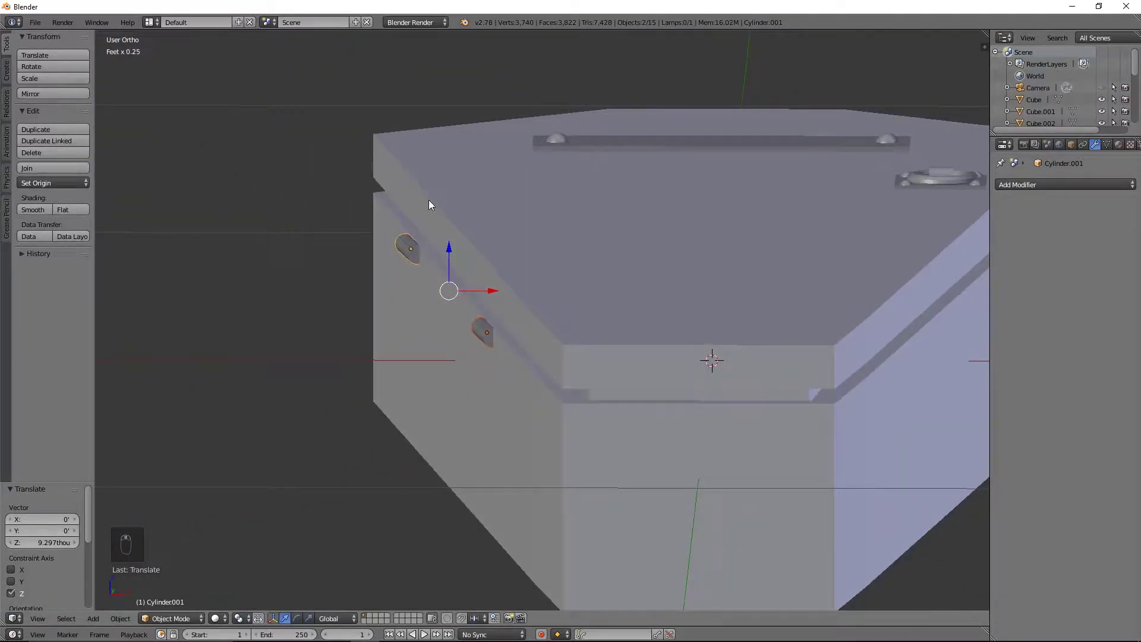
Step: Raise both hinge barrels up to the lid seam and nudge them along their height
left_click_drag(506, 265, 654, 269)
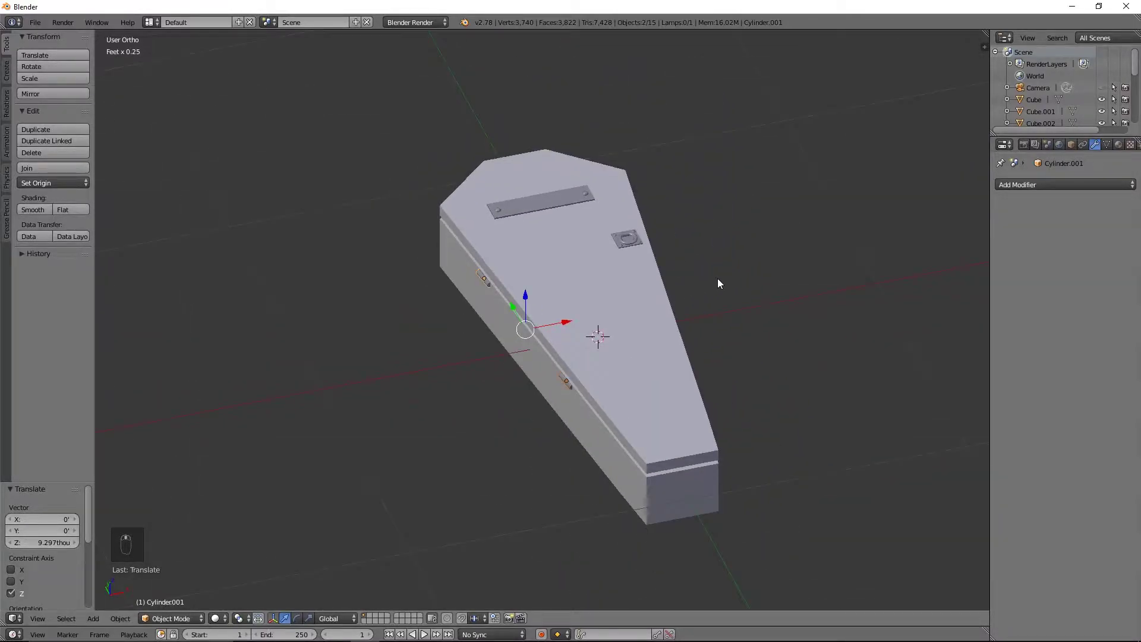
left_click_drag(574, 251, 715, 291)
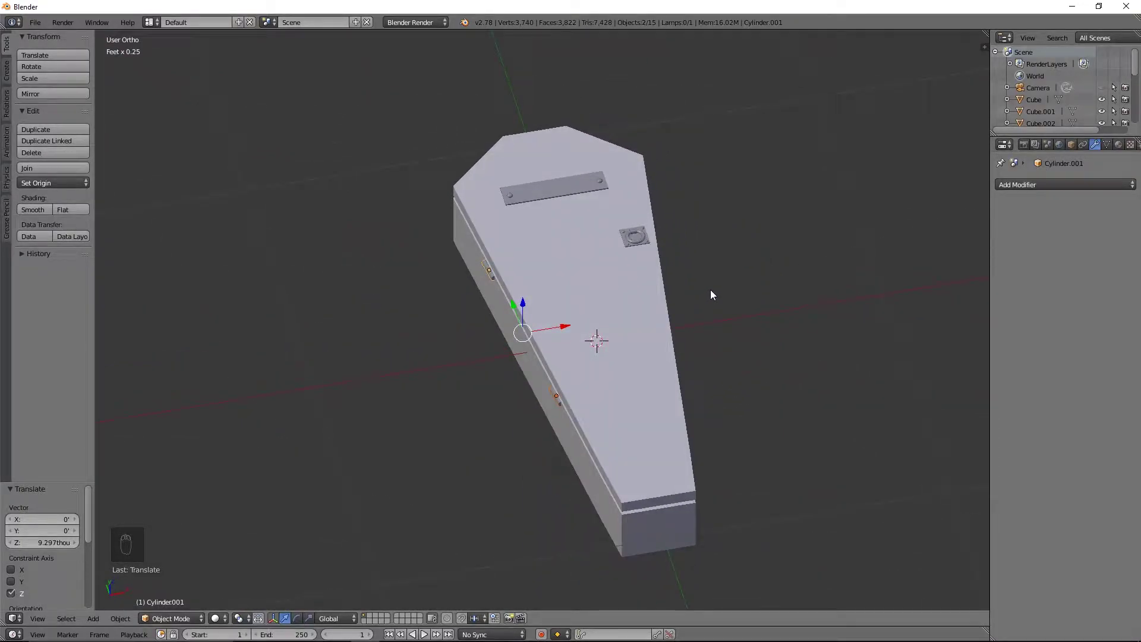
left_click_drag(715, 292, 552, 347)
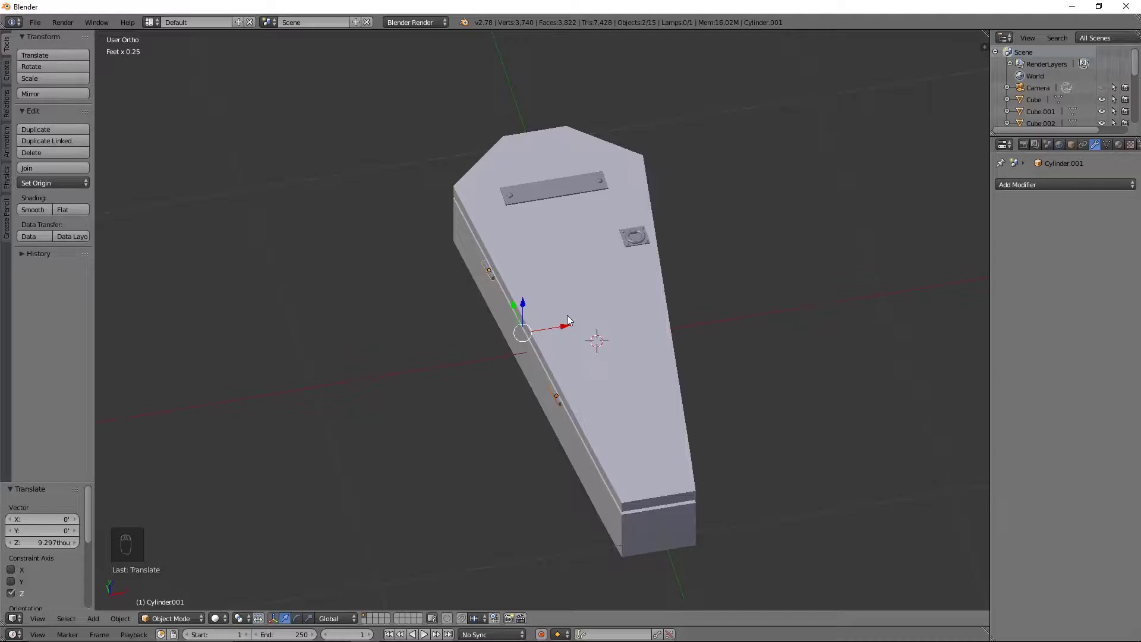
left_click_drag(572, 318, 589, 241)
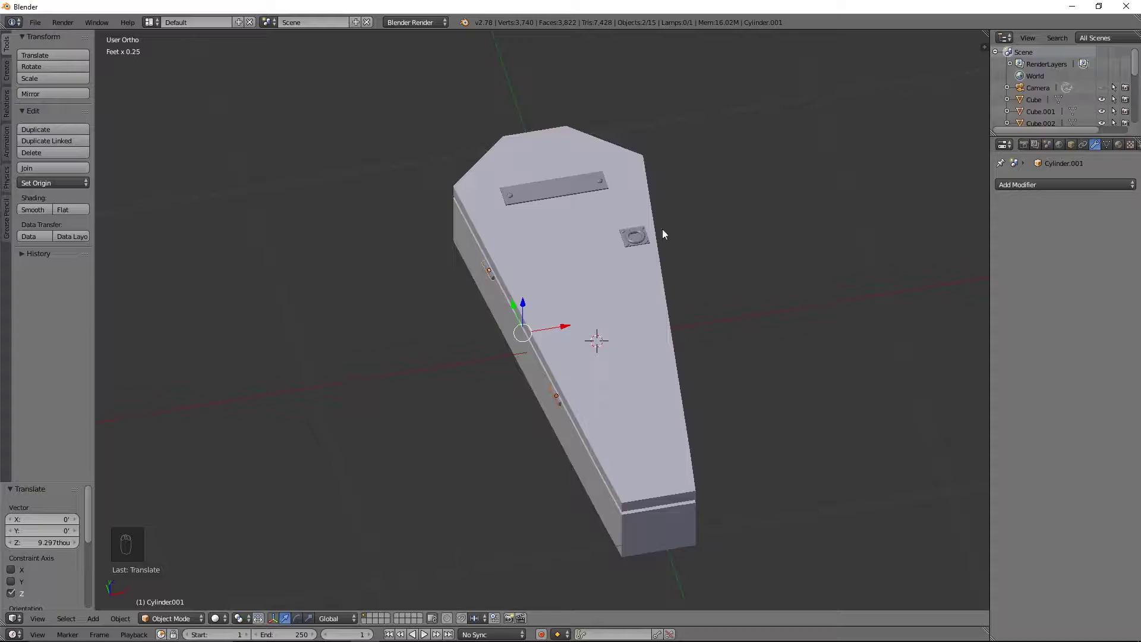
left_click_drag(610, 232, 941, 169)
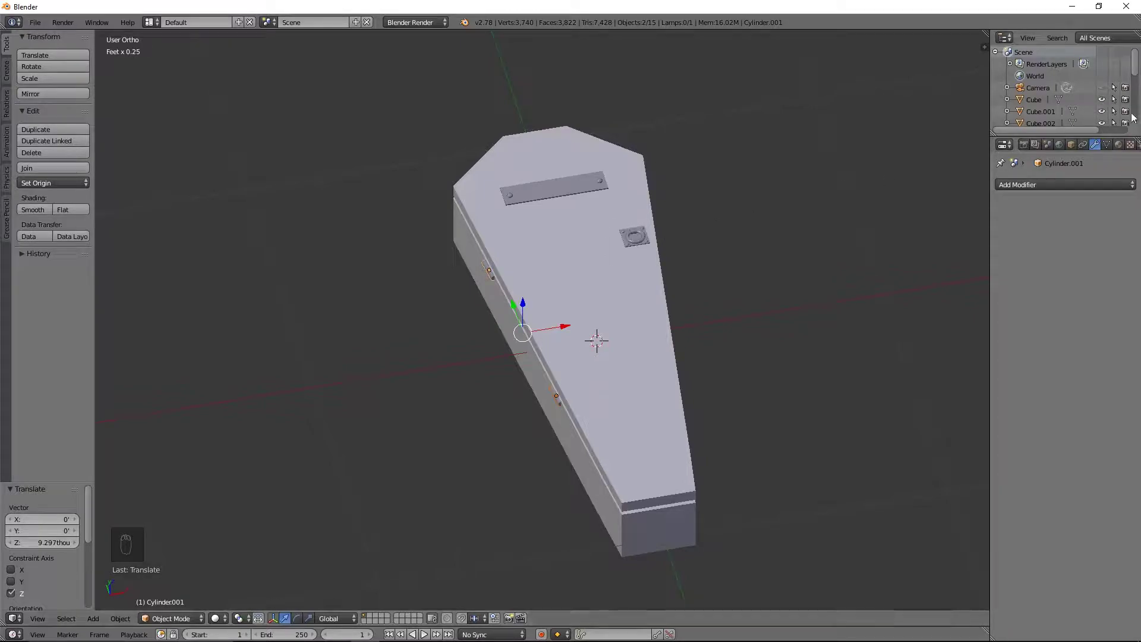
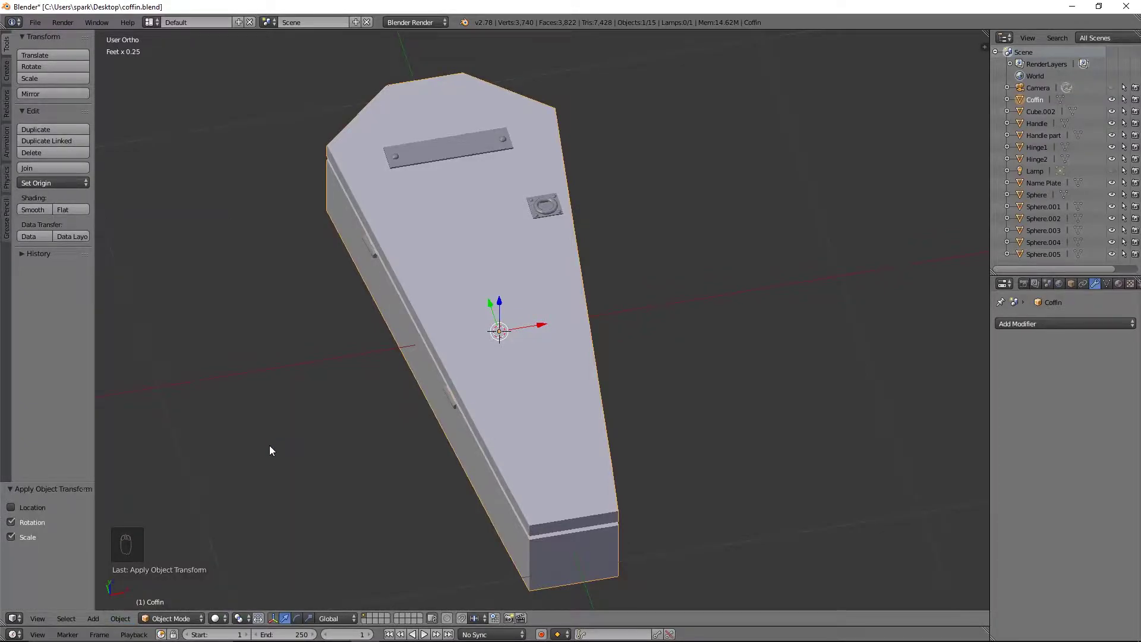
Step: Select all parts, then just the coffin body, ready to apply its rotation and scale
key("a")
key("a")
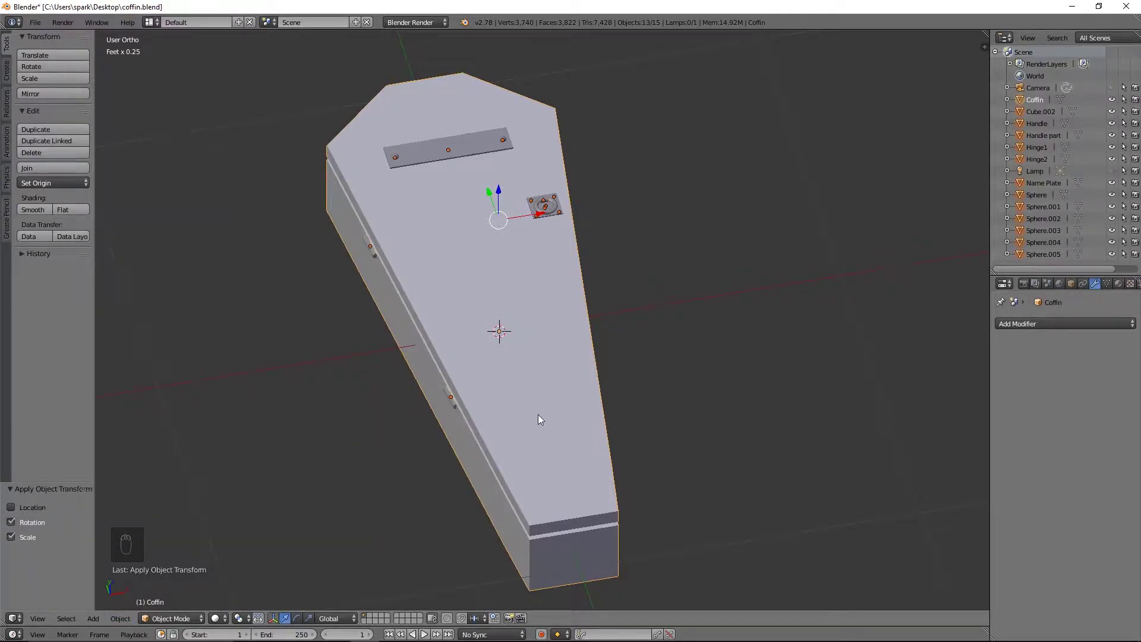
left_click_drag(493, 362, 1067, 281)
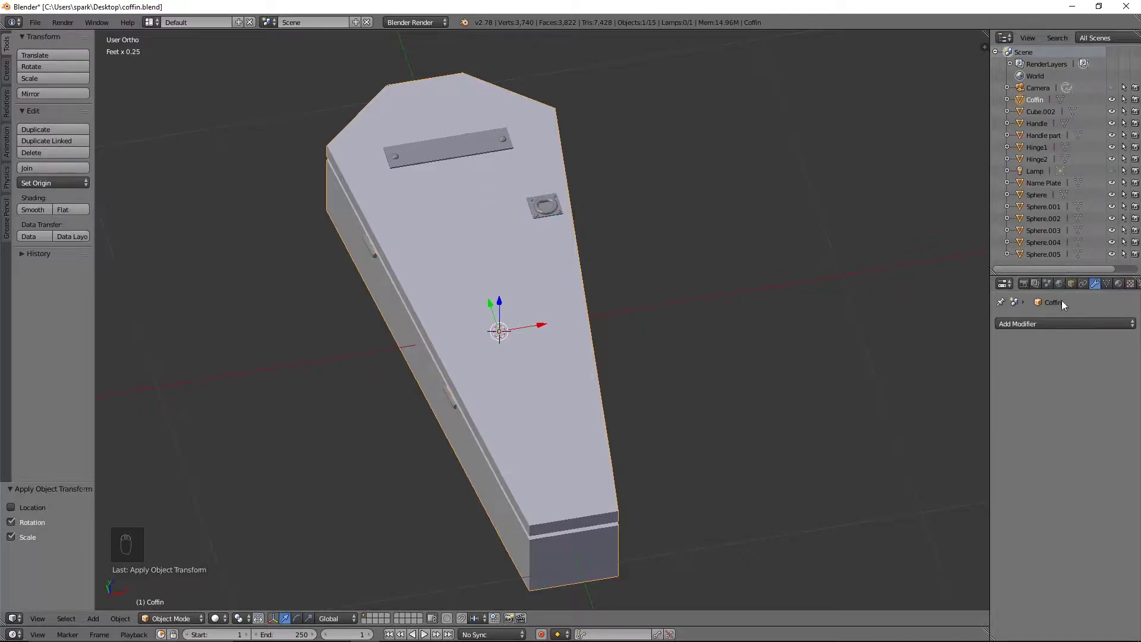
left_click_drag(792, 364, 734, 375)
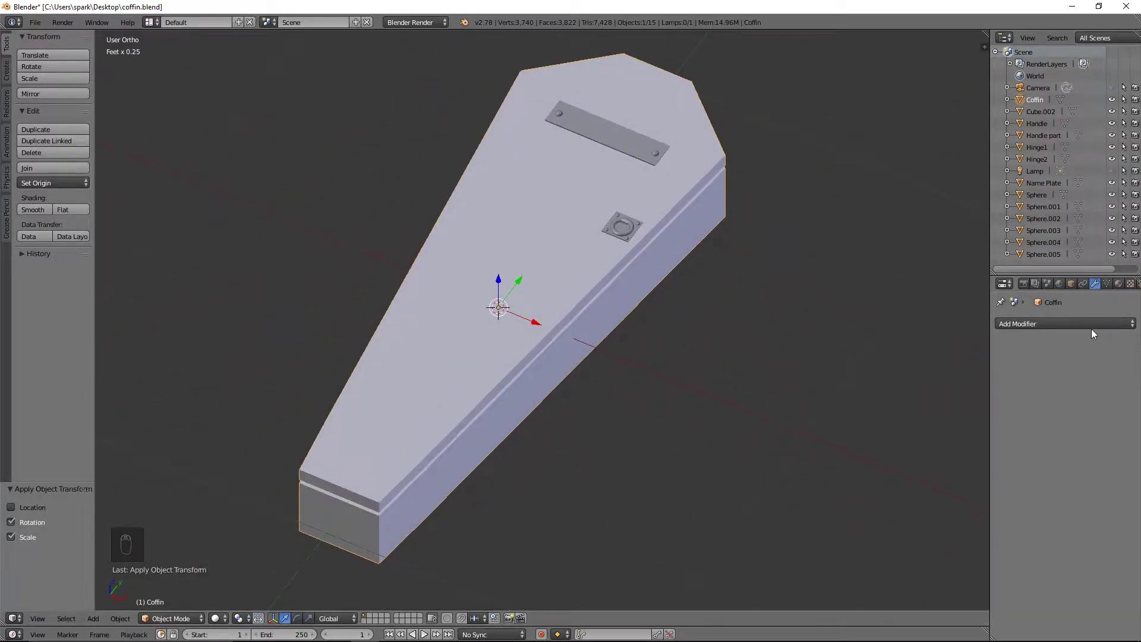
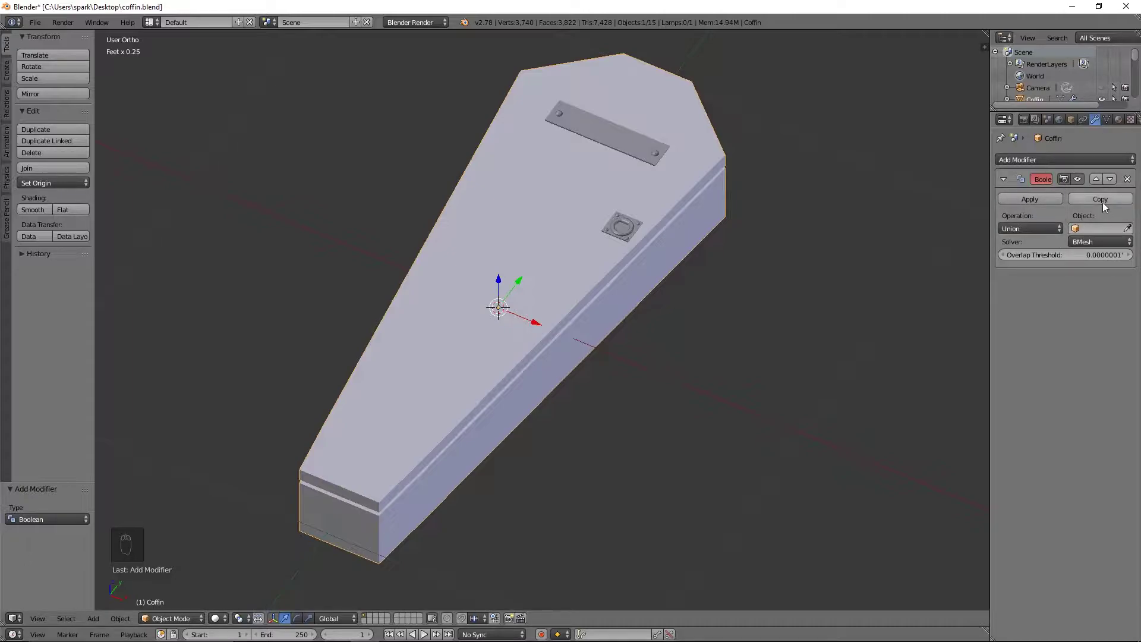
Step: Copy the Boolean Union for more parts, apply it for the name plate and hide the original plate
left_click(1109, 201)
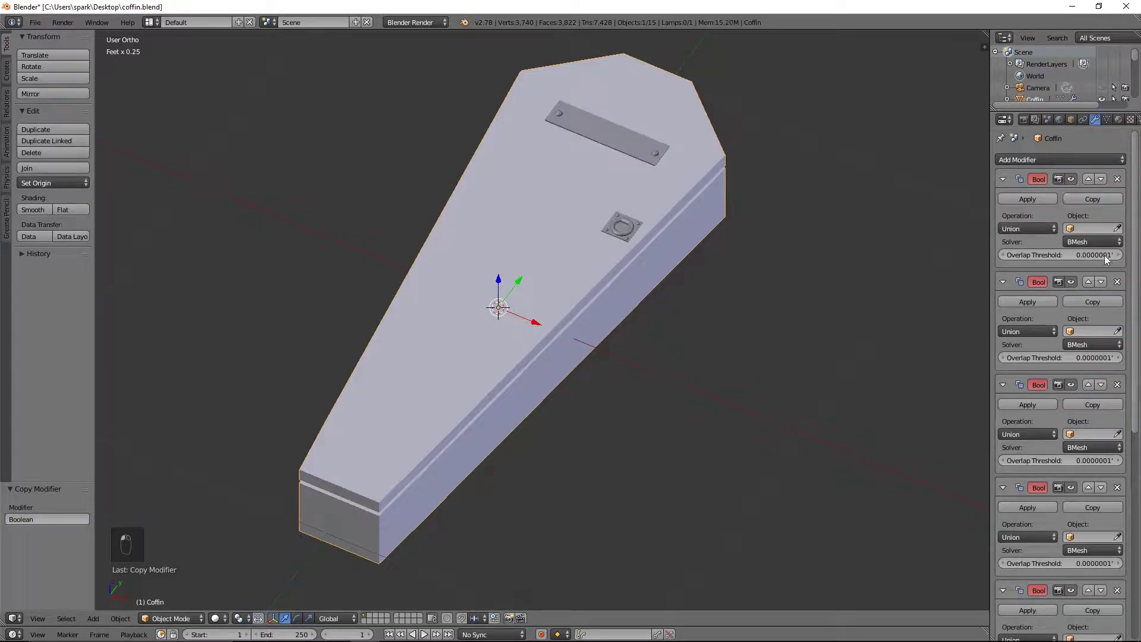
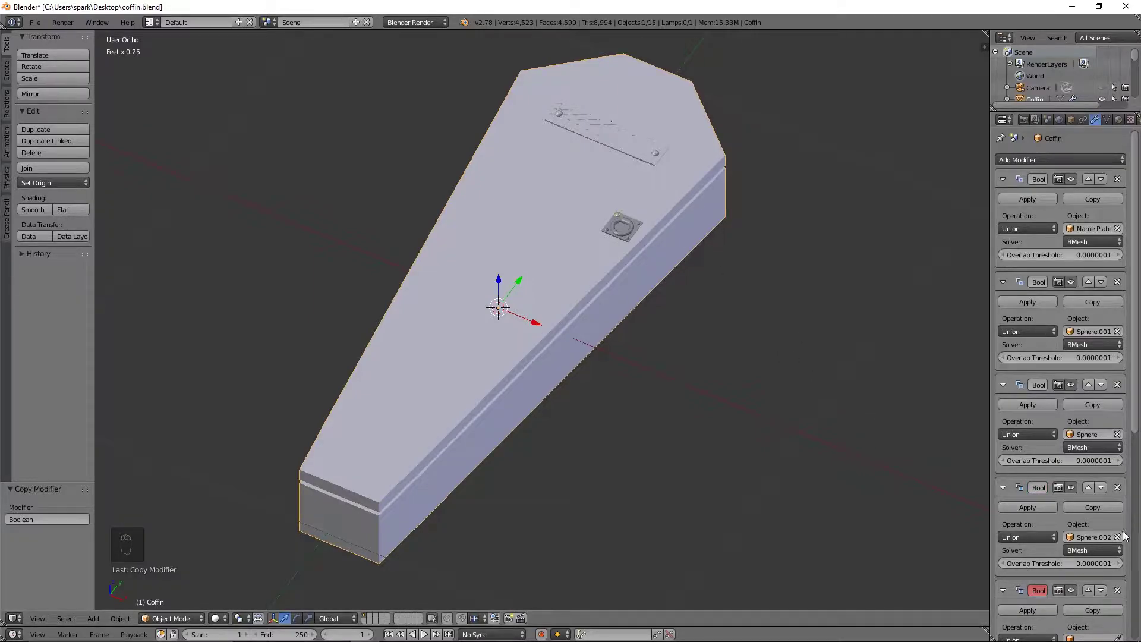
left_click_drag(1123, 539, 694, 314)
left_click_drag(694, 314, 748, 265)
left_click_drag(748, 265, 760, 414)
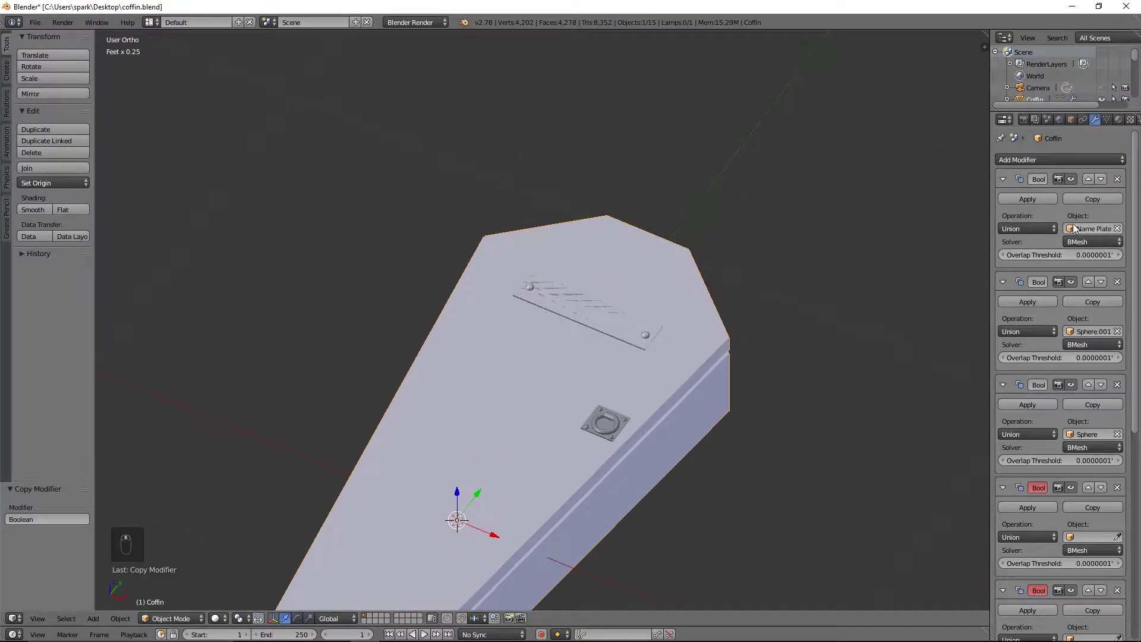
left_click(1036, 202)
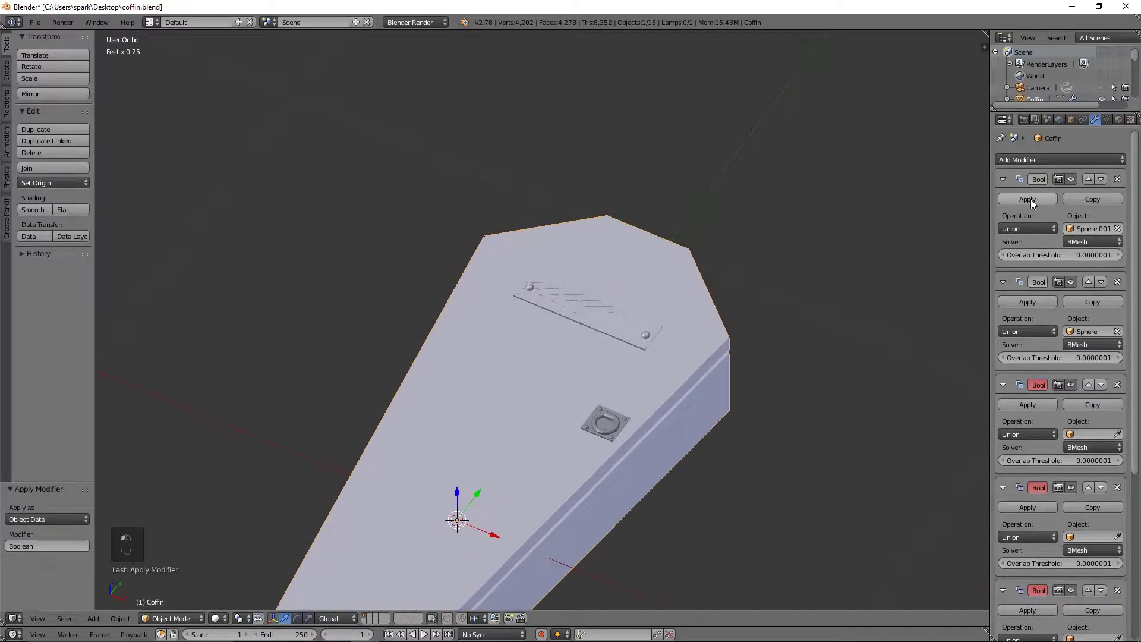
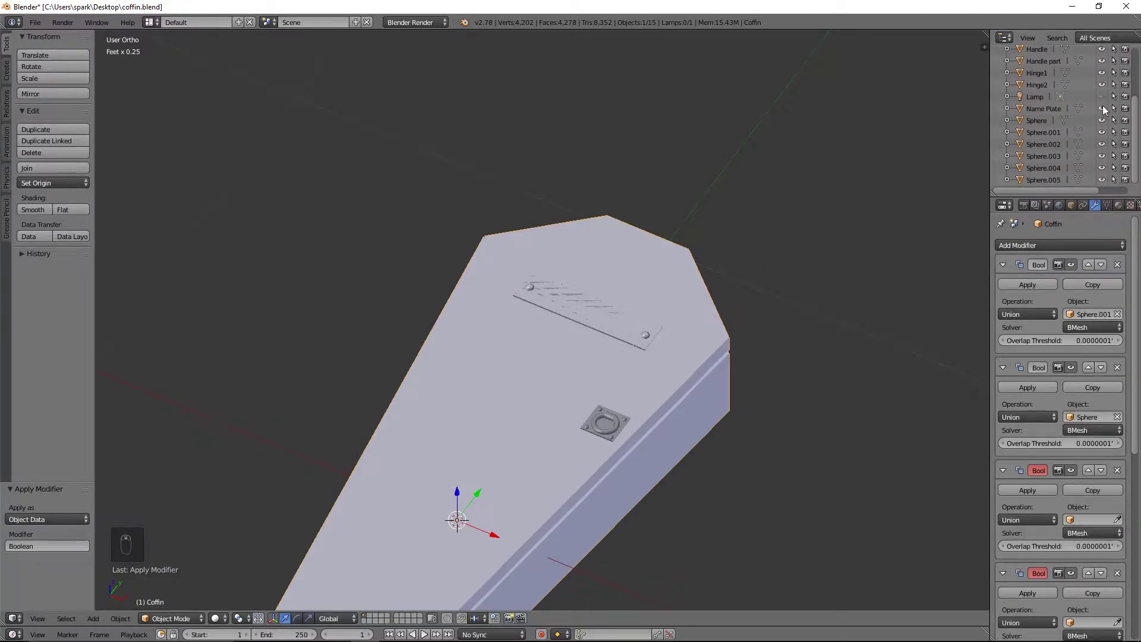
left_click_drag(1108, 108, 743, 360)
left_click_drag(742, 360, 720, 372)
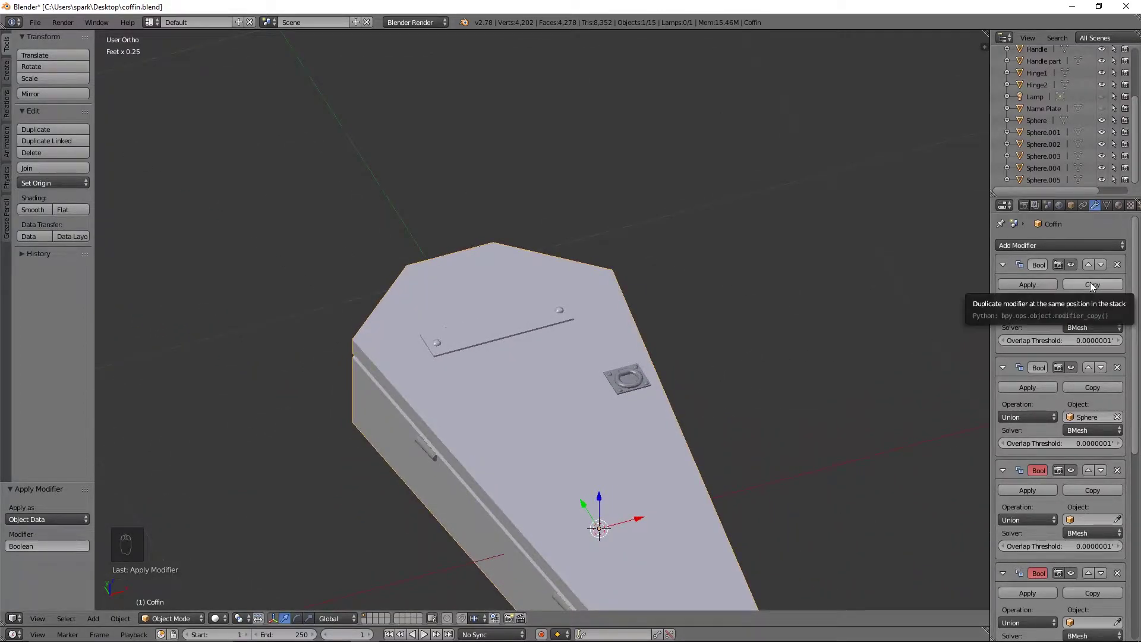
Step: Apply the union for the ring handle and rivets, then hide their original objects
left_click_drag(1016, 285, 1107, 121)
middle_click(1107, 120)
left_click_drag(1108, 120, 659, 337)
left_click_drag(659, 337, 698, 285)
left_click_drag(698, 285, 697, 331)
left_click_drag(697, 331, 637, 382)
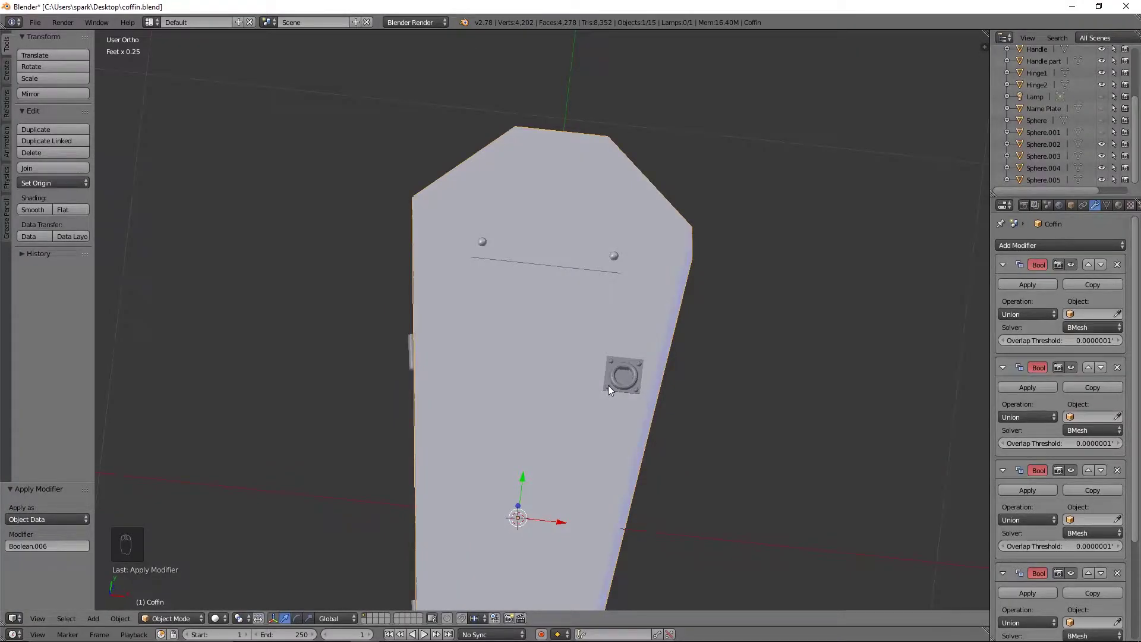
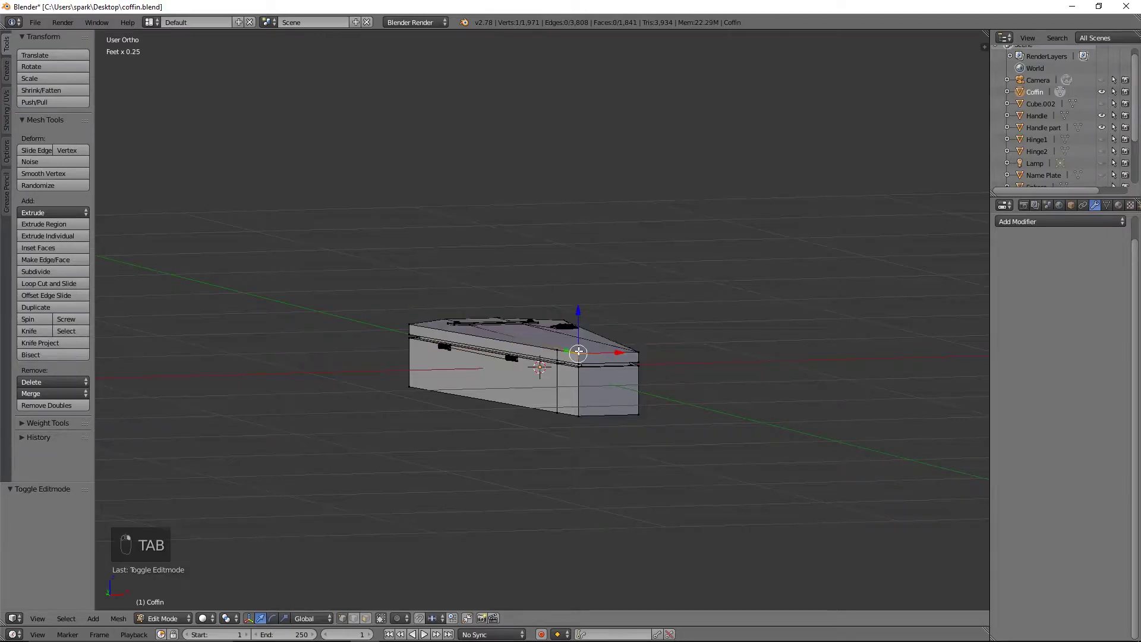
Step: Select the linked lid geometry, separate it with P > Selection, and return to Object Mode
key("l")
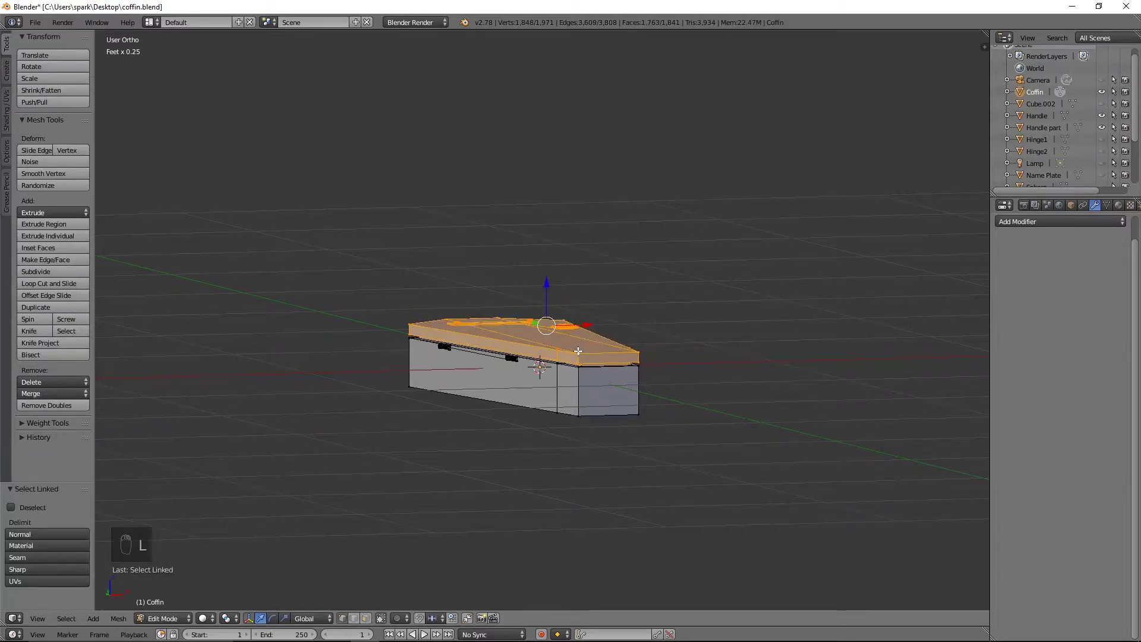
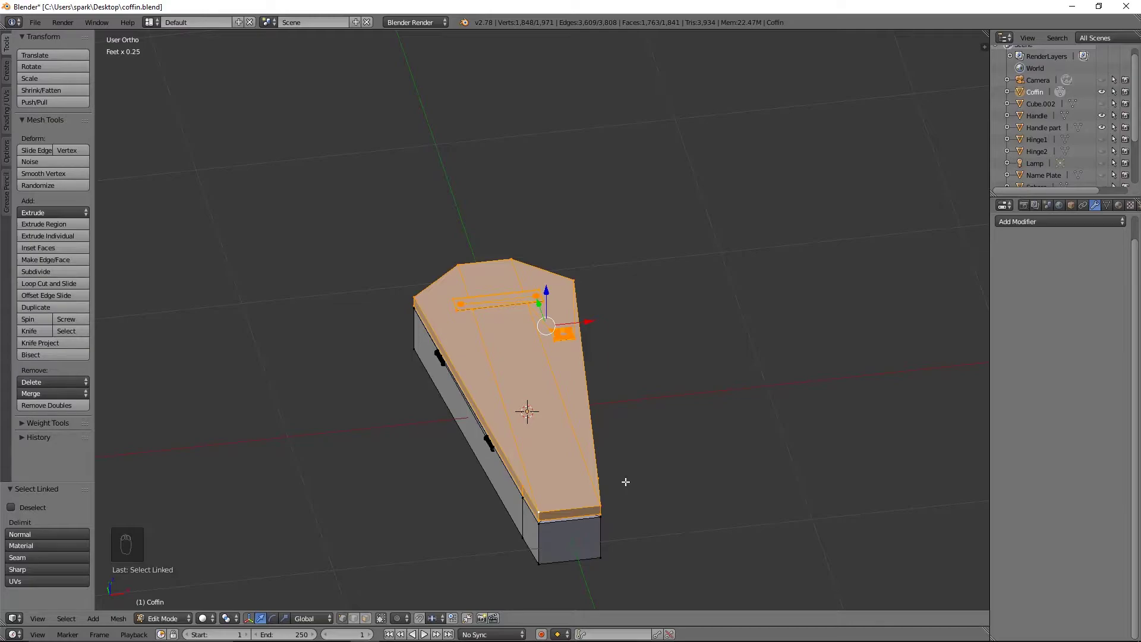
key("p")
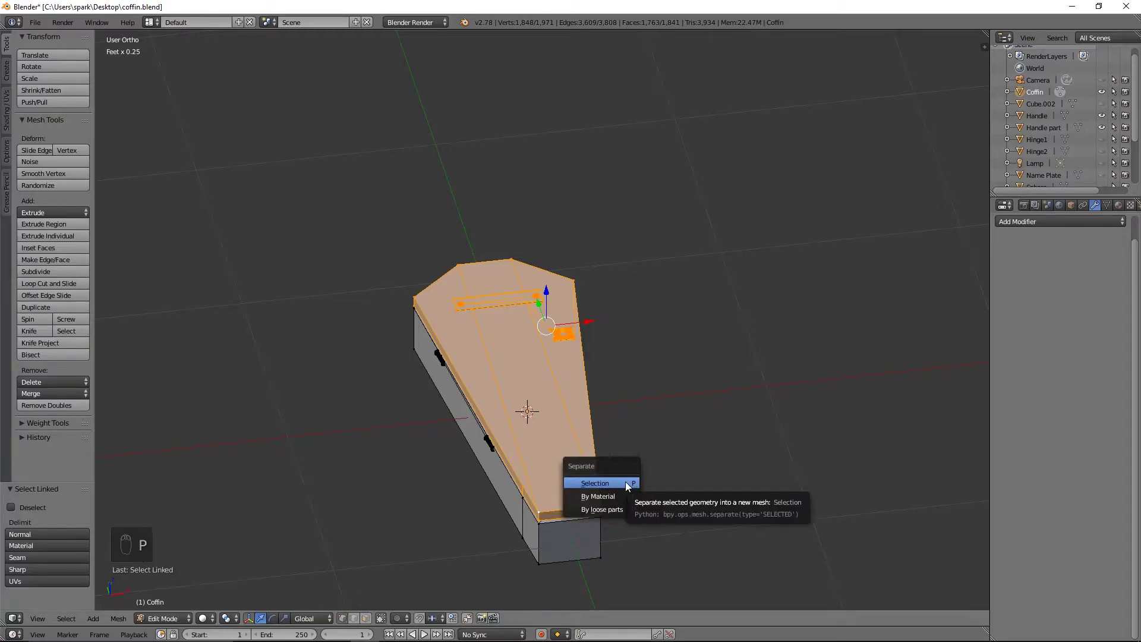
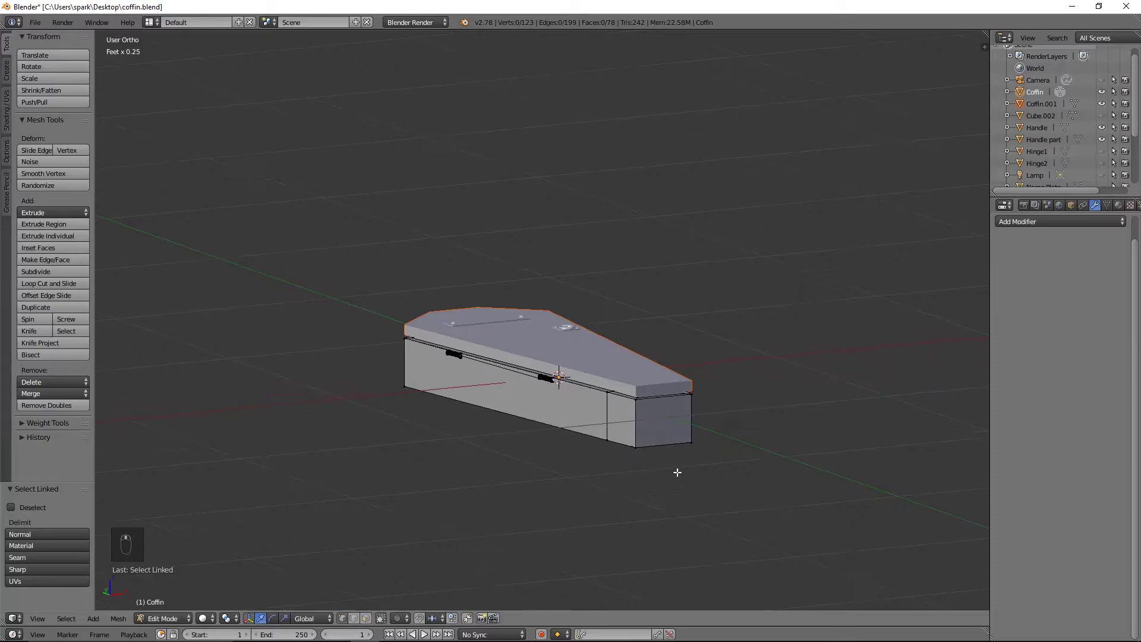
key("Tab")
Step: Lift the lid clear of the base, then lower it back down in side-view wireframe
key("g")
left_click(600, 221)
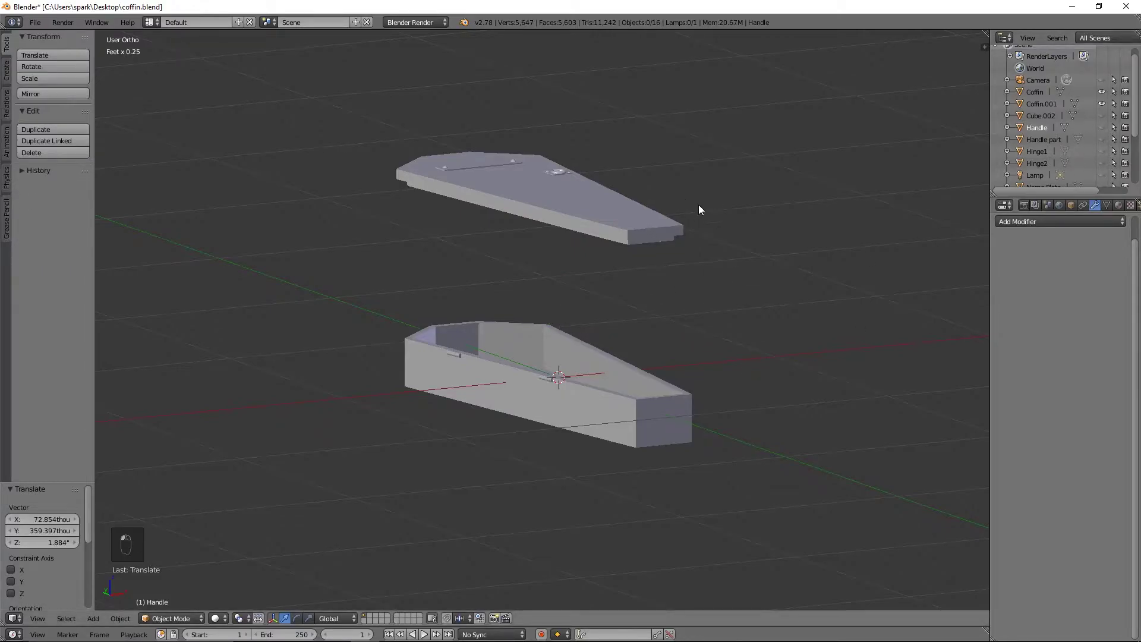
left_click_drag(592, 205, 538, 283)
key("g")
left_click_drag(673, 367, 661, 320)
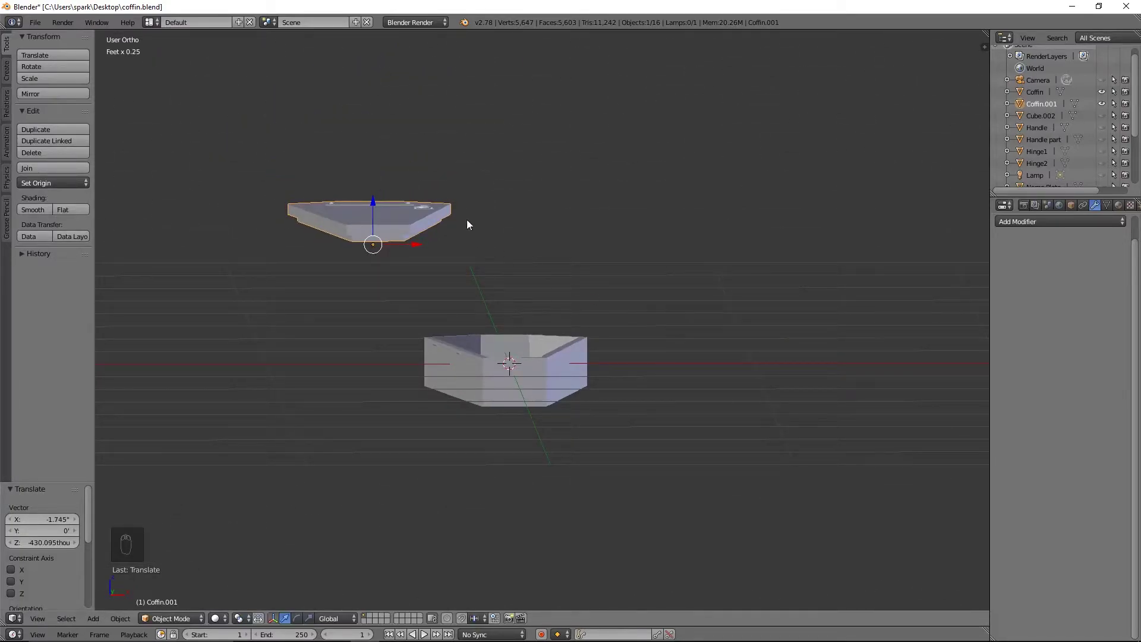
left_click_drag(375, 202, 380, 416)
key("KP_3")
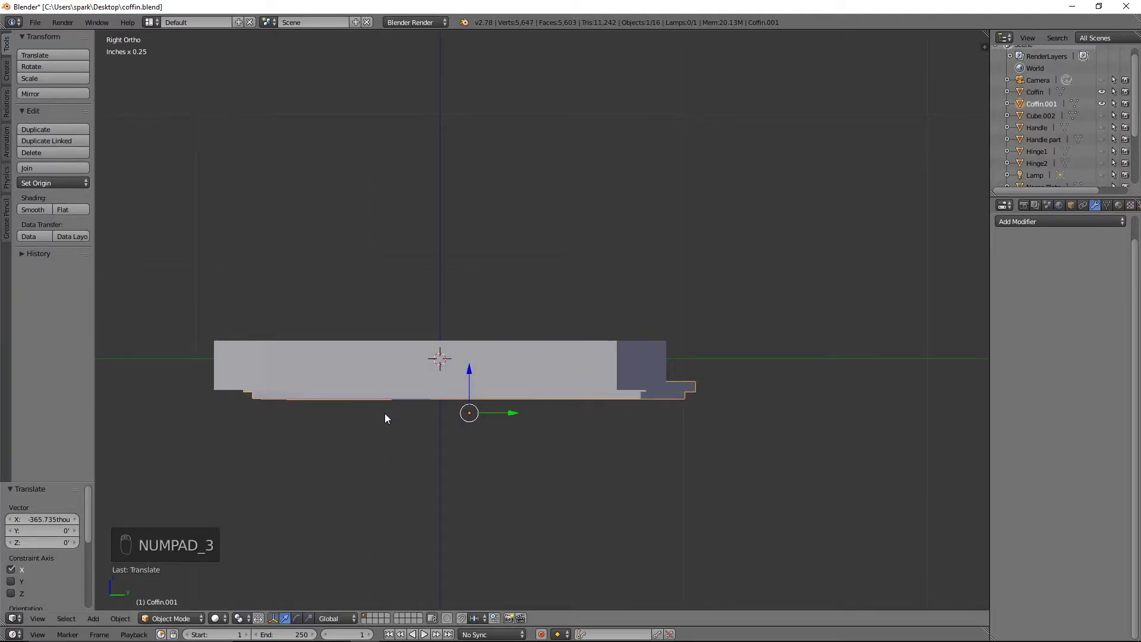
key("z")
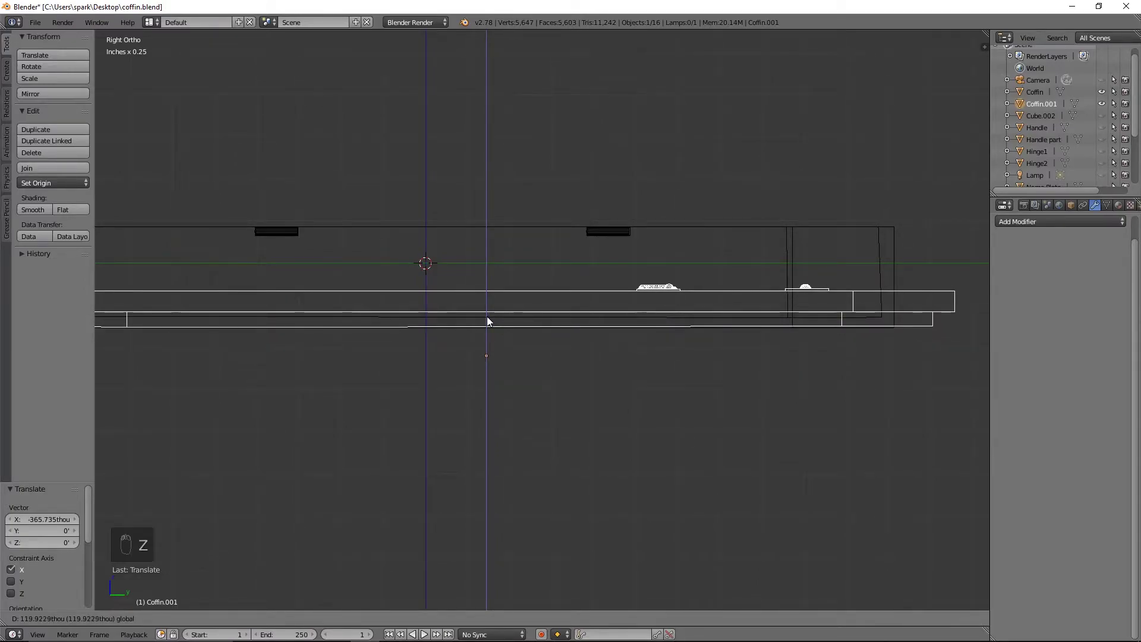
middle_click(491, 319)
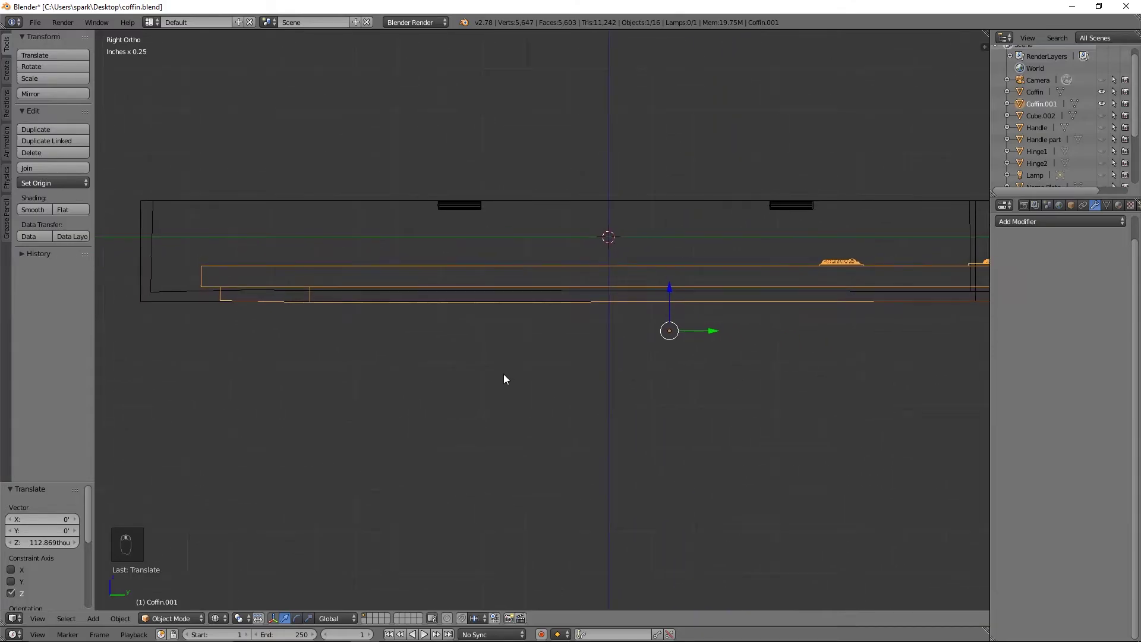
Step: In Edit Mode scale the lid's bottom edge to floor level, then view from the top to place it beside the base
key("Tab")
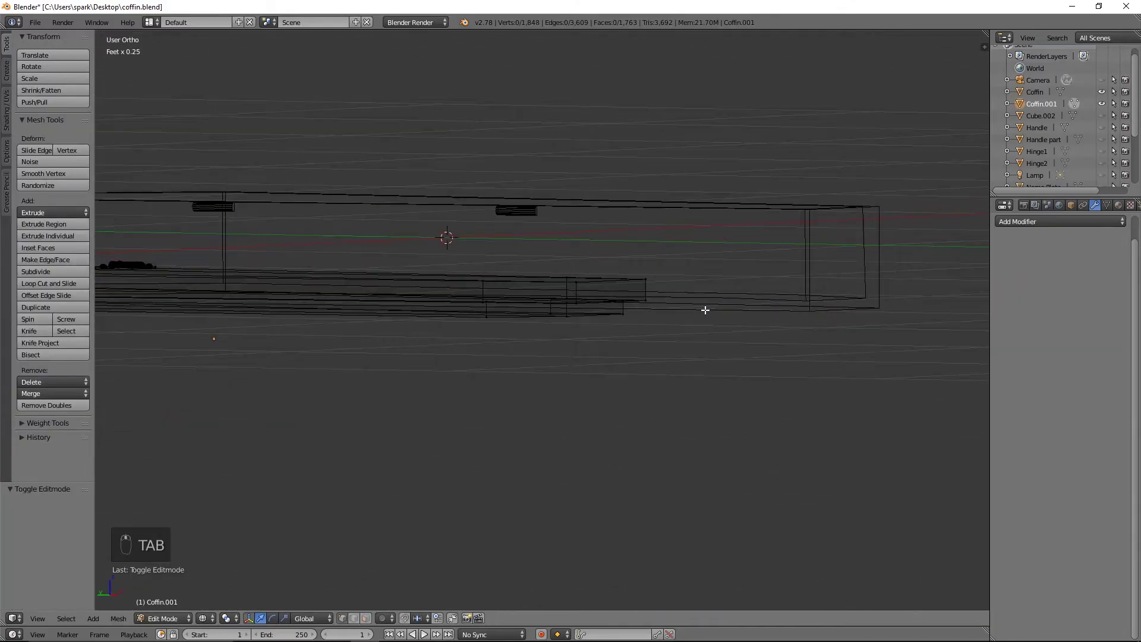
key("KP_3")
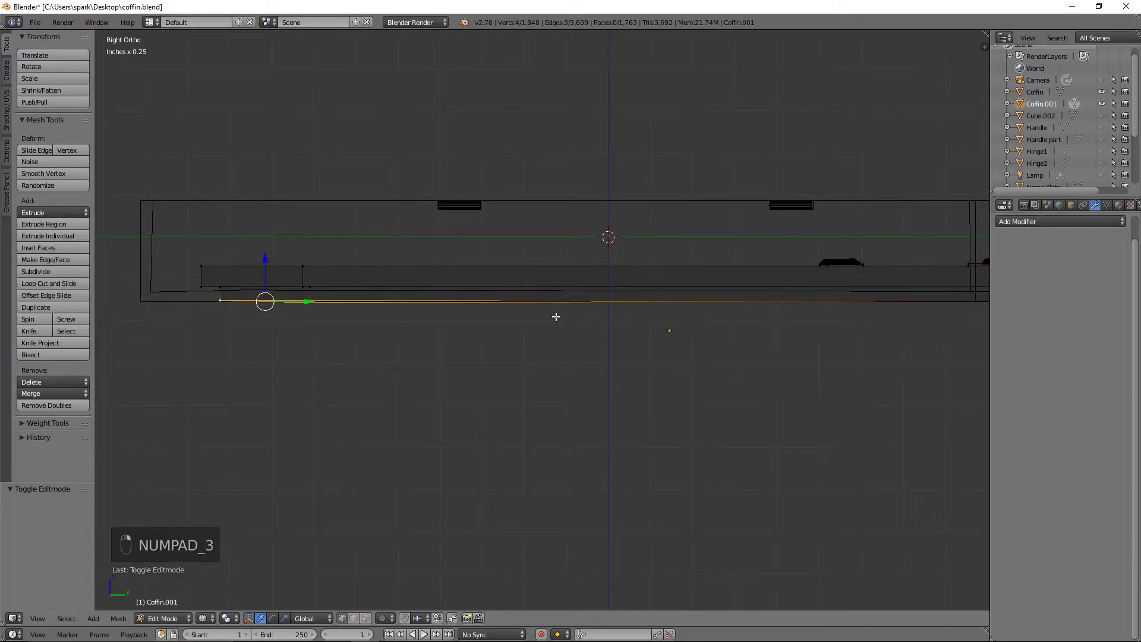
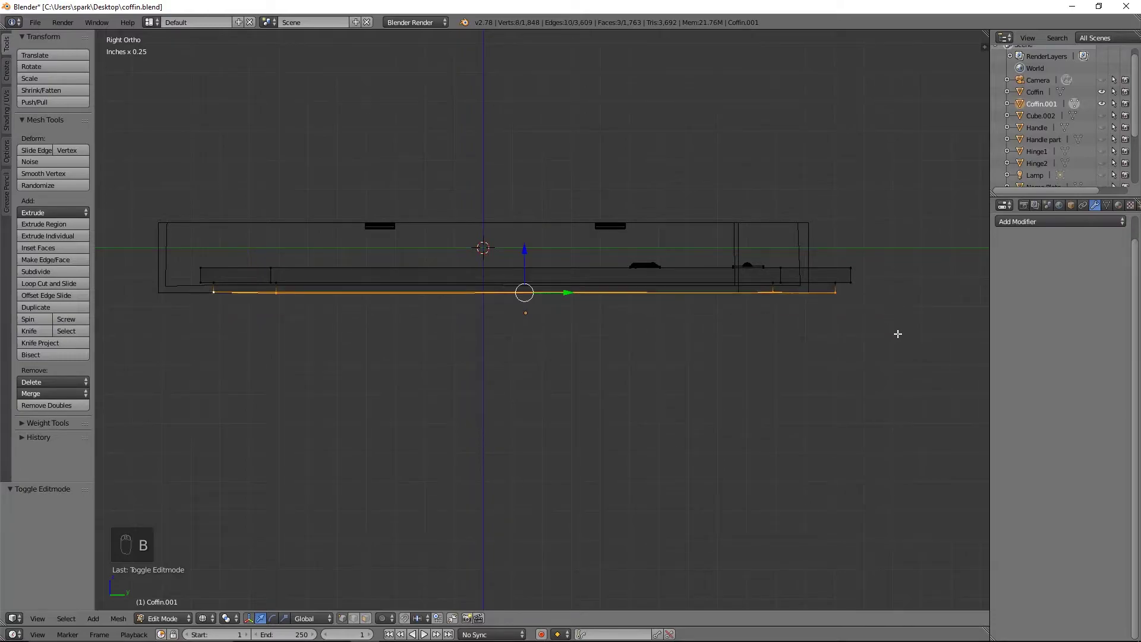
key("s")
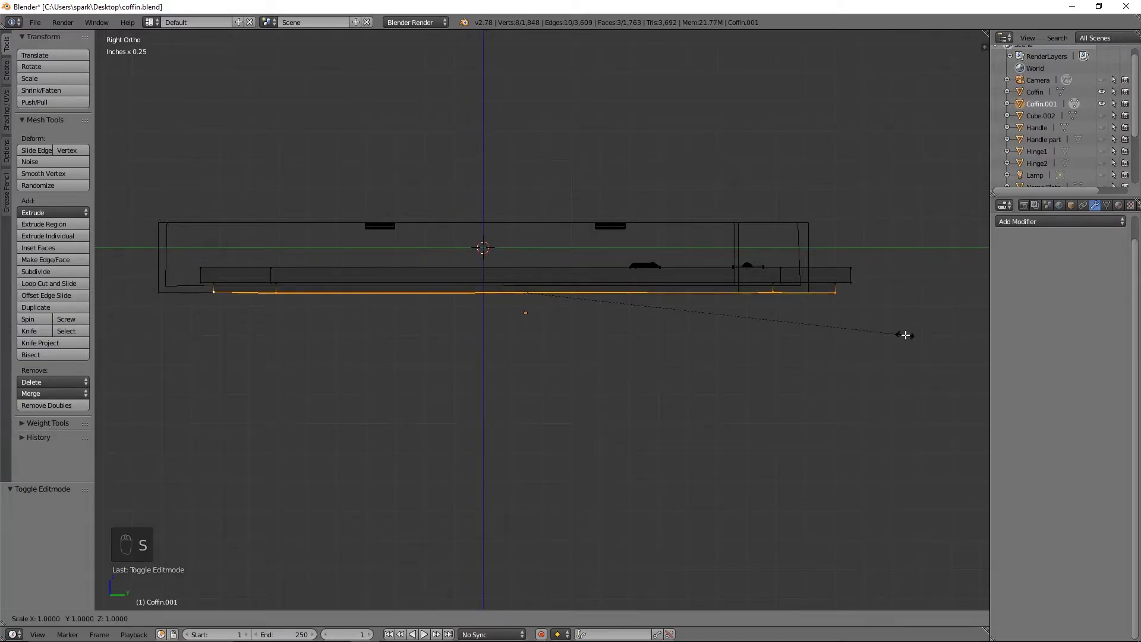
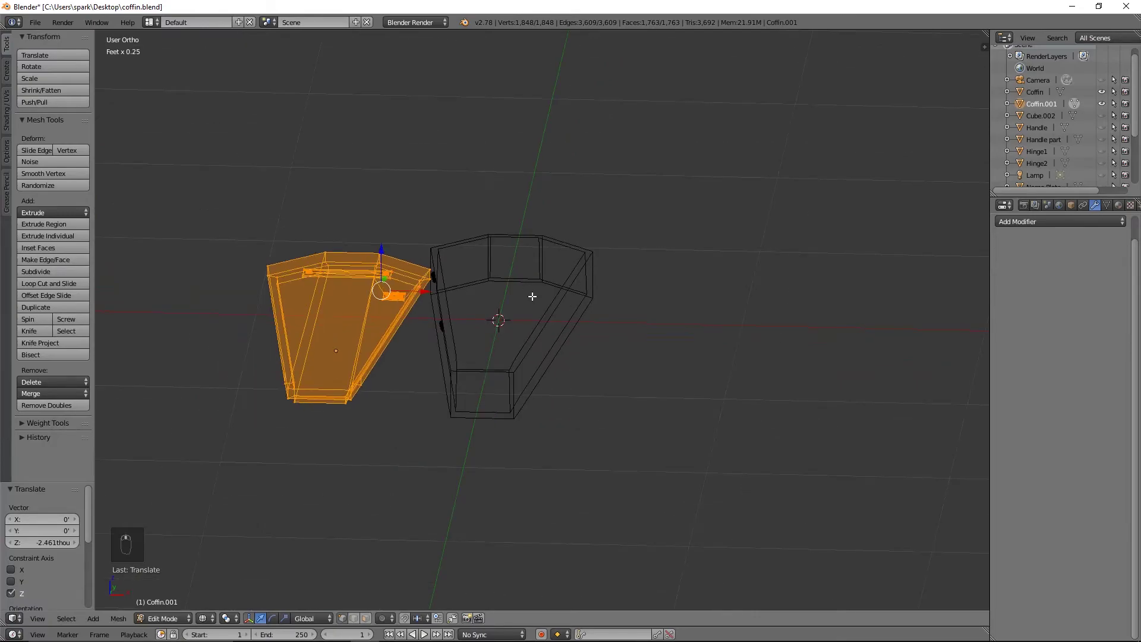
key("KP_7")
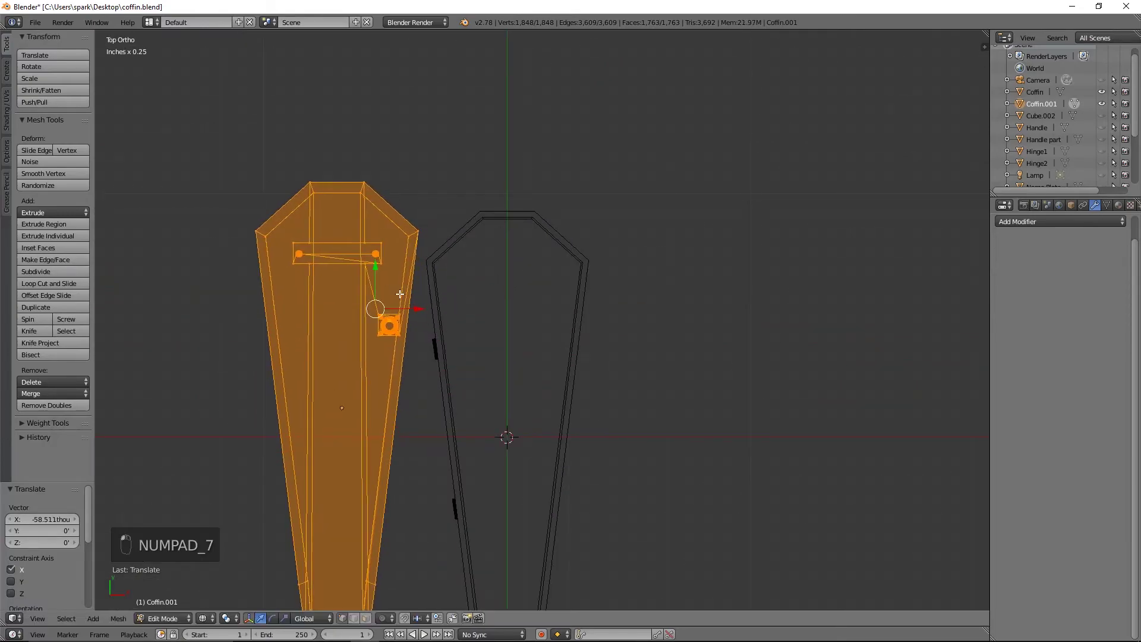
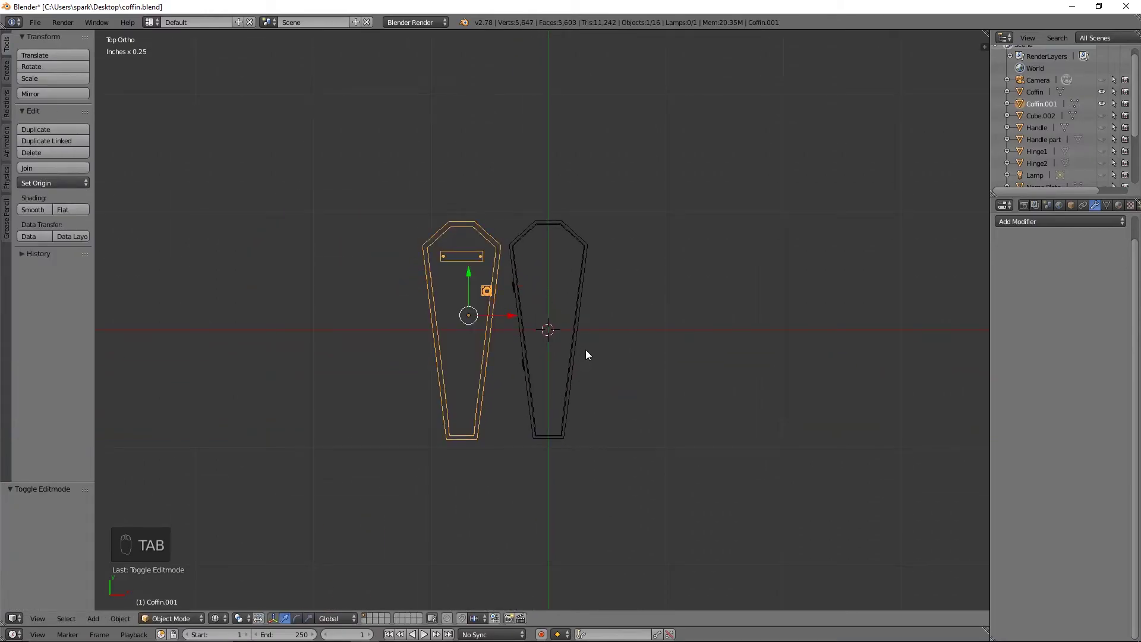
Step: Show the lid's Transform readout, deselect everything and orbit to see lid and base side by side
key("a")
key("z")
left_click_drag(670, 267, 925, 242)
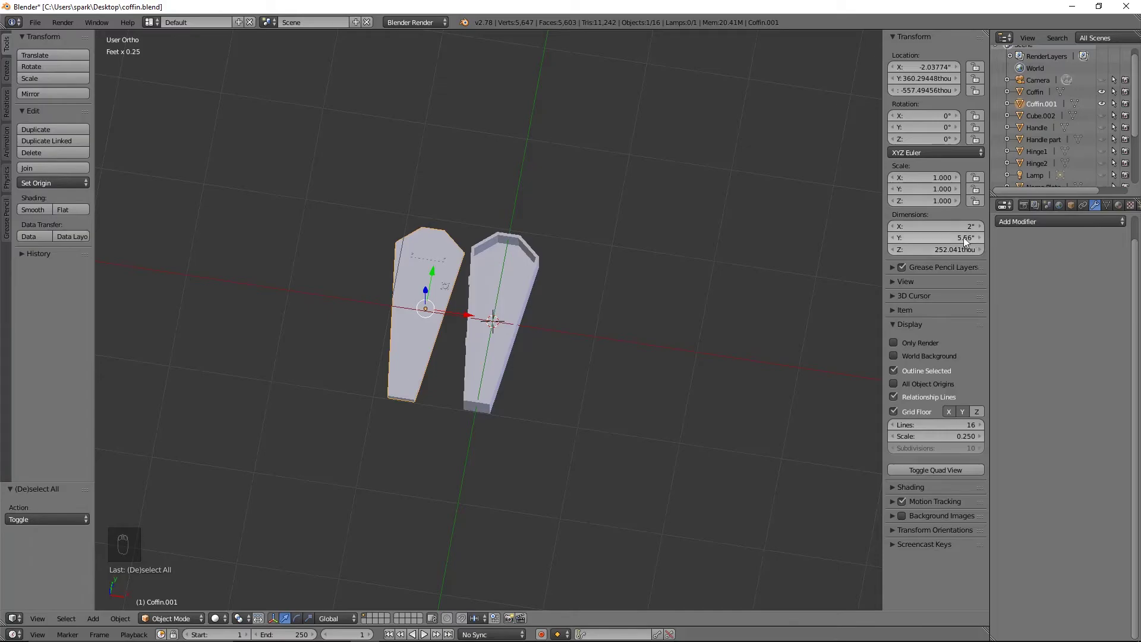
left_click_drag(554, 300, 580, 297)
left_click(579, 298)
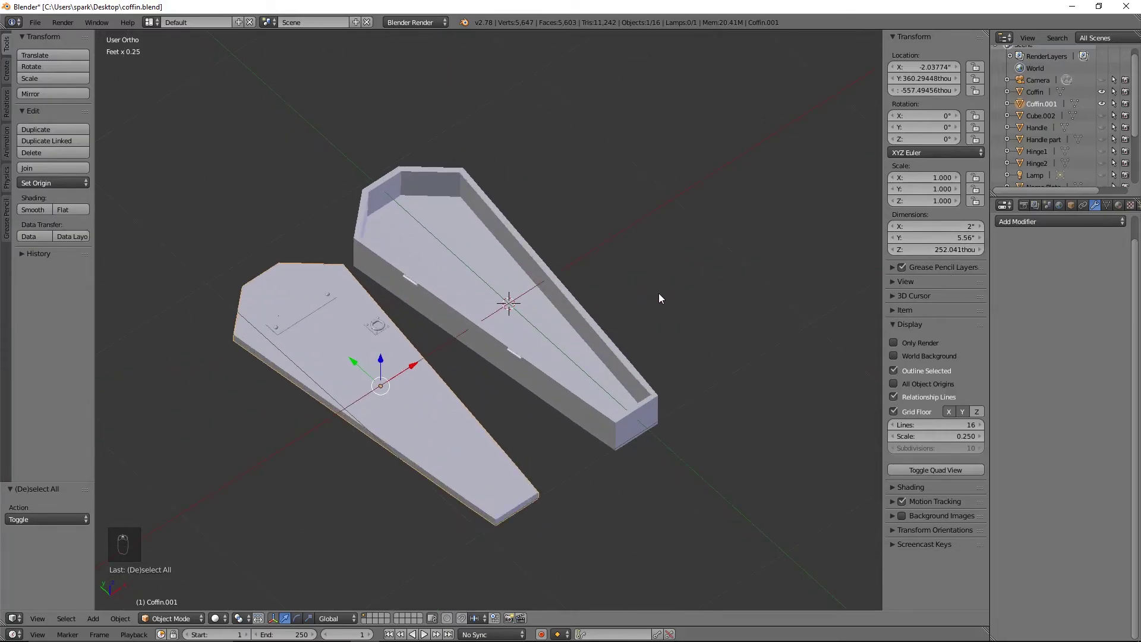